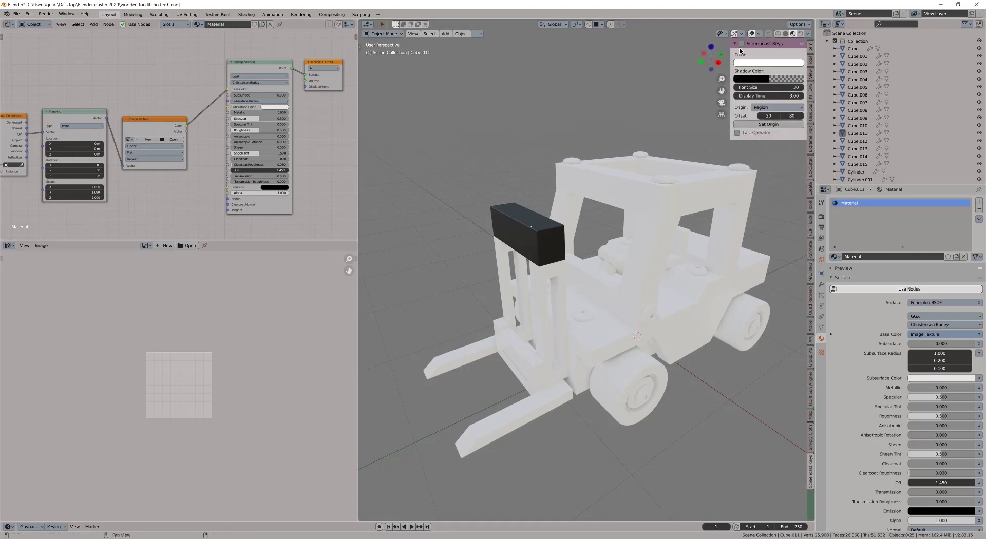
Load wood.jpg from the tex folder into the block's Image Texture node.
click(779, 209)
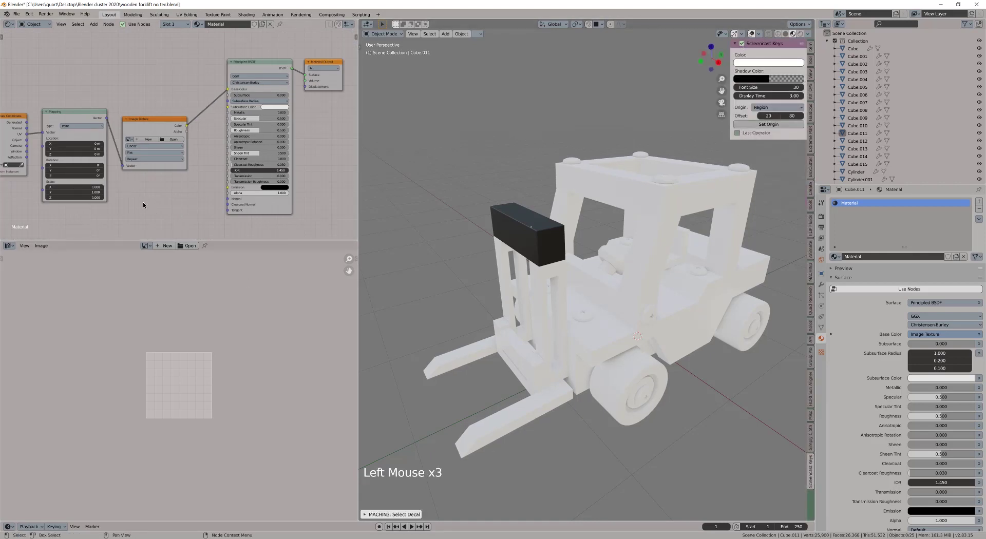
middle_click(147, 200)
click(174, 140)
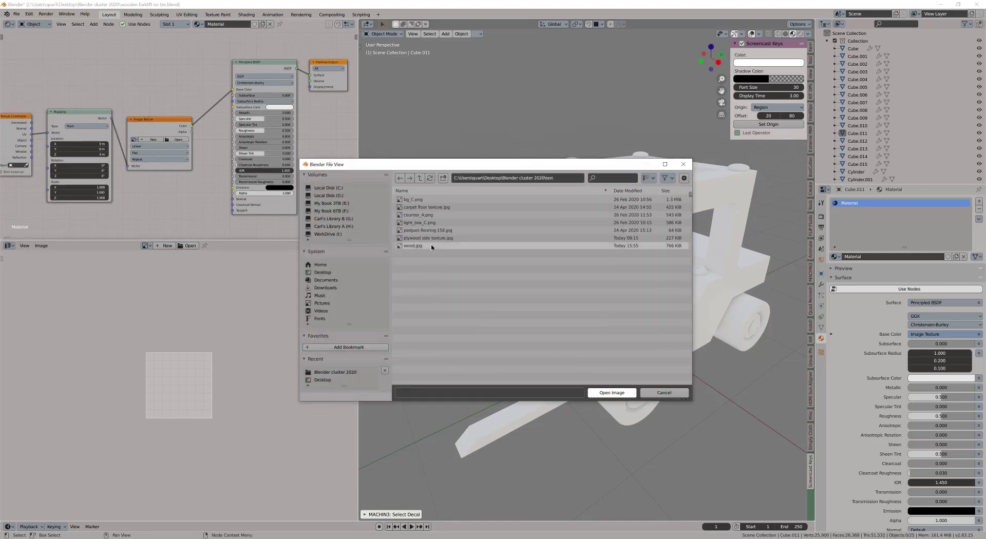
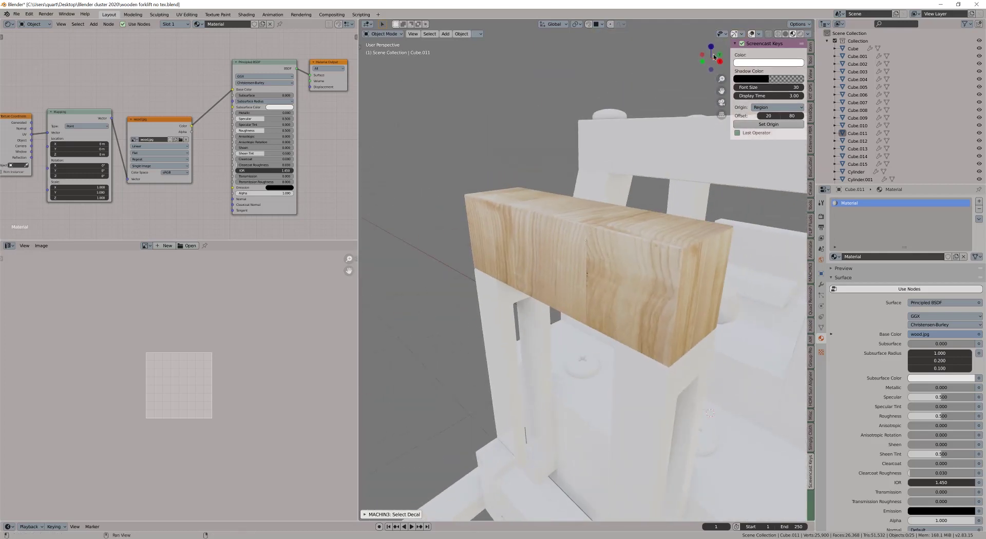
Edit the wooden block's mesh with a UV Editor below showing wood.jpg.
middle_click(567, 267)
click(566, 267)
middle_click(562, 254)
key(Tab)
middle_click(602, 272)
click(703, 327)
middle_click(565, 230)
click(601, 221)
click(613, 326)
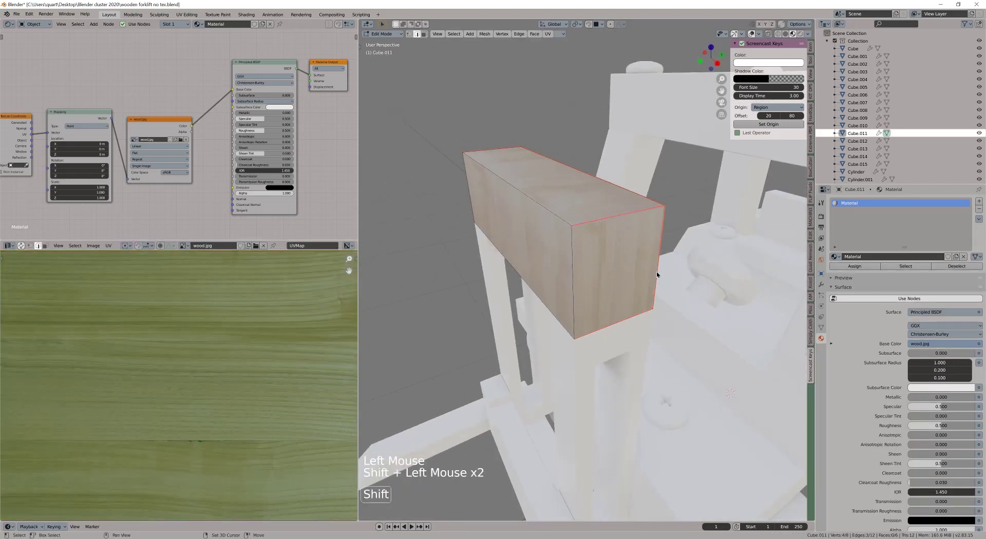
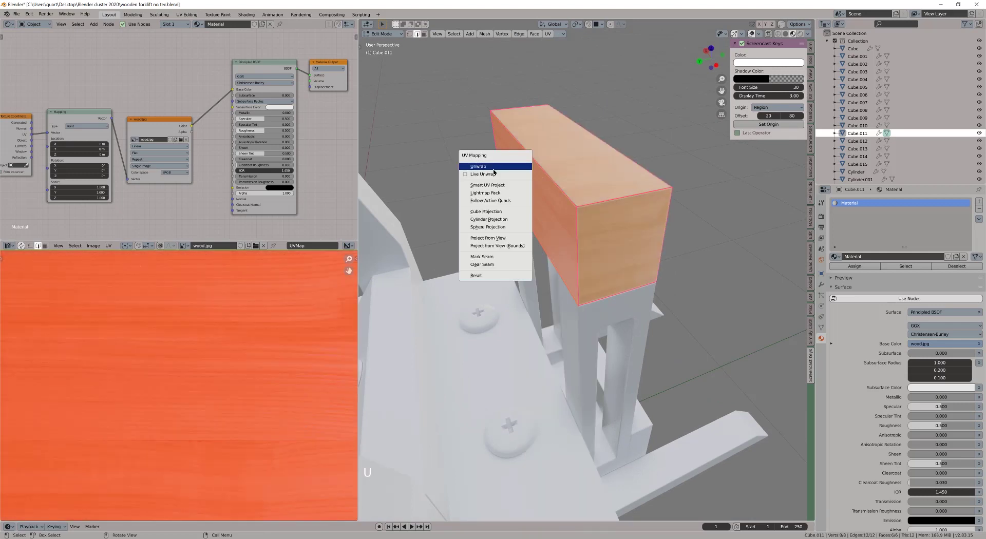
Unwrap the block's faces and shrink the whole UV island over the wood image.
middle_click(583, 255)
scroll(down, 3)
middle_click(646, 301)
middle_click(551, 285)
click(426, 319)
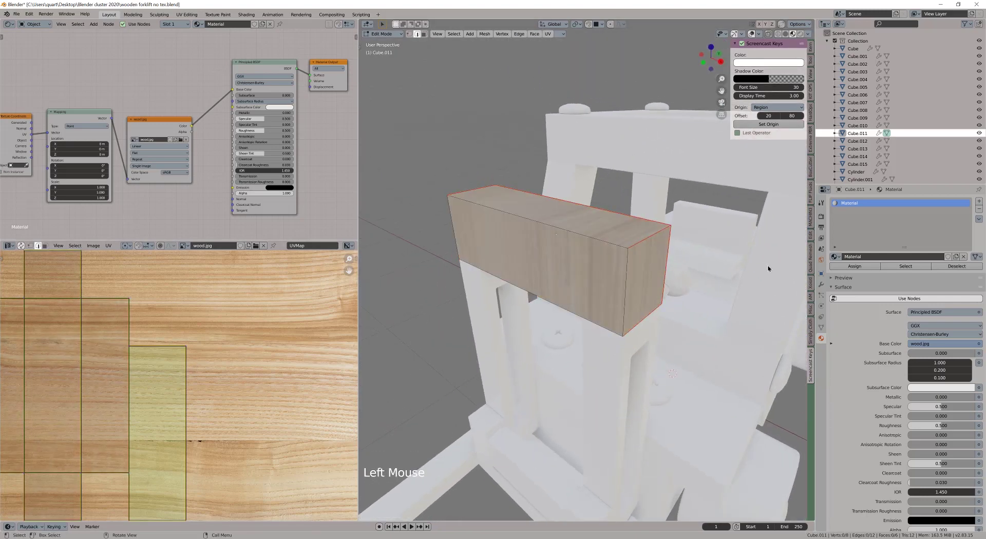
scroll(down, 3)
middle_click(258, 356)
key(a)
middle_click(265, 355)
key(r)
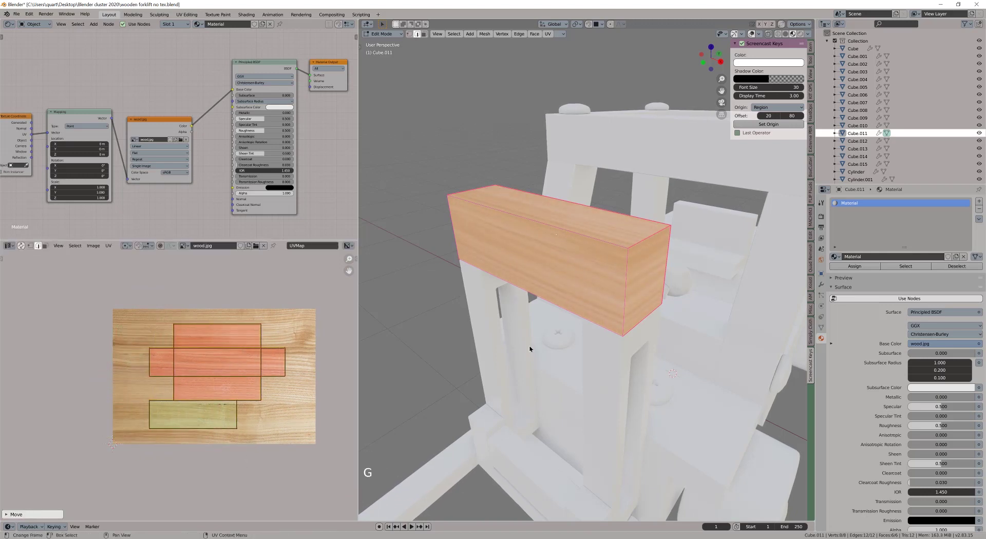
Rotate the UVs so the wood grain runs along the block's length.
middle_click(685, 244)
middle_click(512, 264)
middle_click(516, 265)
scroll(up, 3)
middle_click(552, 266)
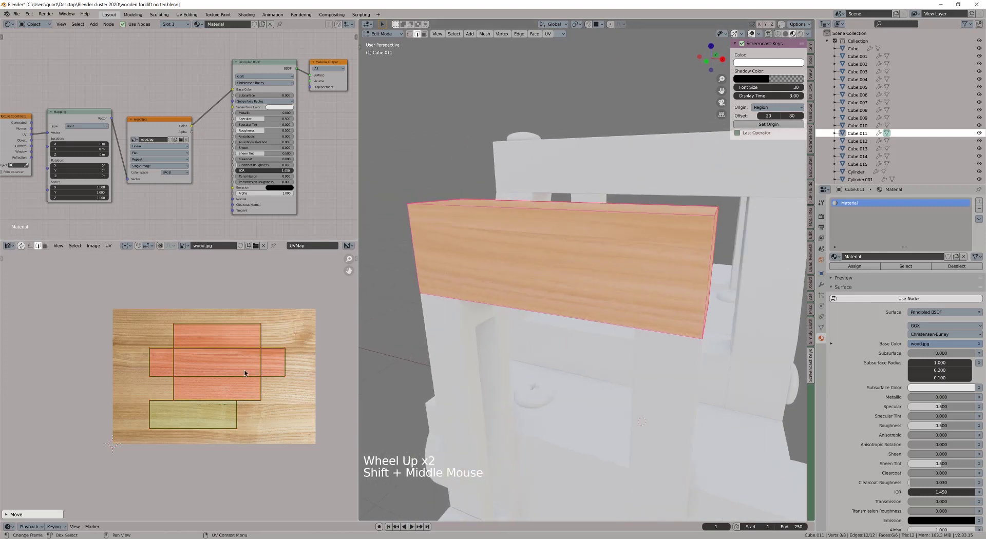
key(s)
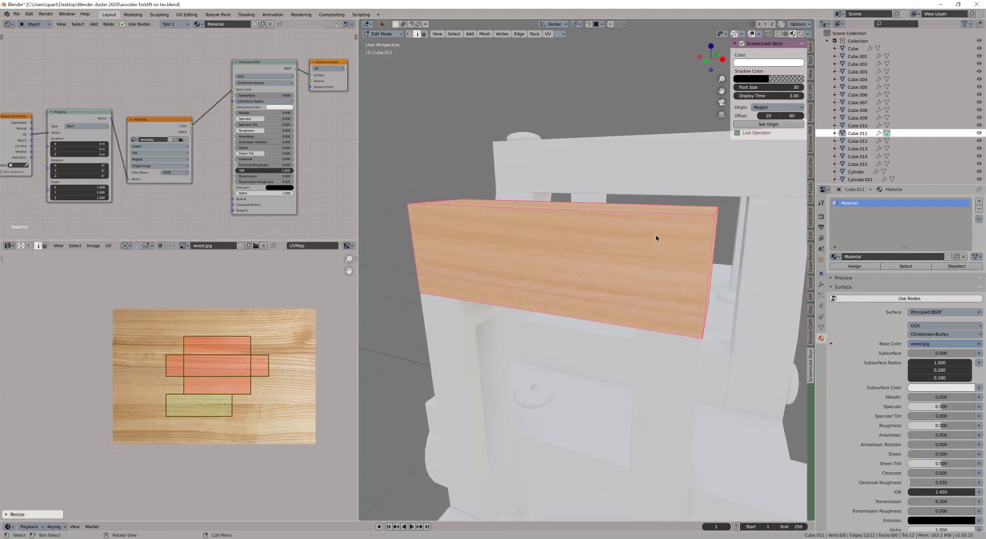
middle_click(631, 237)
click(442, 257)
middle_click(601, 233)
Return to Object Mode and rearrange the material nodes while inspecting the block.
key(Tab)
middle_click(637, 227)
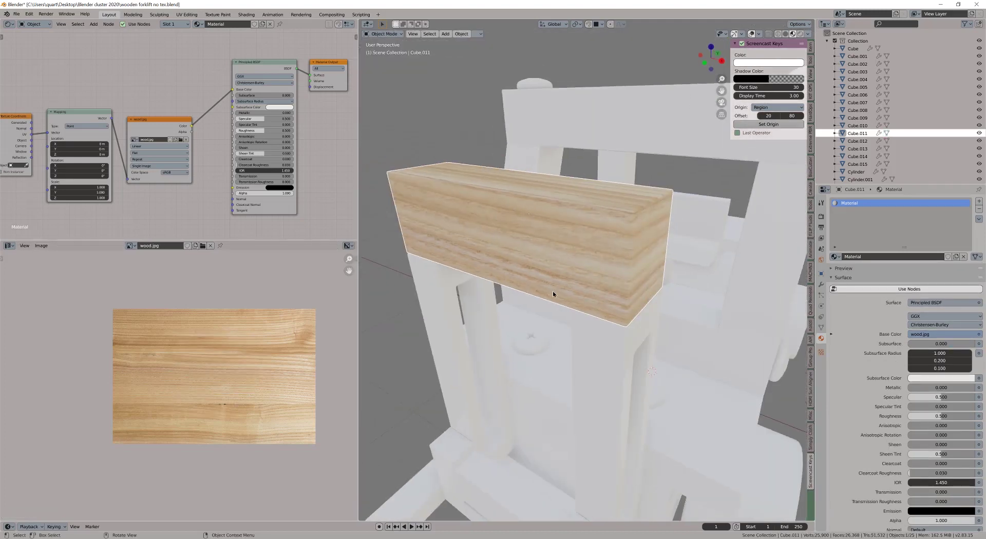
middle_click(566, 280)
middle_click(631, 236)
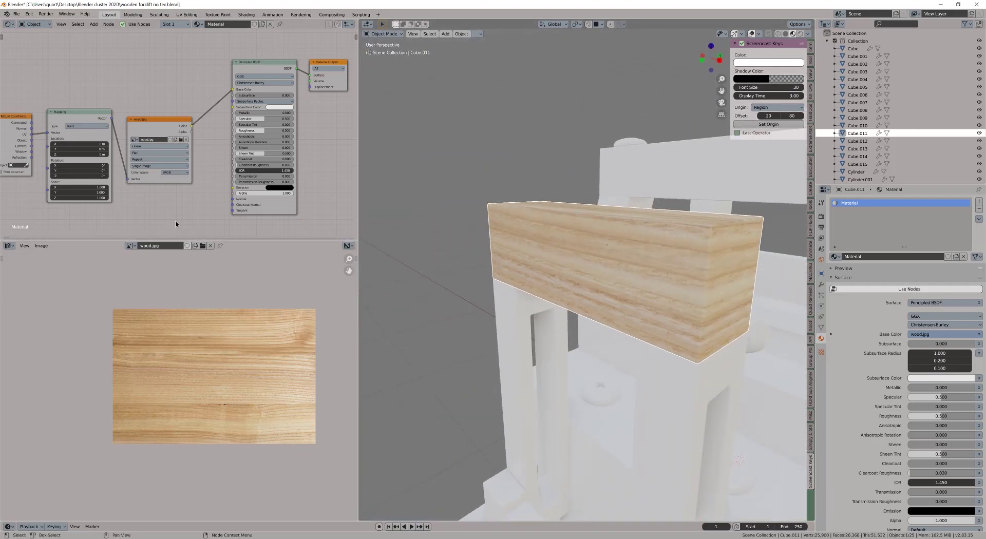
scroll(up, 3)
middle_click(179, 191)
click(217, 212)
key(g)
middle_click(231, 125)
key(g)
middle_click(256, 197)
middle_click(623, 242)
middle_click(652, 231)
middle_click(569, 193)
Lower the Principled BSDF roughness to about 0.058 for a glossy wood finish.
click(301, 160)
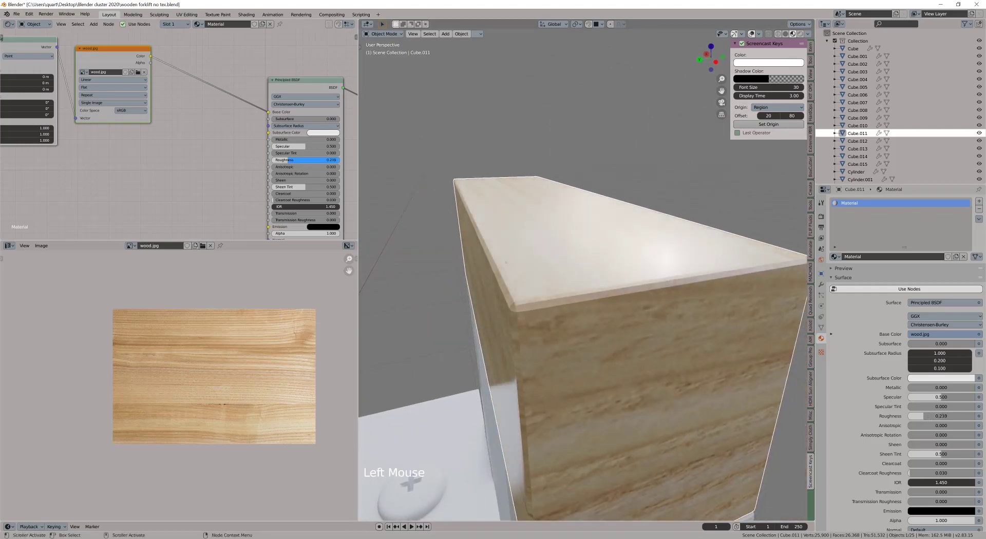
middle_click(637, 242)
middle_click(525, 192)
middle_click(536, 217)
middle_click(546, 236)
click(547, 234)
right_click(546, 233)
middle_click(541, 234)
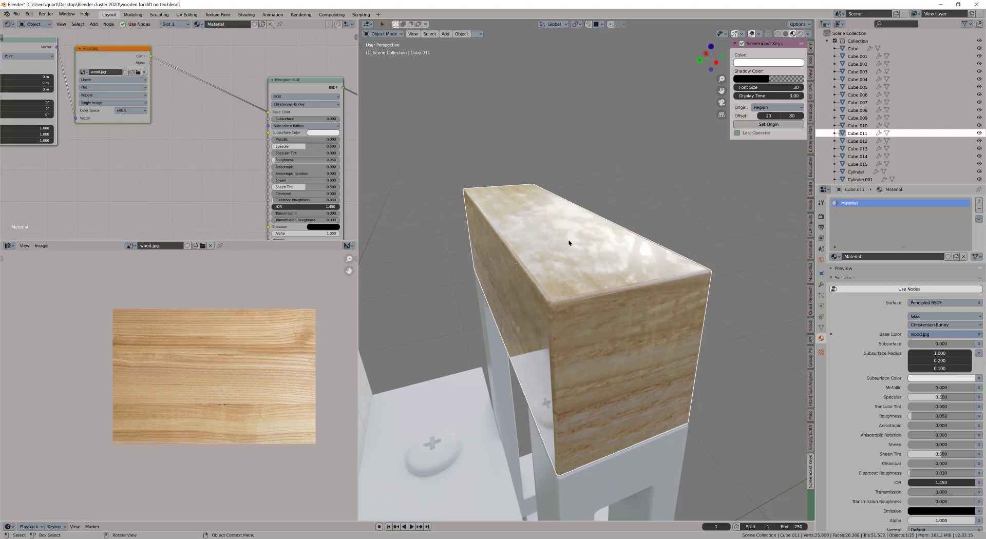
key(Page_Up)
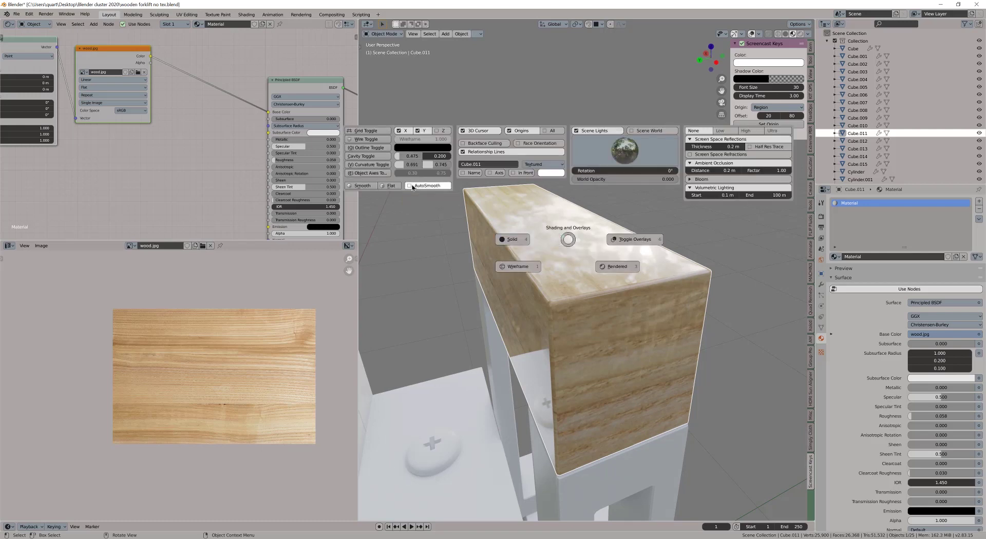
Add a Bevel modifier to the wooden block from Modifier Properties.
click(656, 322)
middle_click(581, 300)
click(620, 301)
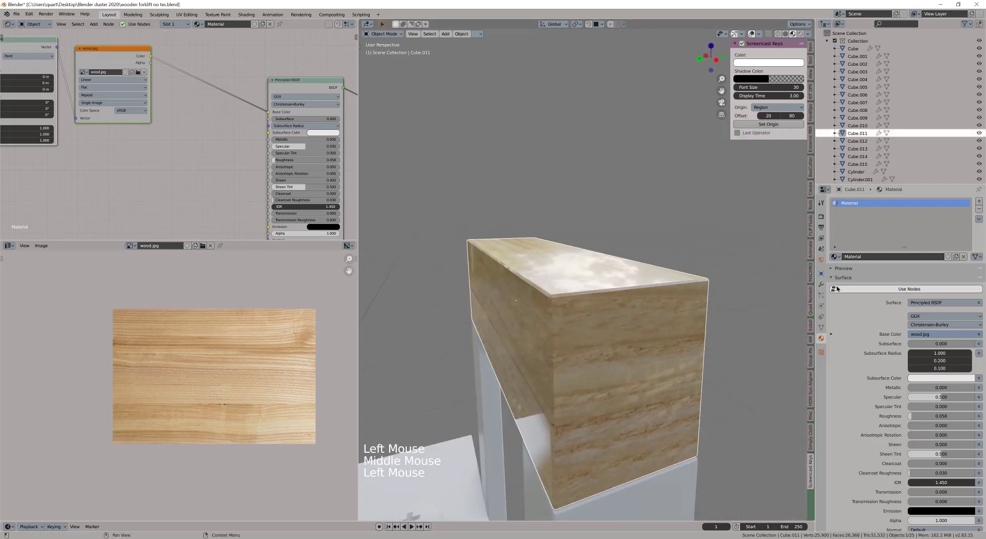
click(823, 282)
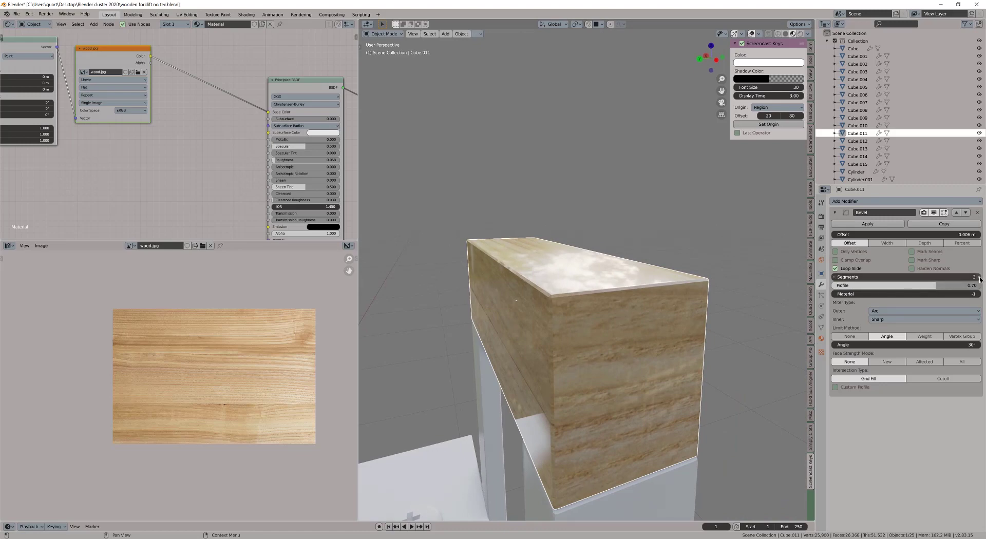
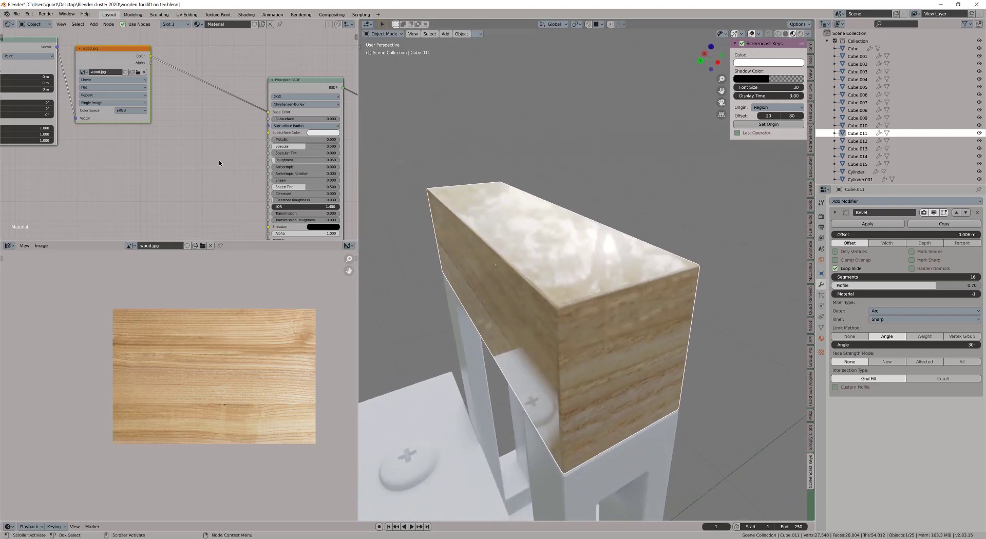
Set the bevel to 16 segments and start adding a new material node.
scroll(down, 3)
middle_click(104, 164)
click(149, 176)
click(131, 141)
key(g)
middle_click(174, 154)
key(shift+a)
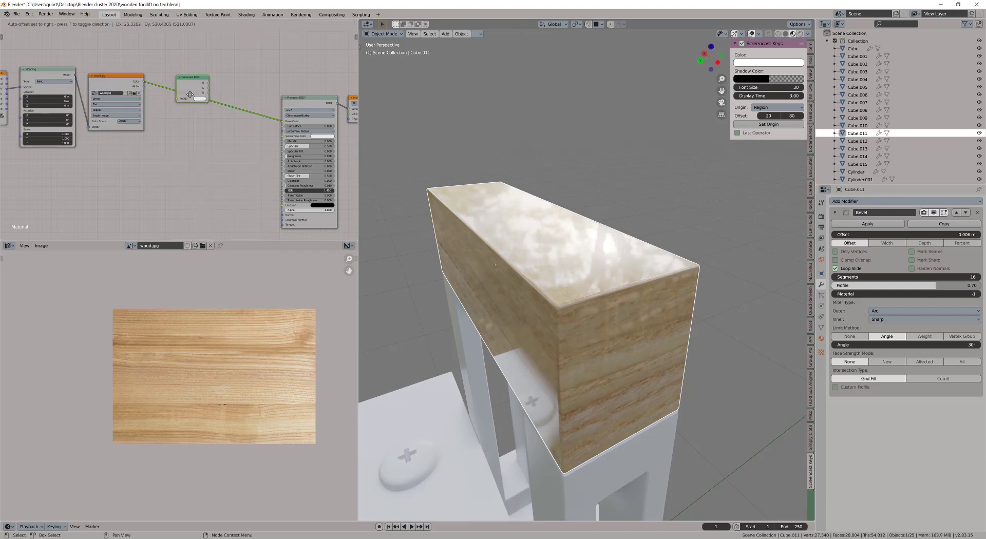
Place a Separate RGB node and feed the wood image's Color into it.
scroll(down, 3)
click(191, 154)
key(g)
middle_click(173, 144)
click(137, 82)
click(159, 131)
click(96, 94)
click(104, 94)
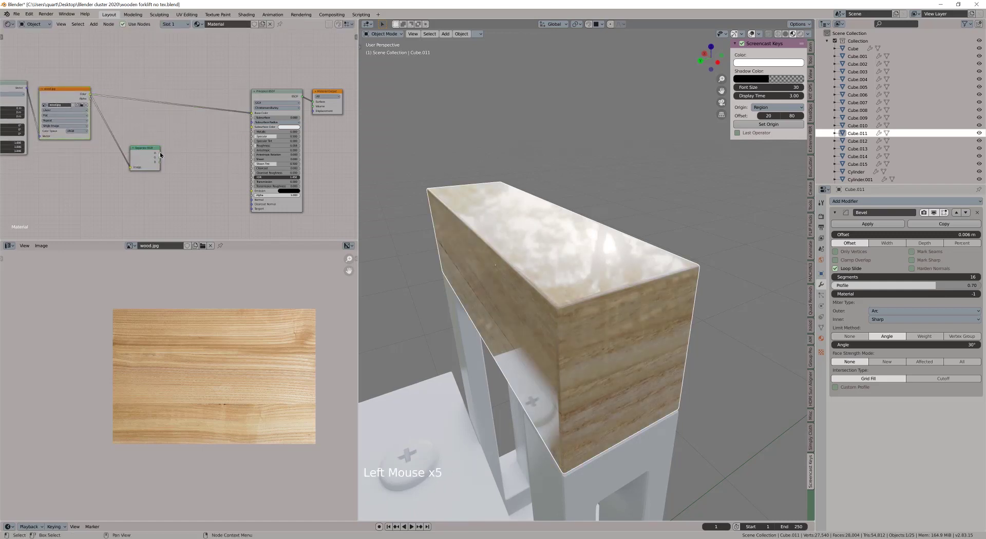
click(163, 152)
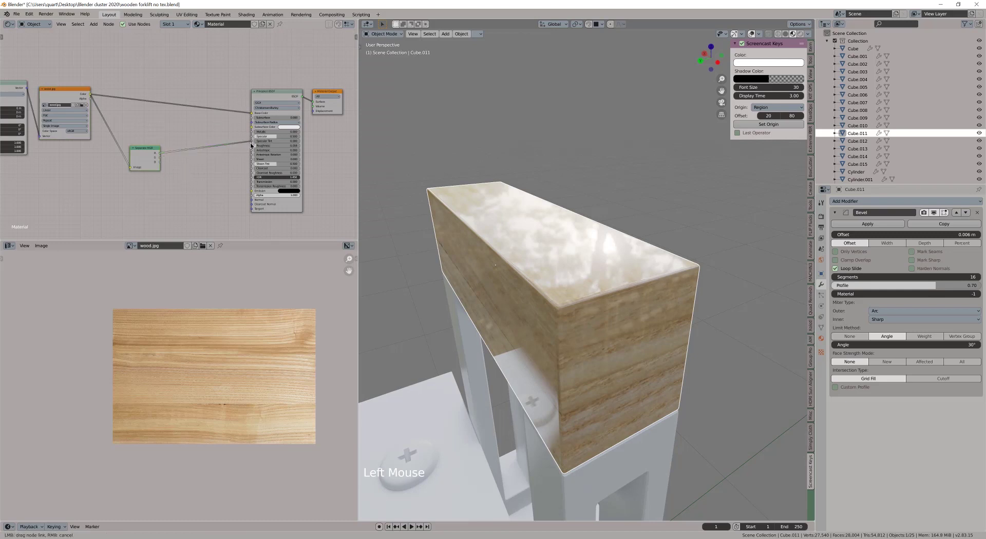
Add a ColorRamp between the red channel and the BSDF Roughness input.
scroll(up, 3)
double_click(81, 150)
scroll(up, 3)
key(g)
scroll(up, 3)
middle_click(567, 247)
middle_click(569, 281)
middle_click(506, 275)
click(103, 133)
key(g)
key(shift+a)
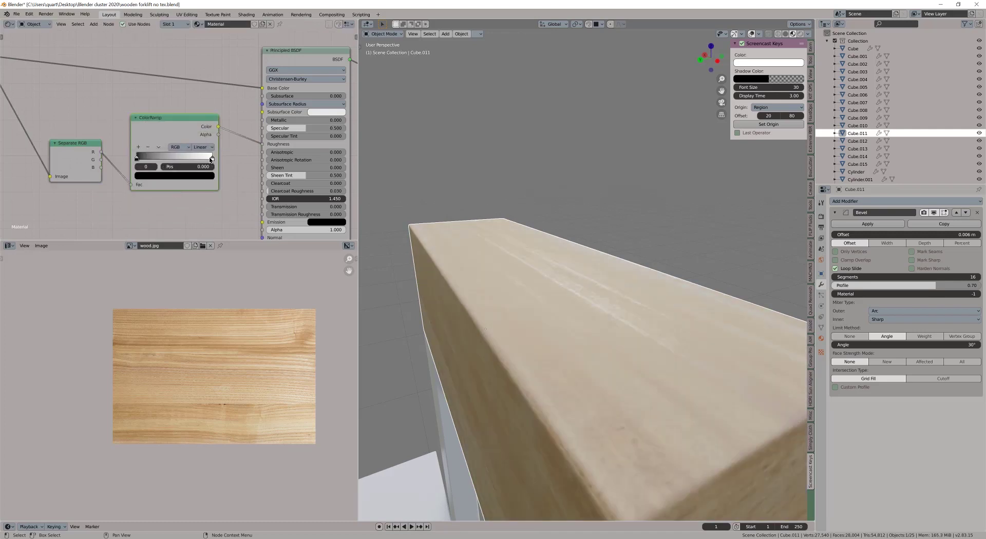
Flip the ramp's gradient and fine-tune its black and white stops for grain-patterned gloss.
click(210, 159)
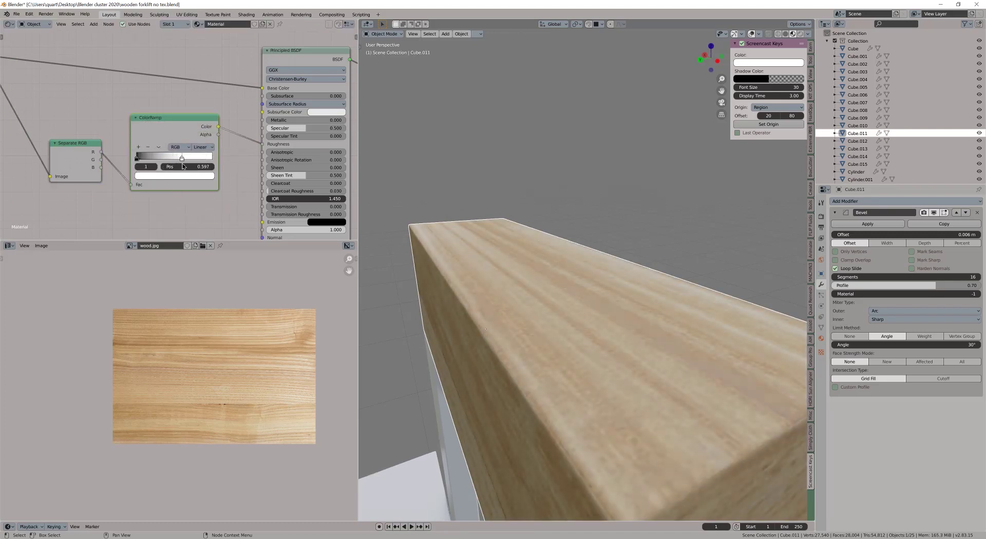
click(142, 158)
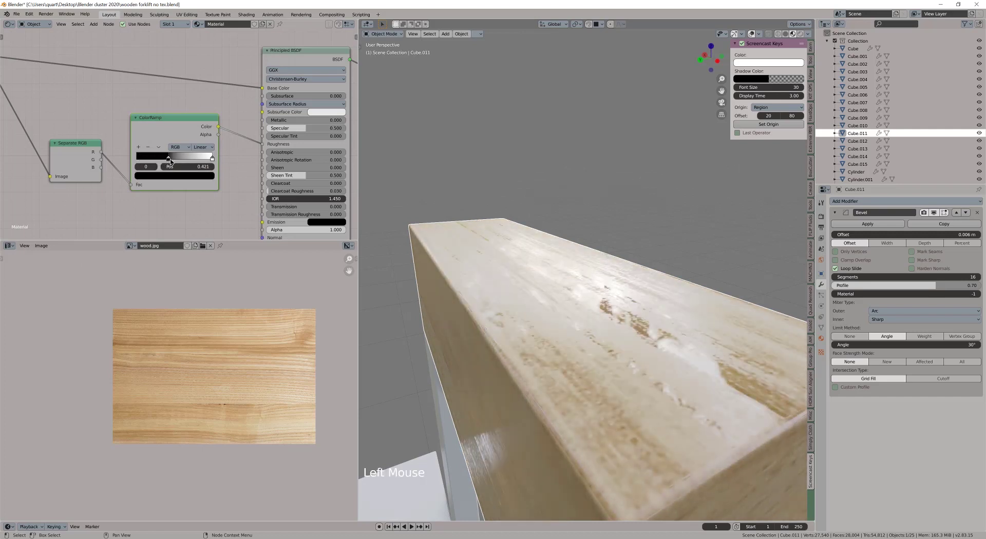
middle_click(100, 119)
click(158, 138)
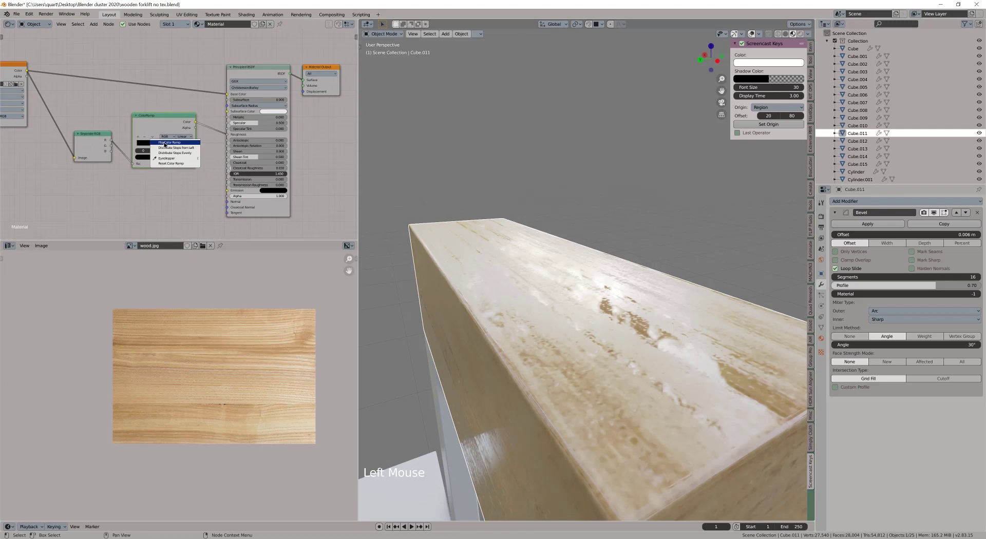
scroll(up, 3)
click(159, 117)
scroll(up, 3)
click(223, 116)
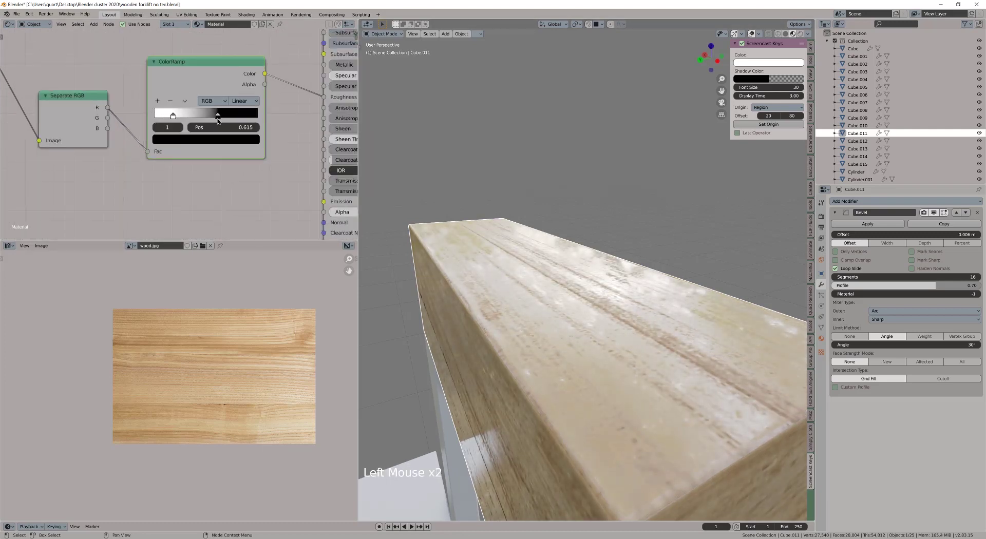
click(178, 117)
click(223, 116)
click(180, 116)
click(228, 116)
middle_click(535, 248)
middle_click(556, 263)
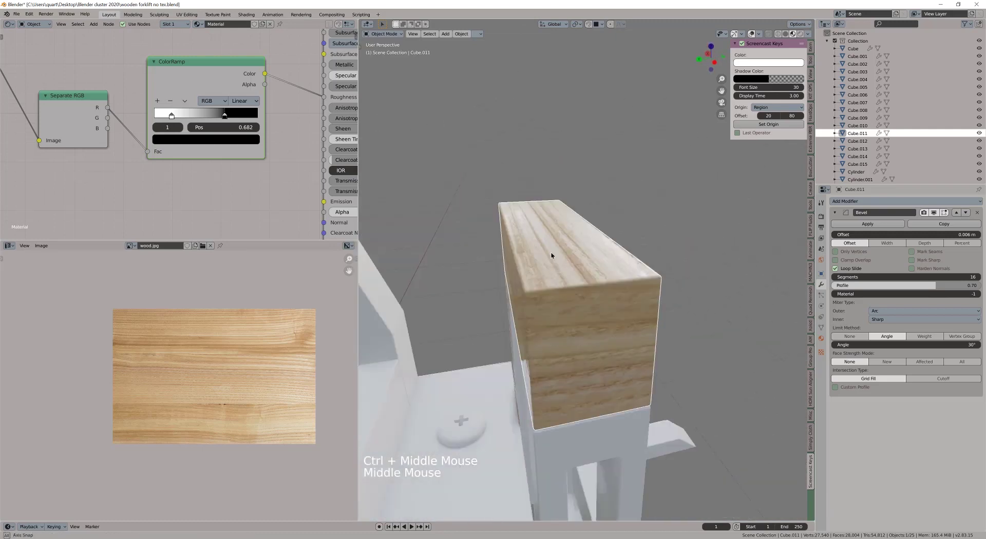
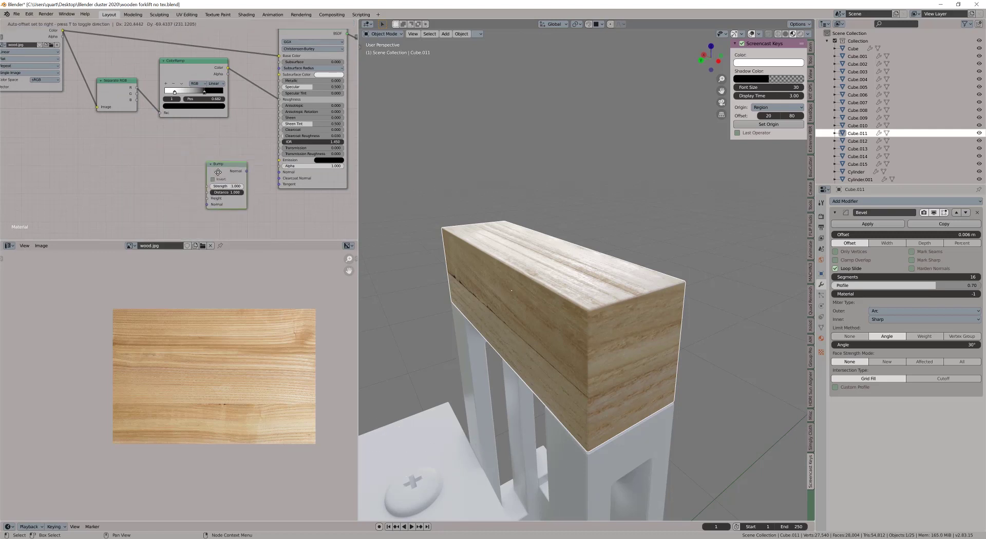
Duplicate the ColorRamp, link it to Bump Height and Bump Normal to the BSDF Normal.
click(177, 62)
key(shift+d)
click(136, 102)
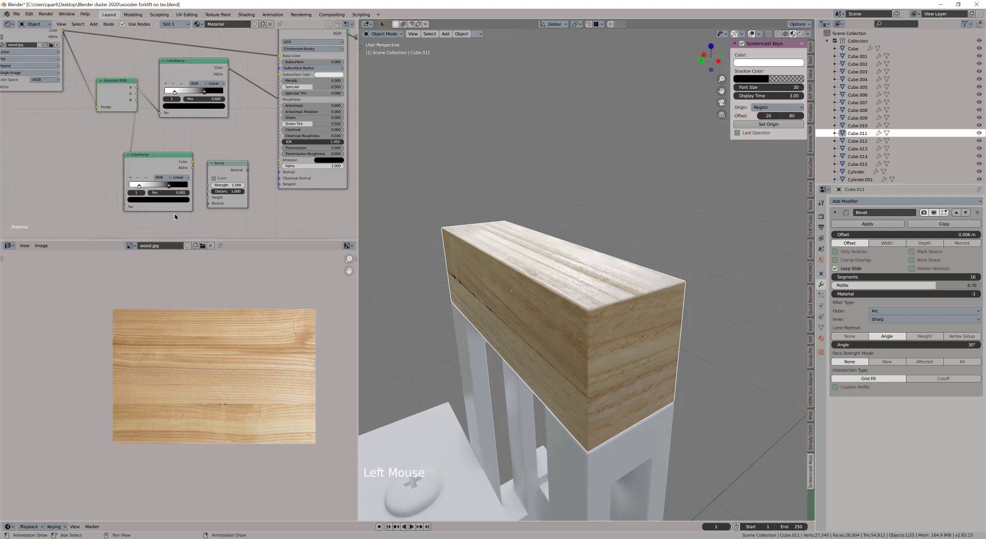
click(197, 162)
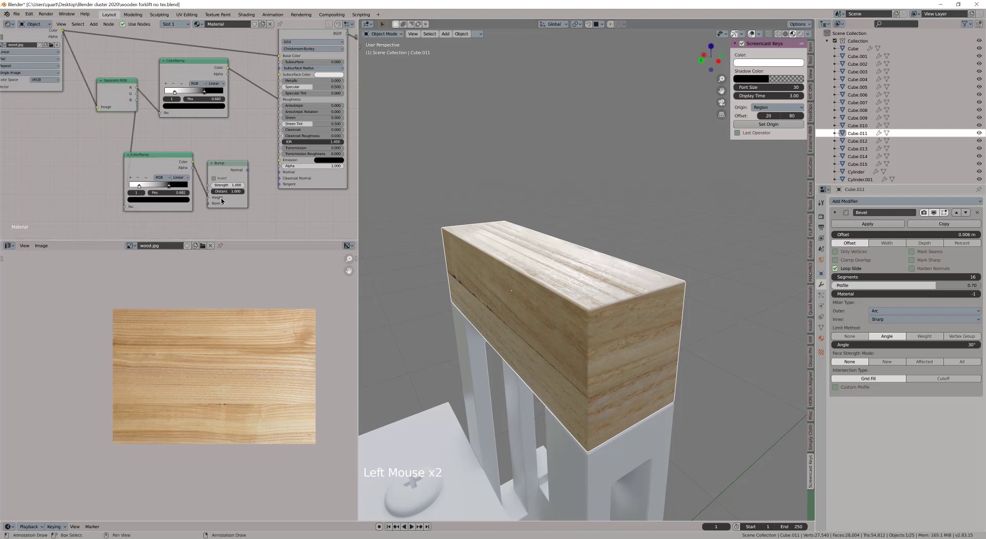
click(253, 169)
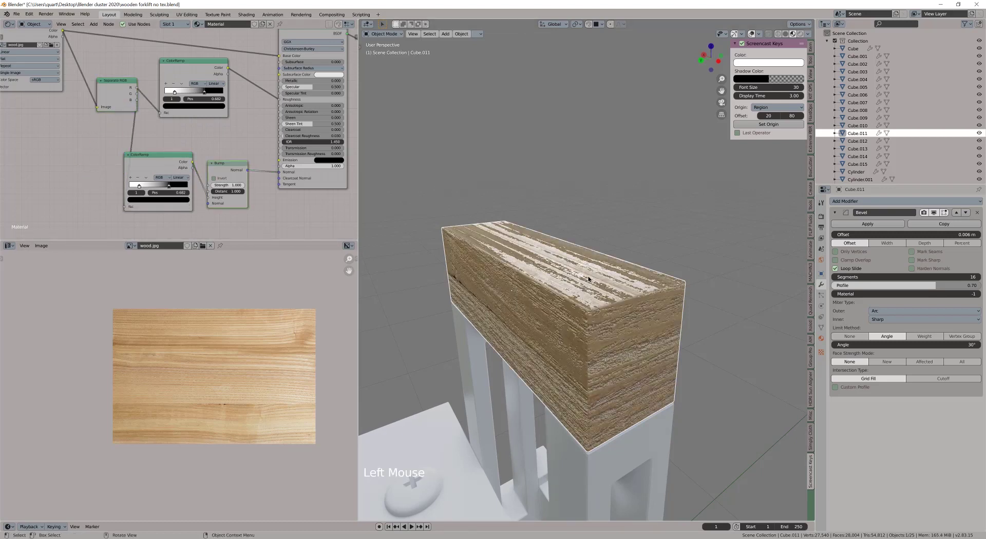
middle_click(580, 267)
middle_click(649, 347)
middle_click(604, 284)
middle_click(566, 239)
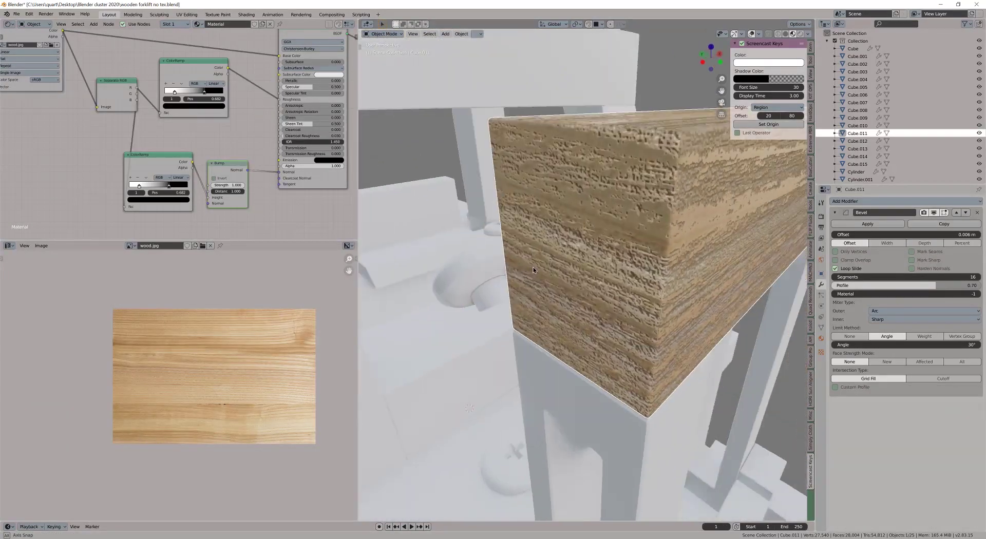
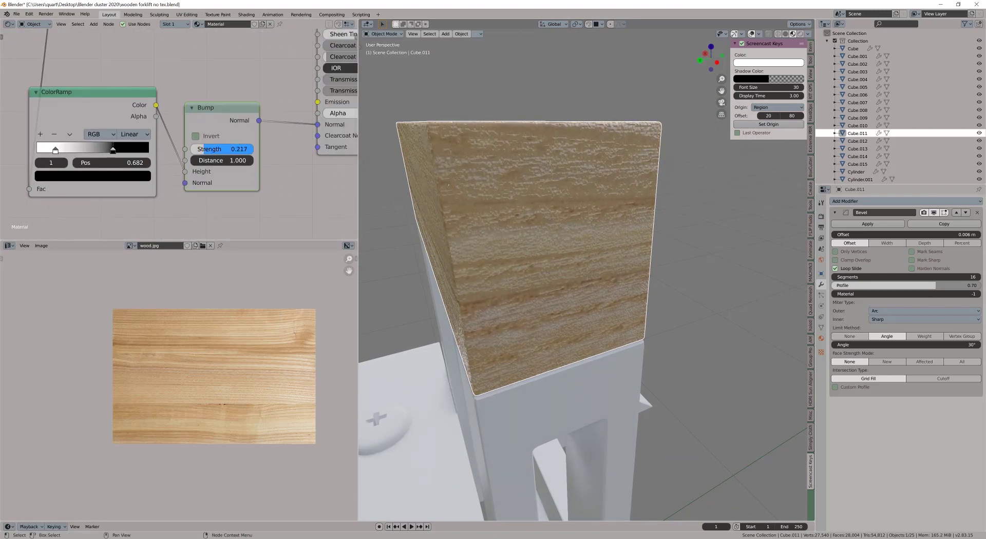
Set Bump Strength to 0.100 and move the ramp's dark stop to about 0.215.
middle_click(544, 230)
middle_click(549, 313)
middle_click(540, 218)
middle_click(545, 216)
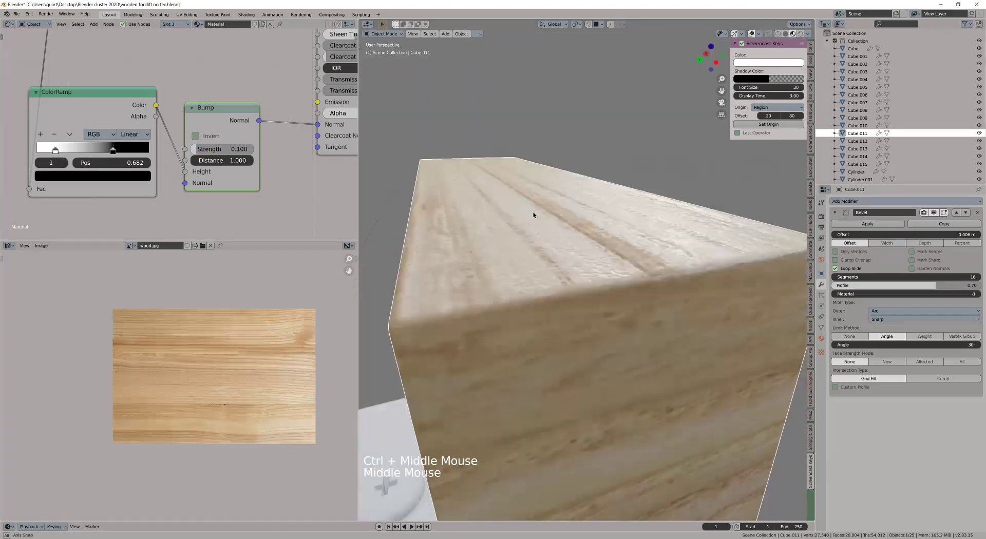
click(198, 138)
click(198, 137)
middle_click(584, 249)
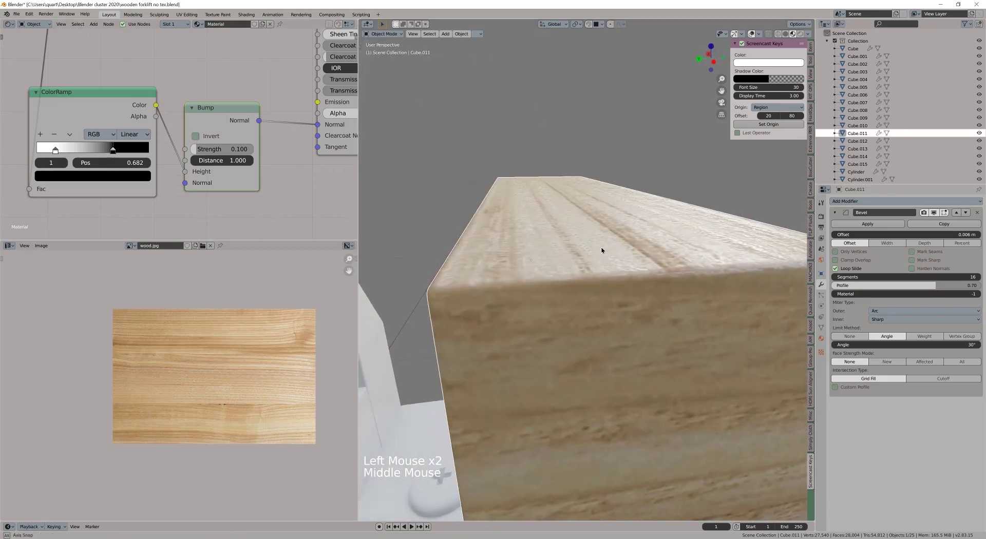
click(116, 150)
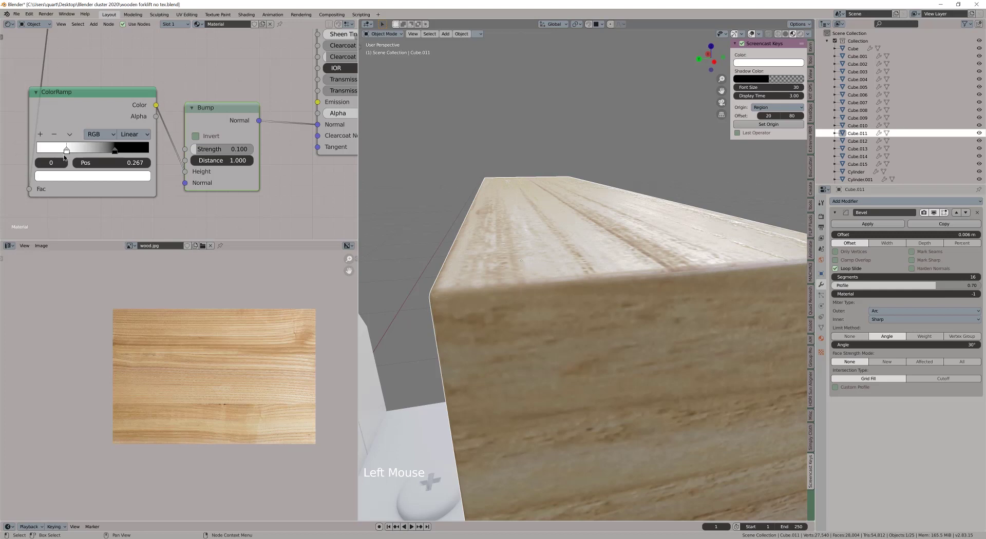
scroll(down, 3)
middle_click(597, 302)
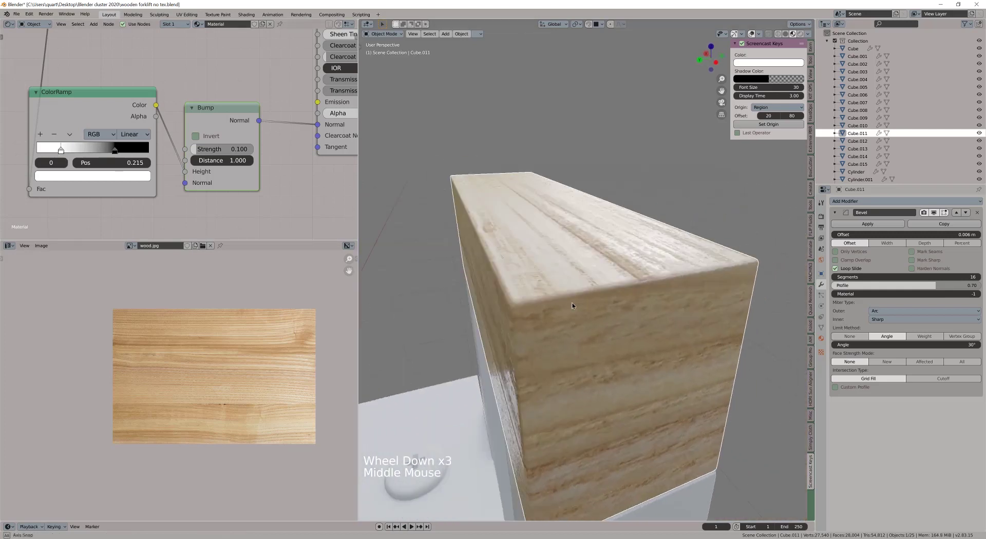
scroll(down, 3)
Zoom out from the forklift and add an Area light above it.
middle_click(547, 314)
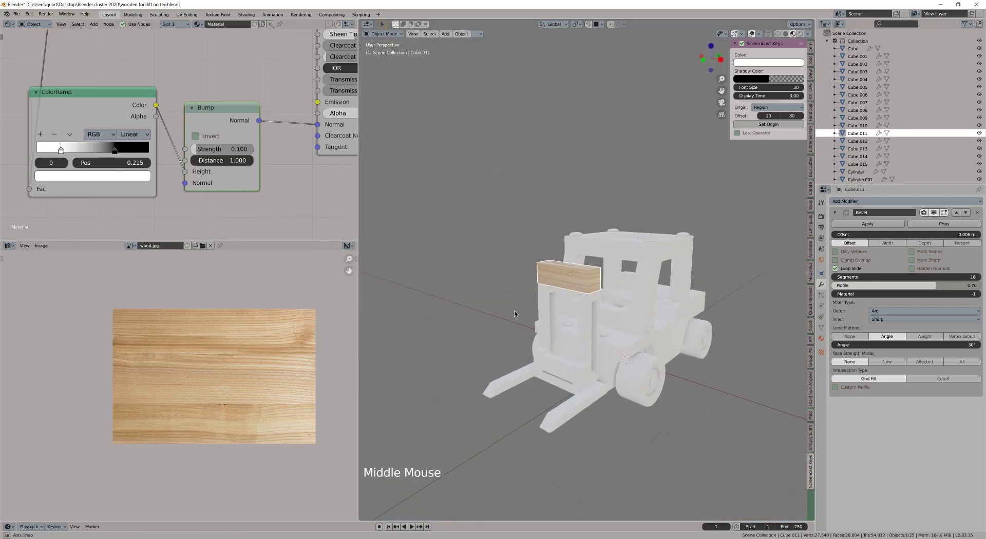
click(558, 293)
middle_click(570, 305)
middle_click(623, 341)
scroll(down, 3)
click(620, 416)
key(shift+a)
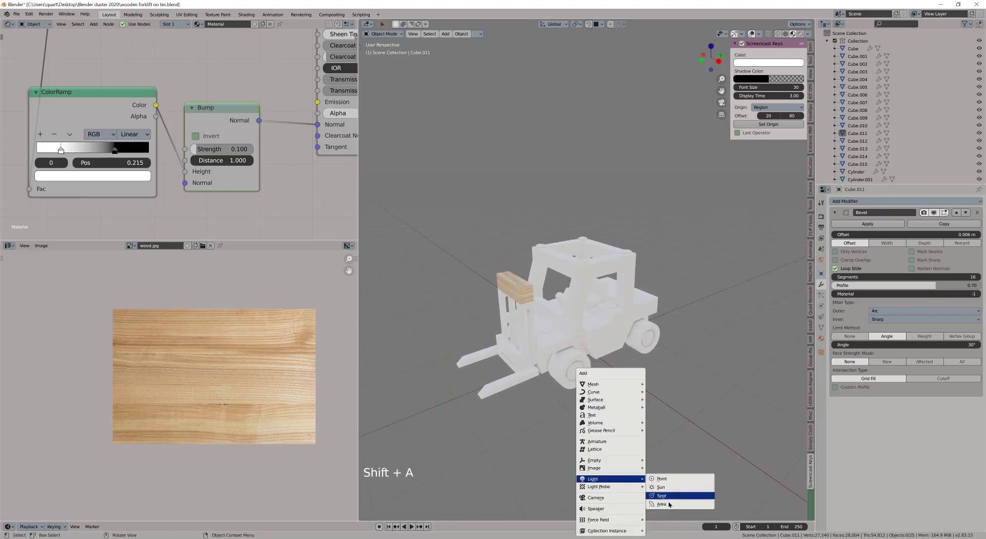
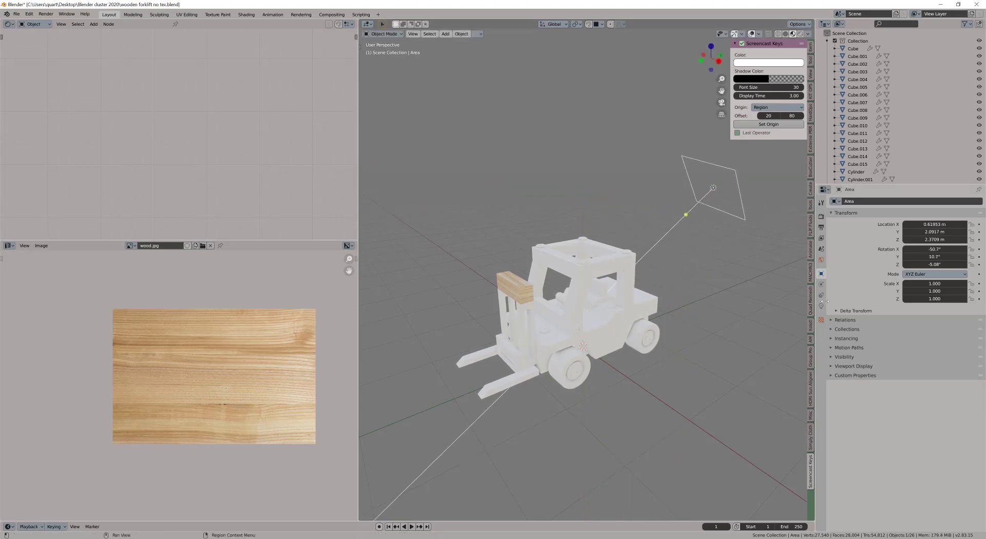
Show the light's Object Data settings and check its placement over the model.
click(822, 308)
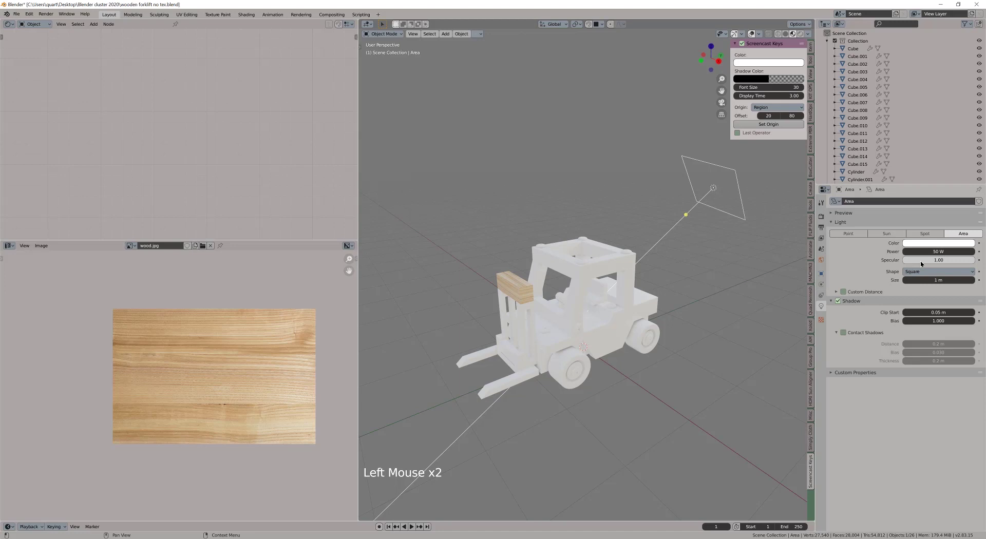
middle_click(558, 329)
middle_click(552, 323)
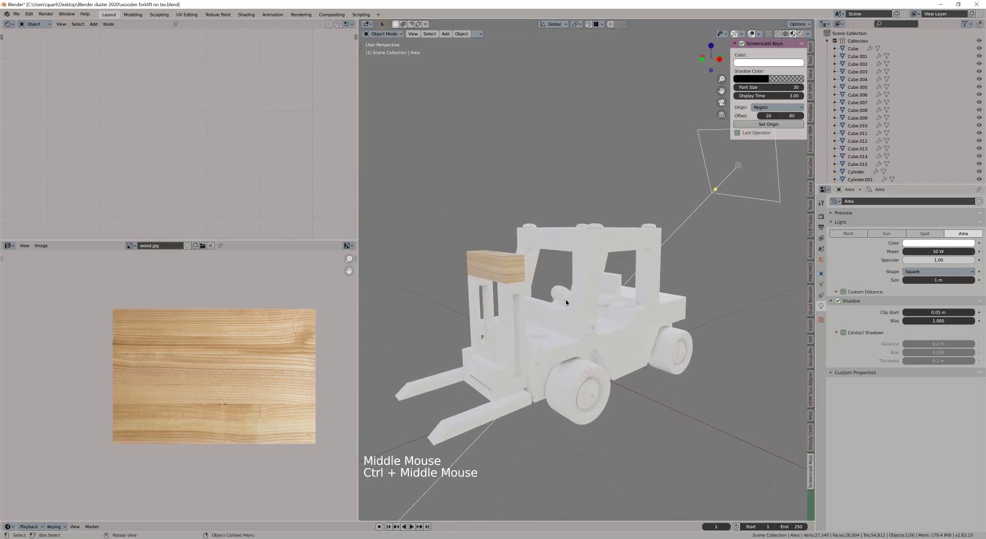
middle_click(596, 299)
middle_click(589, 306)
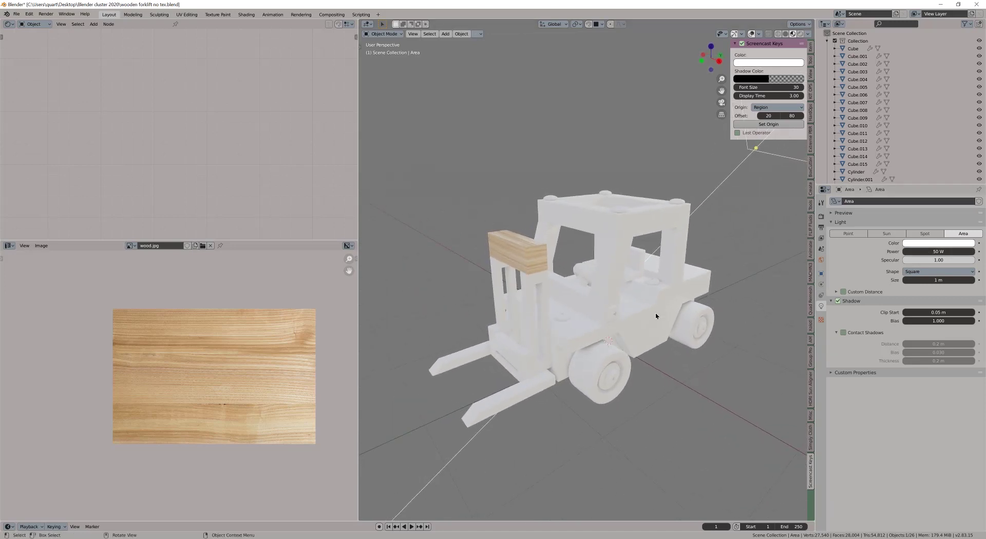
Add a ground plane under the forklift and set the area light to 171.9 W, size 0.35 m.
key(shift+a)
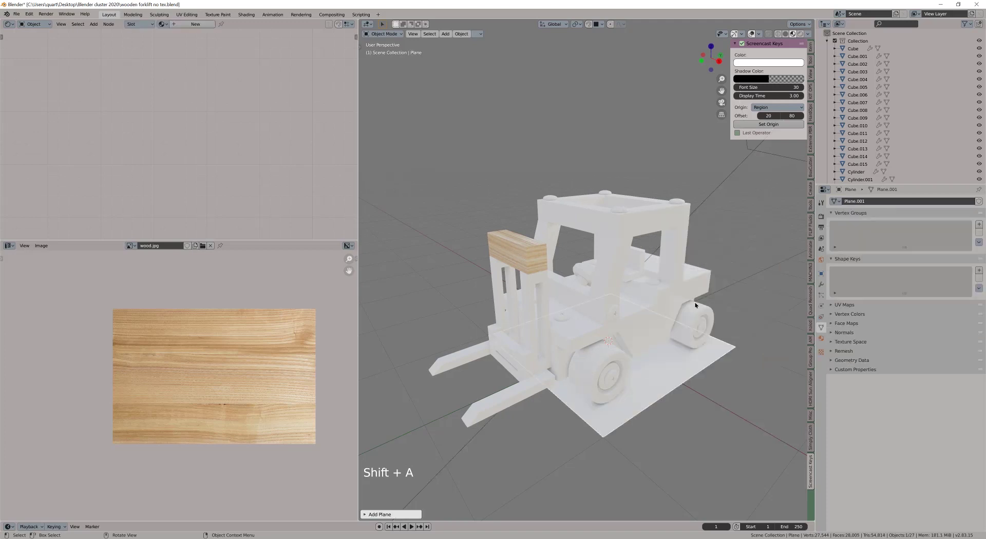
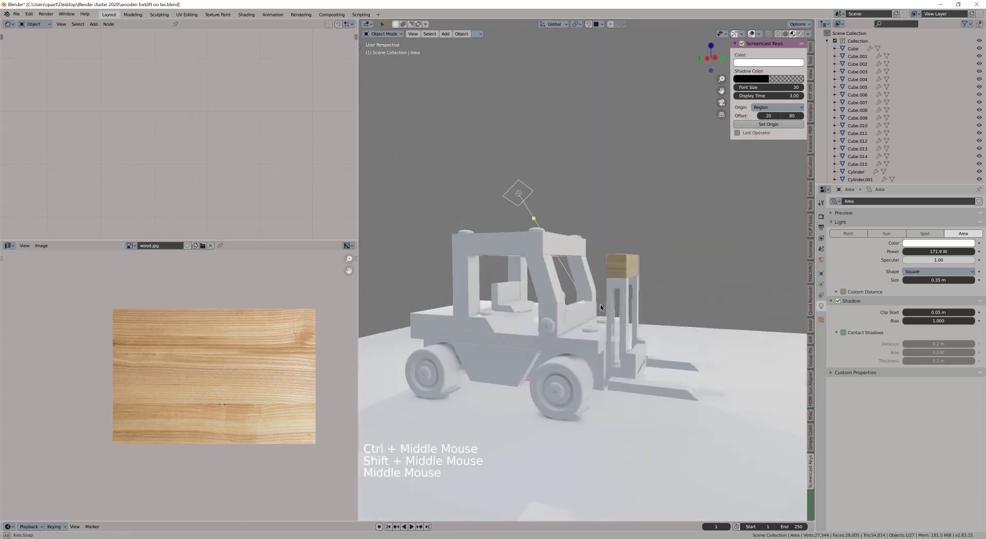
middle_click(604, 344)
middle_click(603, 351)
middle_click(608, 351)
middle_click(581, 364)
Select a fork upright and the wooden top beam together.
middle_click(567, 278)
click(563, 272)
click(554, 238)
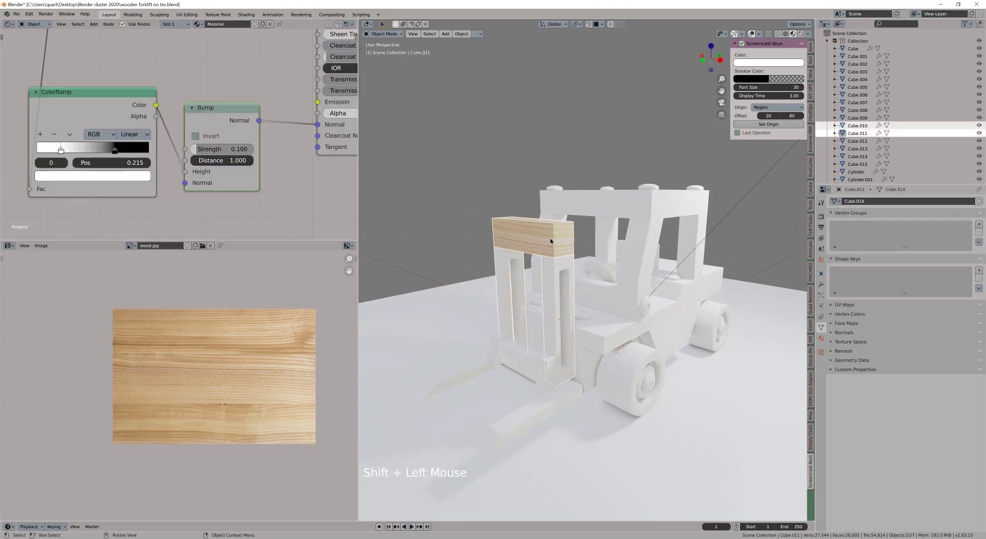
Link the beam's wood material to the fork uprights and enter mesh editing on one upright.
key(ctrl+l)
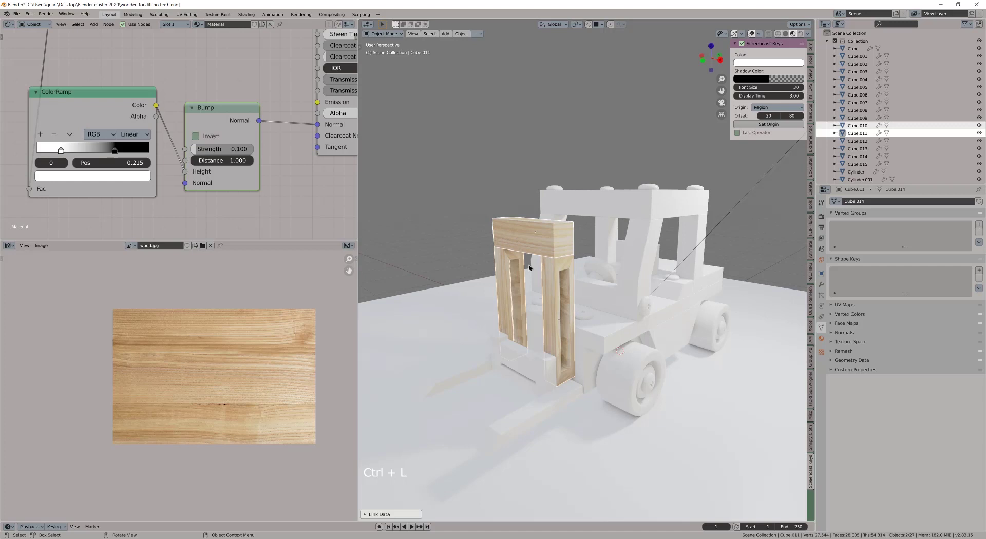
middle_click(538, 302)
scroll(up, 3)
click(550, 309)
middle_click(534, 288)
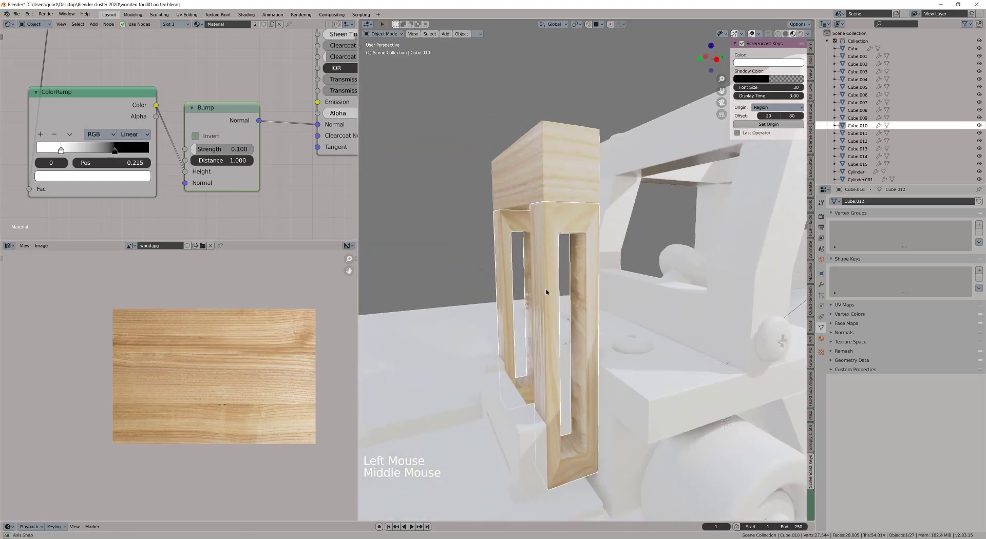
key(Tab)
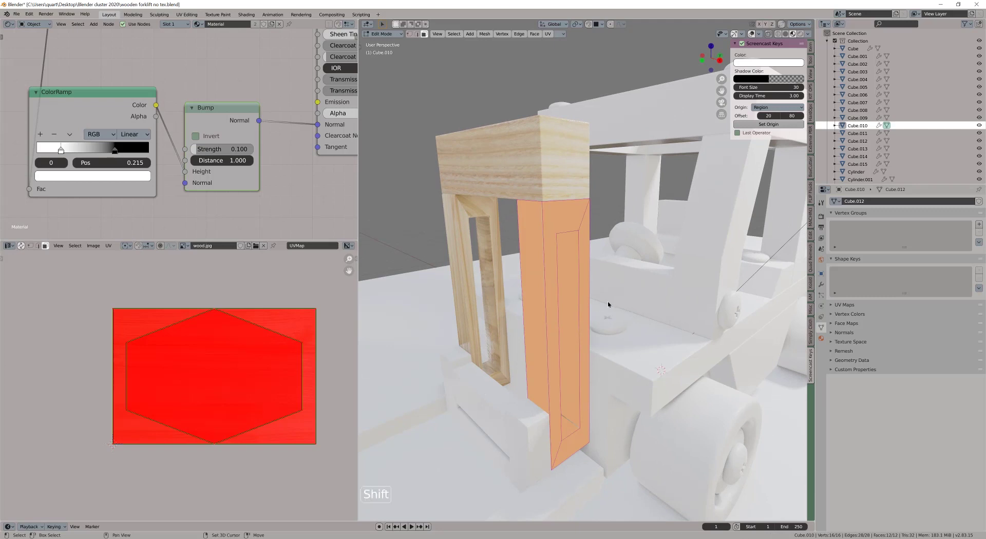
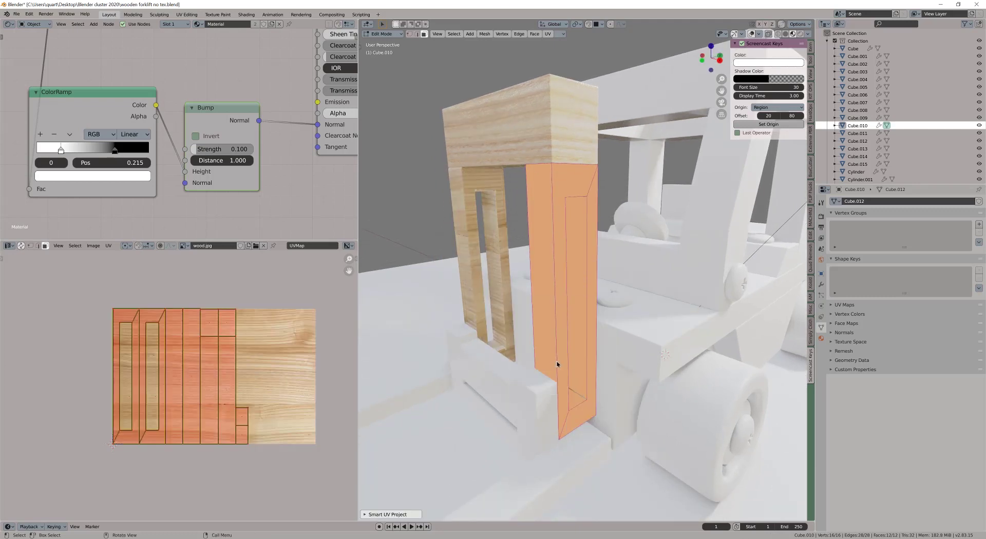
Lay out and resize the upright's UV islands so the grain runs vertically, then inspect it.
key(Tab)
middle_click(543, 256)
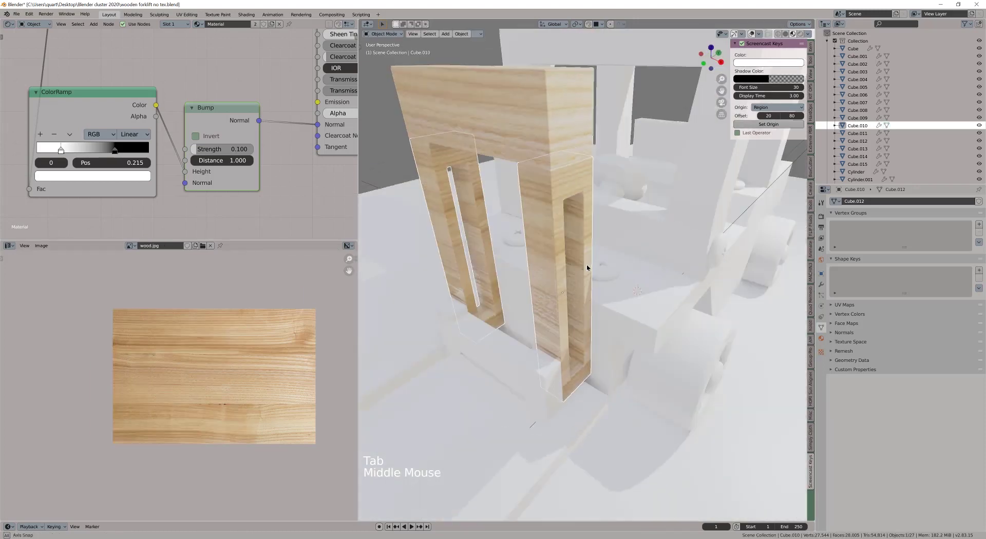
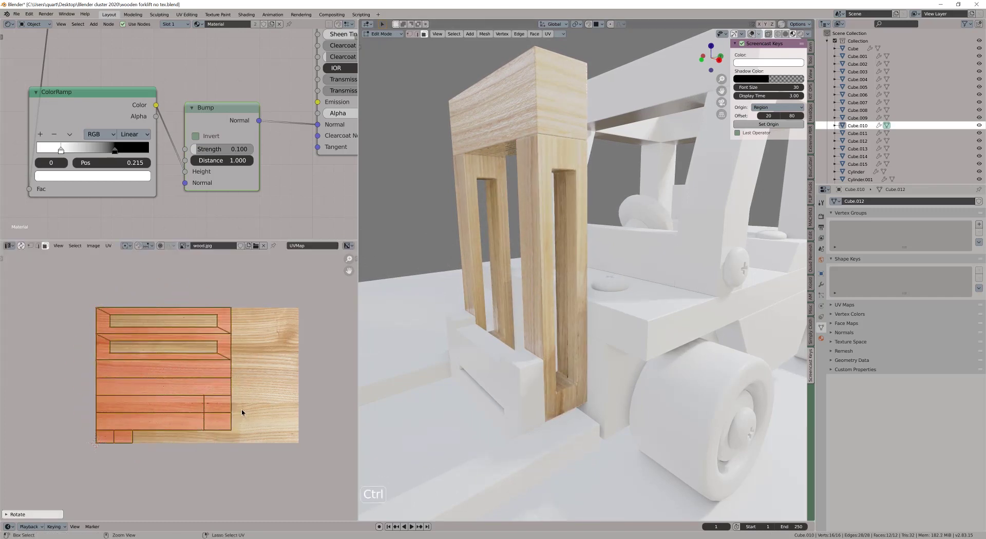
key(s)
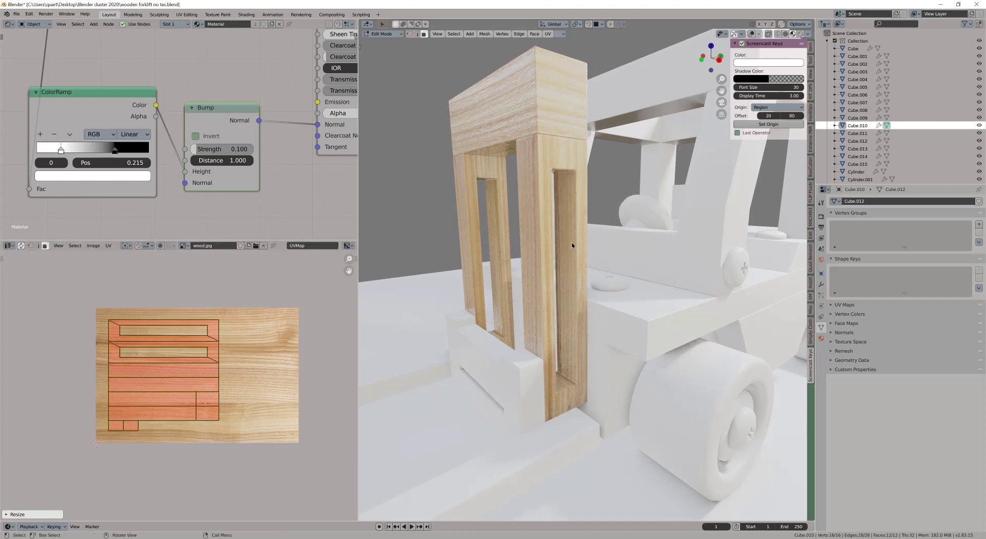
middle_click(566, 234)
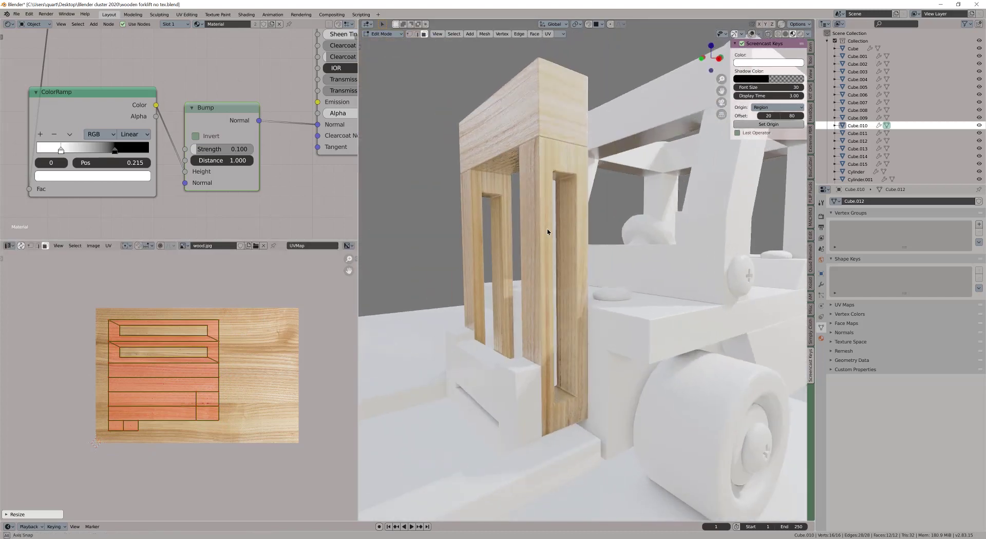
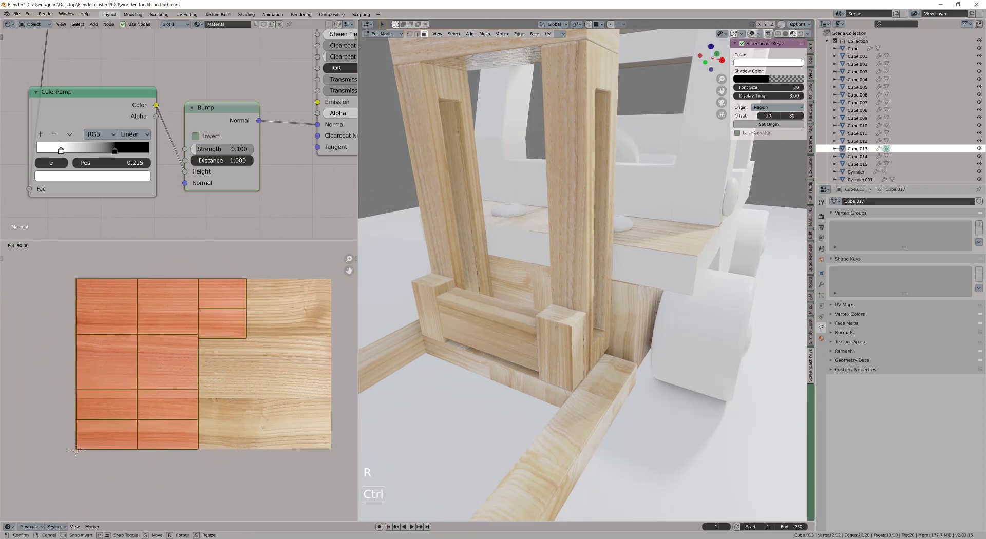
Rotate and scale the crossbar's UV islands along Y so the grain fits the piece.
key(s)
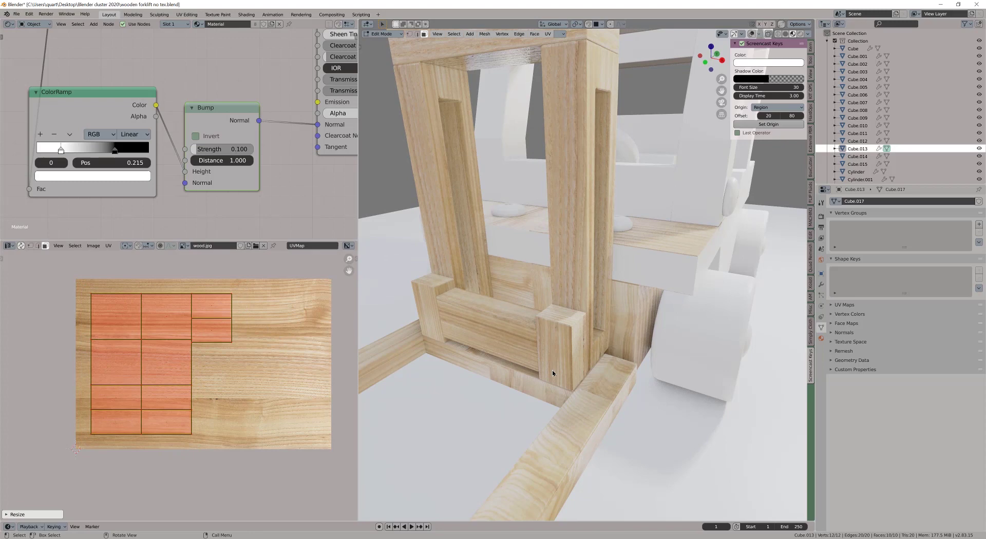
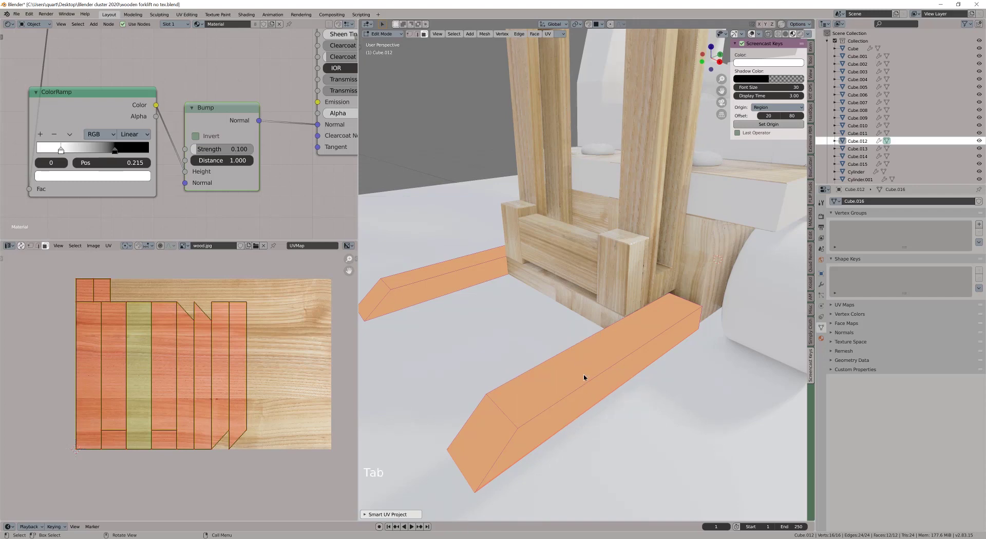
click(755, 37)
key(r)
key(s)
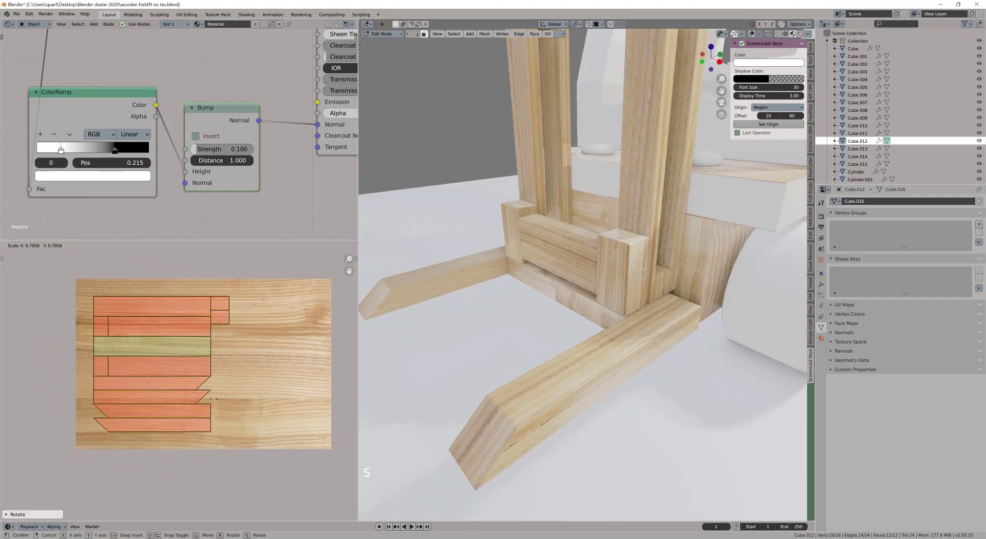
key(g)
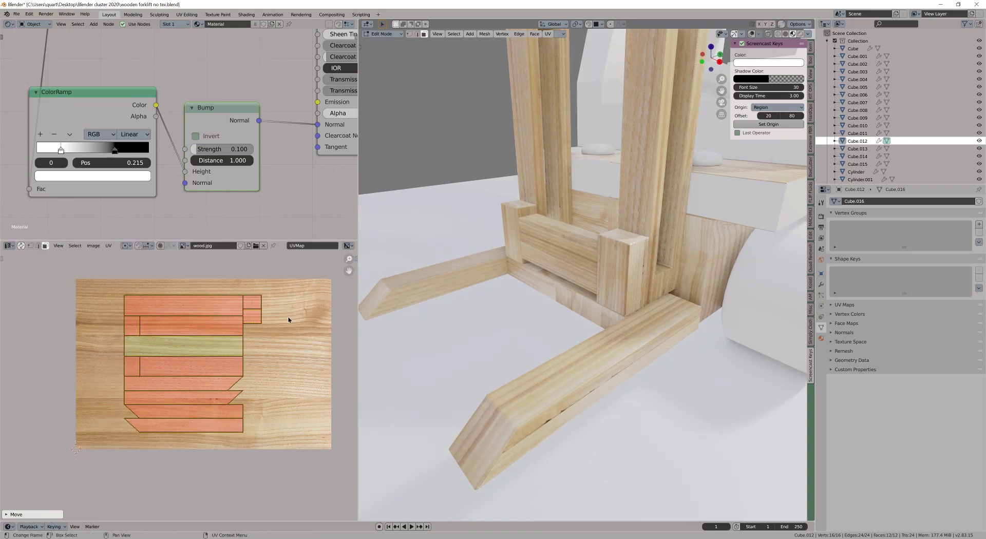
key(s)
key(s)
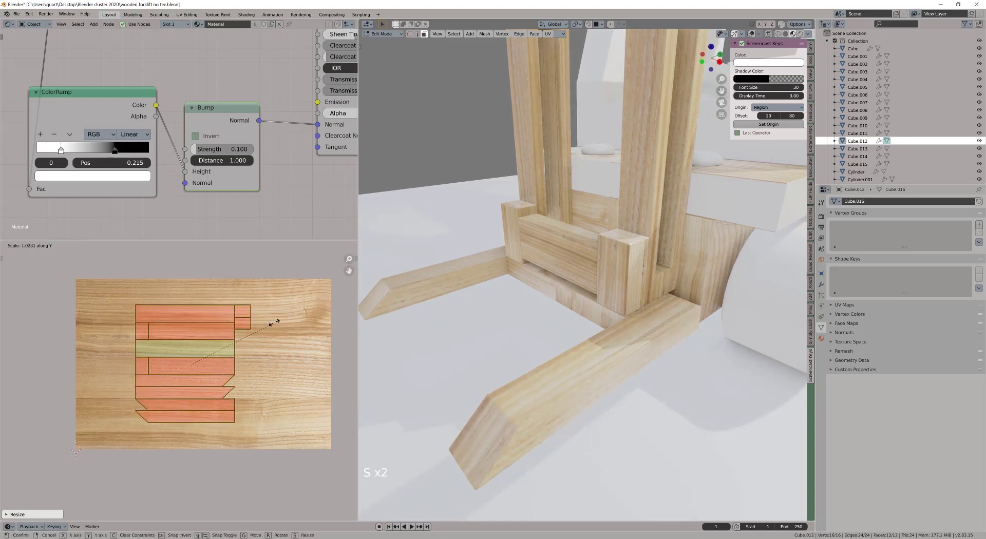
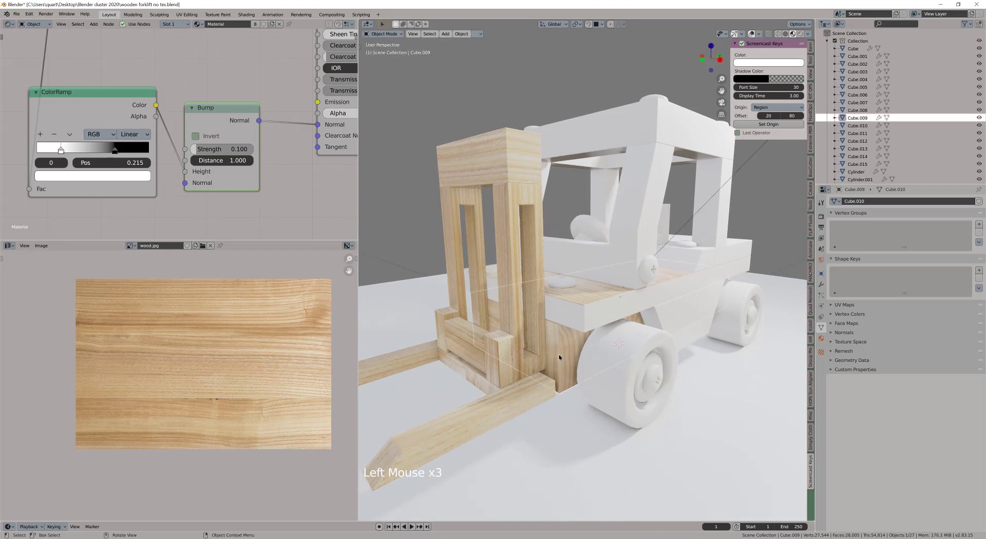
Check the Local View keymap in Preferences and isolate the long block Cube.009.
middle_click(558, 355)
key(alt+q)
key(alt+q)
middle_click(566, 357)
key(alt+q)
middle_click(553, 356)
middle_click(485, 272)
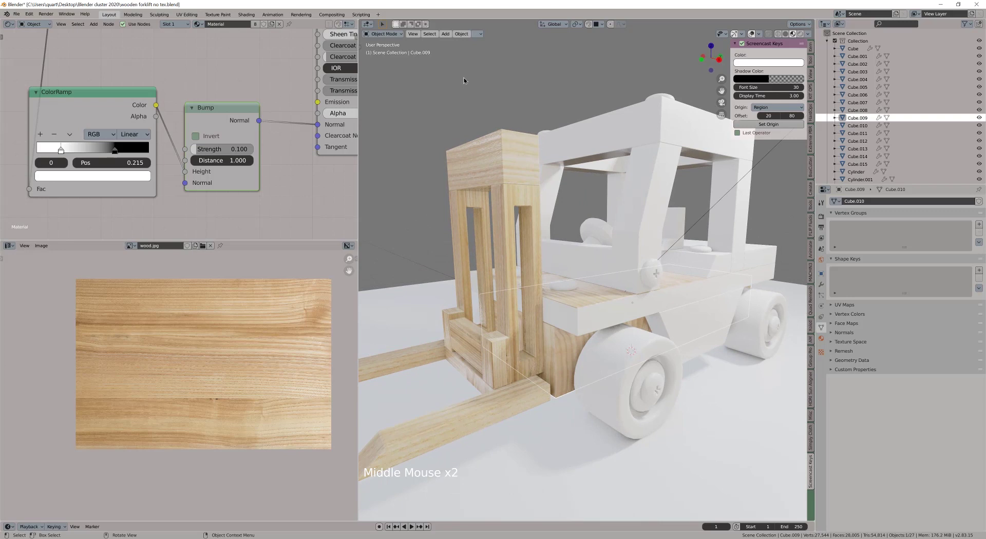
key(F4)
key(F4)
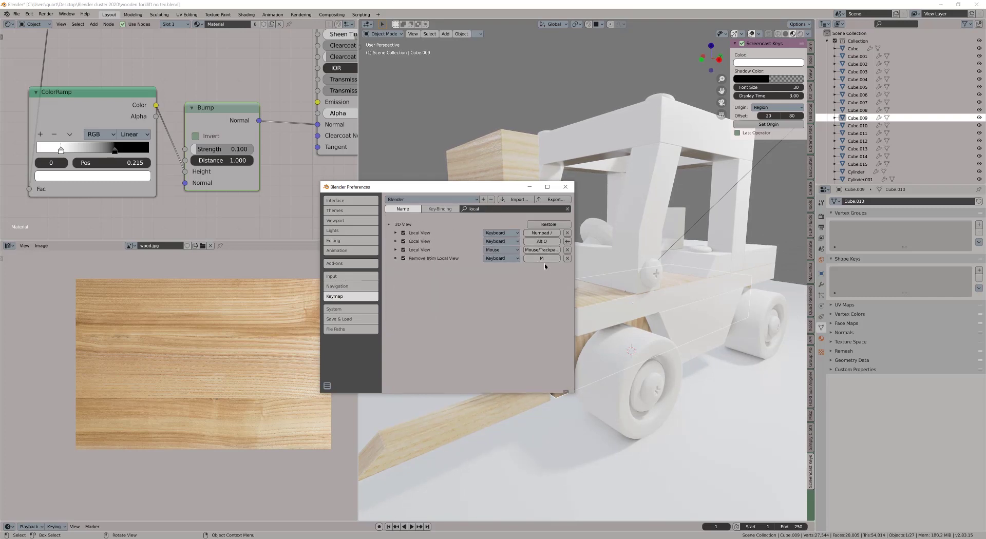
middle_click(544, 270)
key(alt+q)
scroll(down, 3)
middle_click(579, 330)
middle_click(537, 334)
Unwrap all faces of the long block onto the wood image, resize its UVs and exit Local View.
key(Tab)
key(a)
key(u)
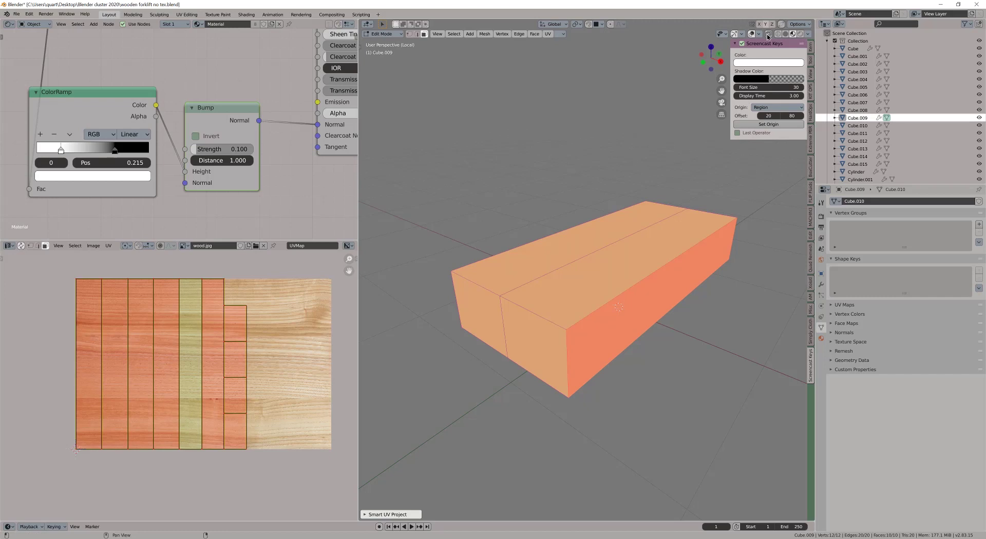
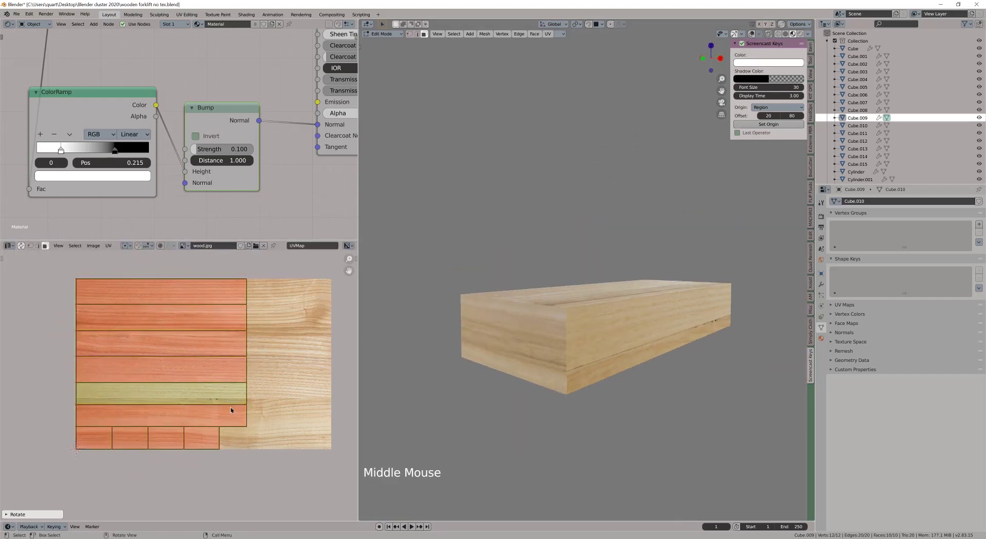
key(s)
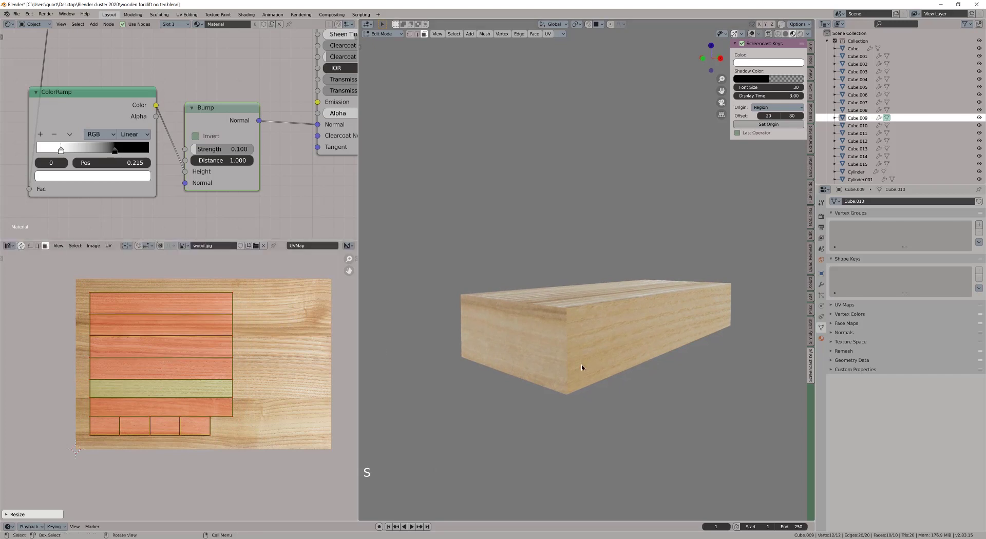
middle_click(578, 380)
key(Tab)
key(alt+q)
middle_click(563, 339)
middle_click(538, 335)
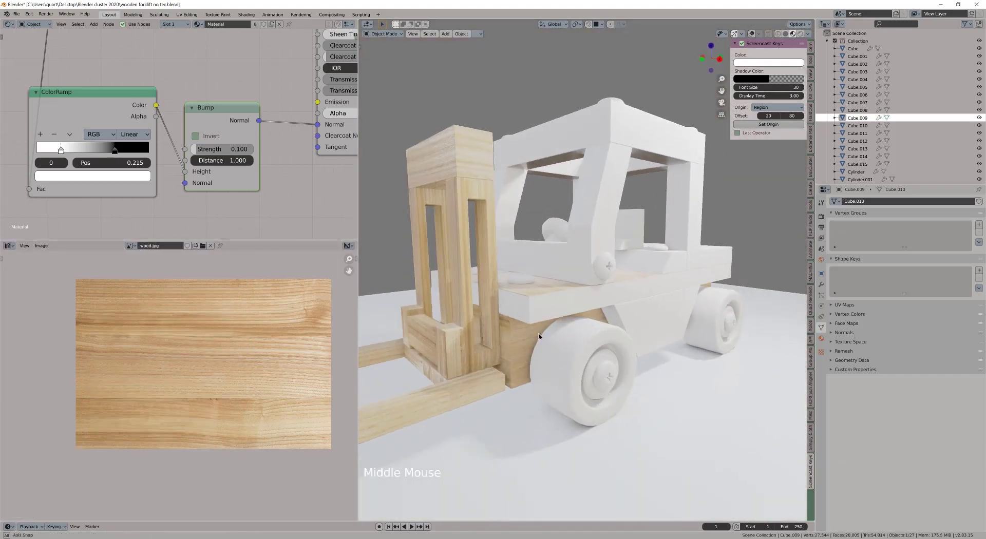
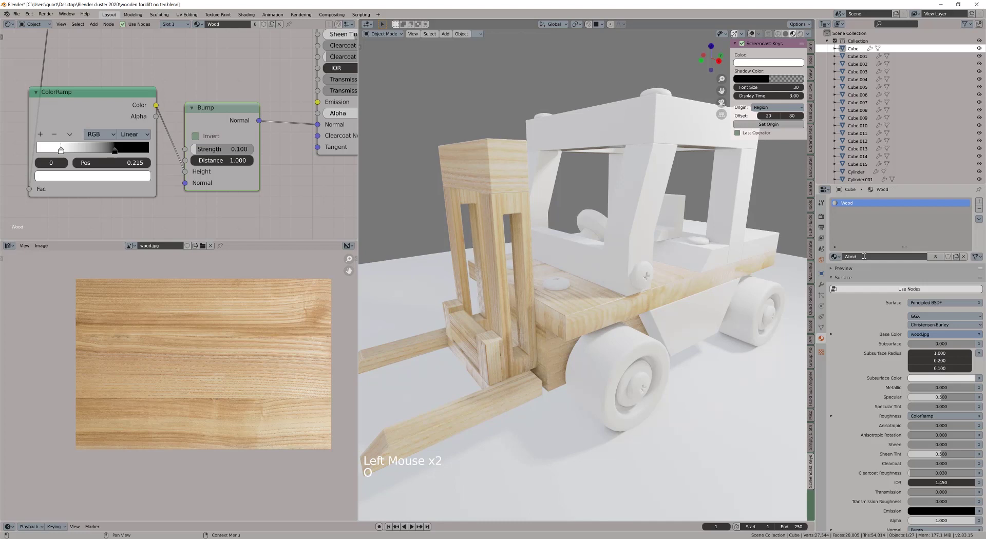
Add a second material slot and assign the Plywood material to the chassis plate's edge faces.
click(882, 233)
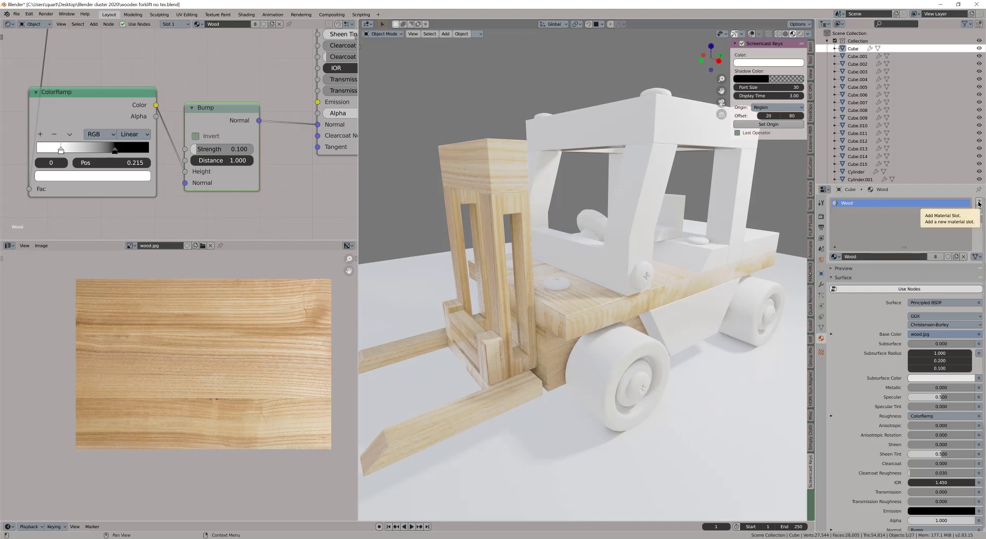
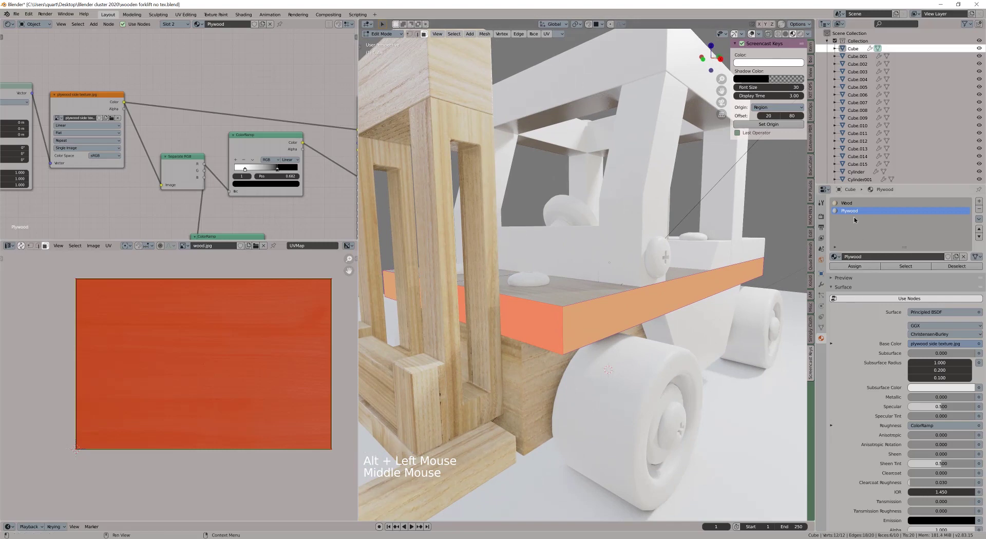
click(858, 267)
key(Tab)
middle_click(559, 322)
scroll(up, 3)
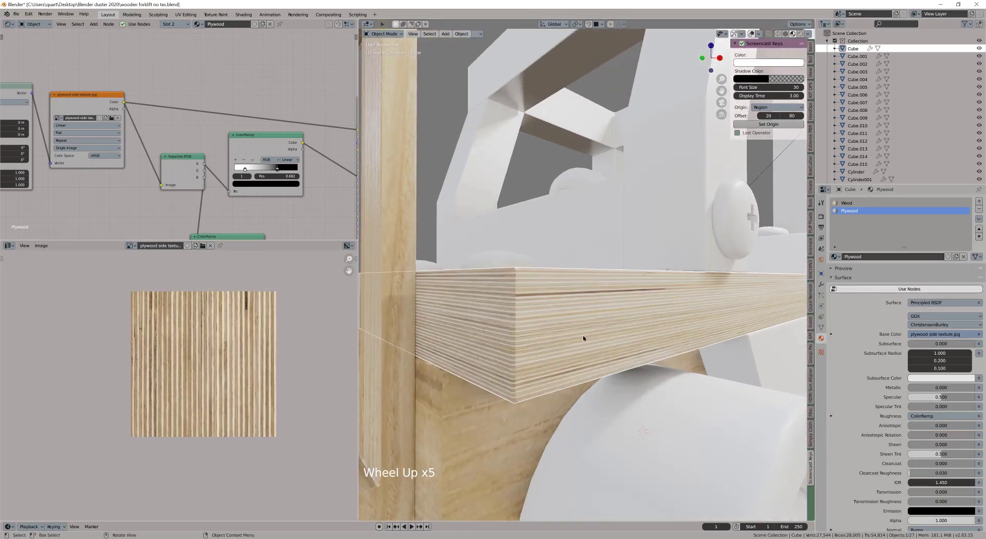
Rescale the plate edge faces' UV islands over the plywood side texture.
key(Tab)
click(753, 35)
key(s)
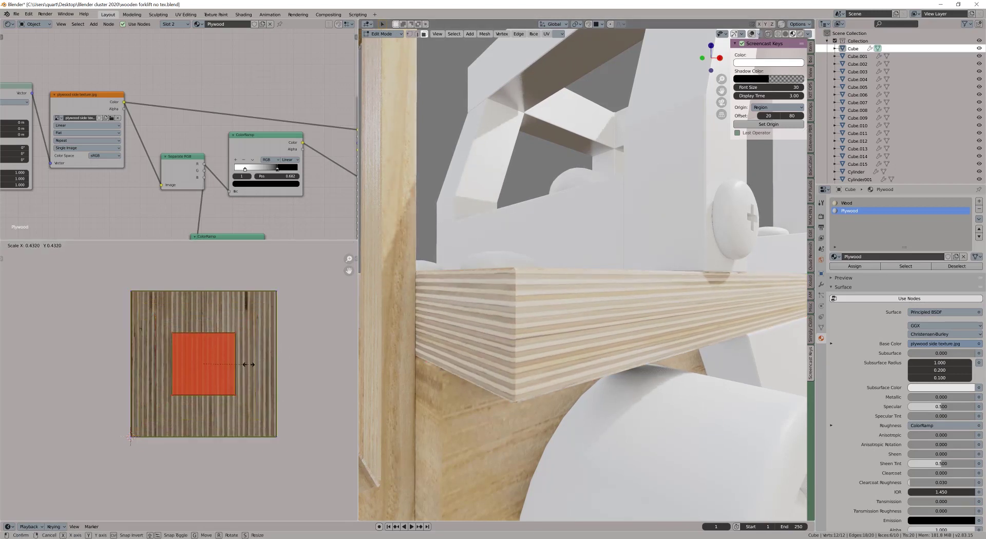
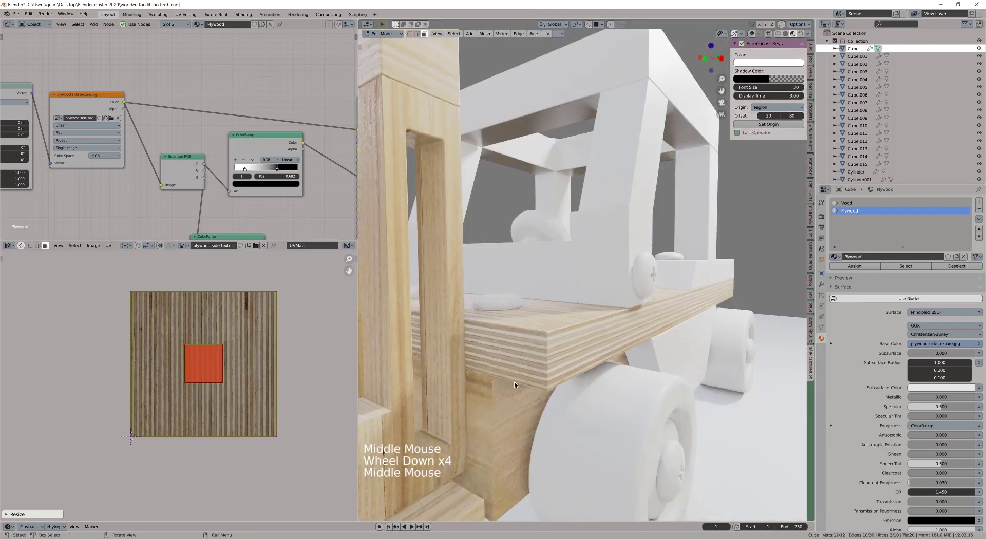
key(s)
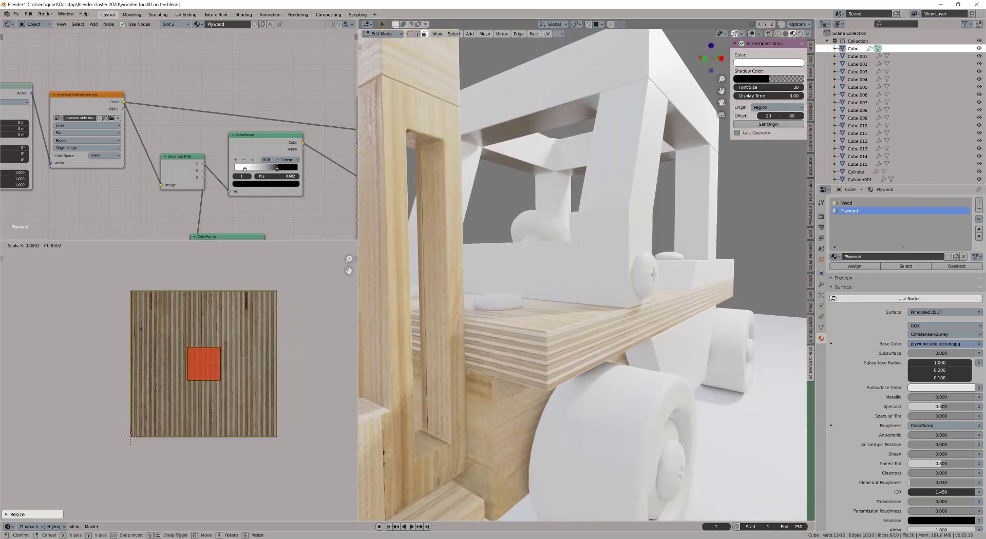
key(Tab)
Select the angled slab Cube.008 and browse the existing materials to give it Wood.
scroll(down, 3)
middle_click(579, 340)
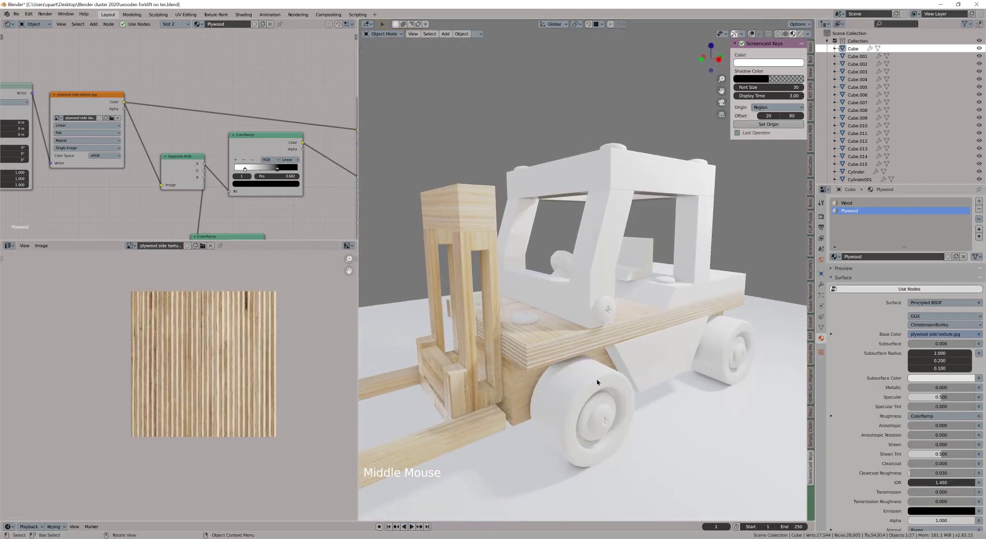
click(656, 347)
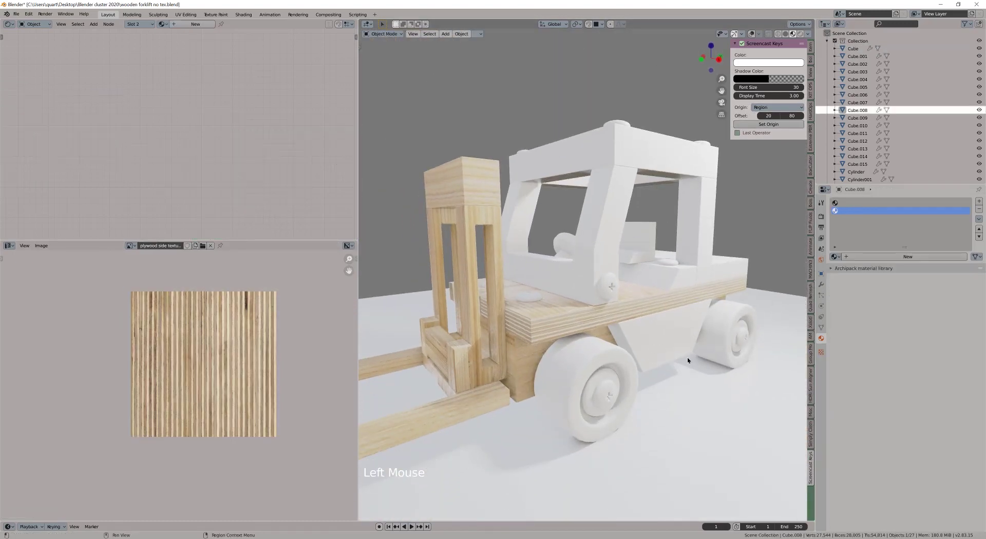
click(979, 211)
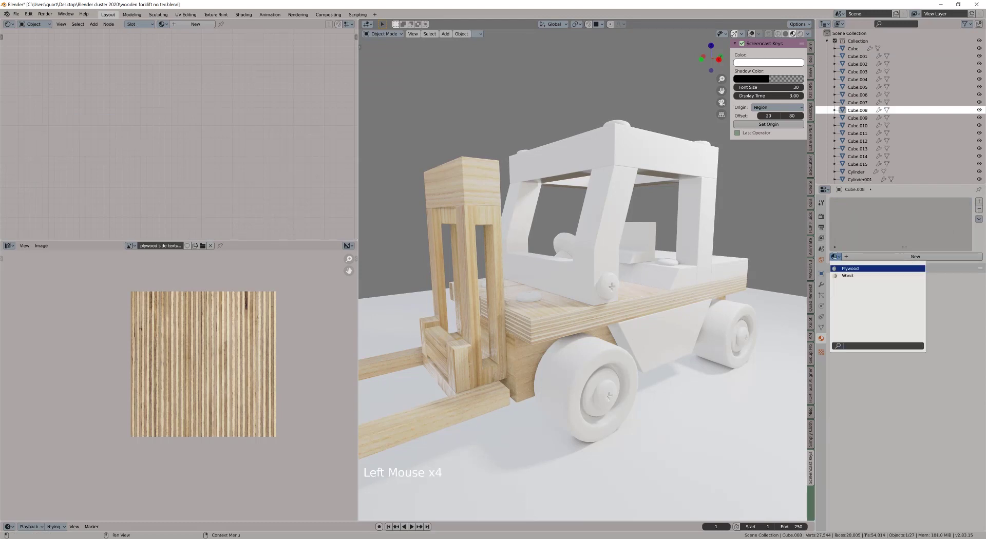
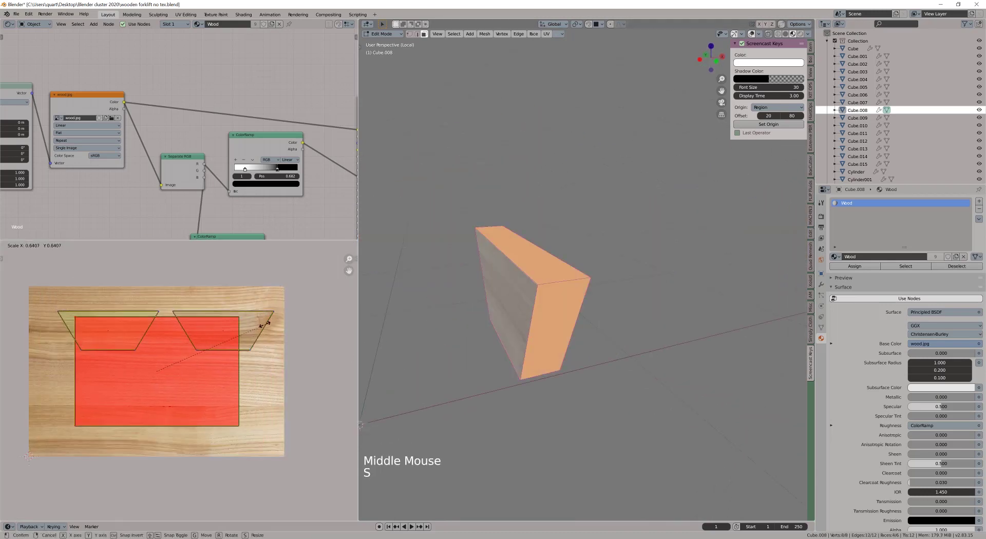
Finish resizing the slab's UV islands across the wood image.
key(g)
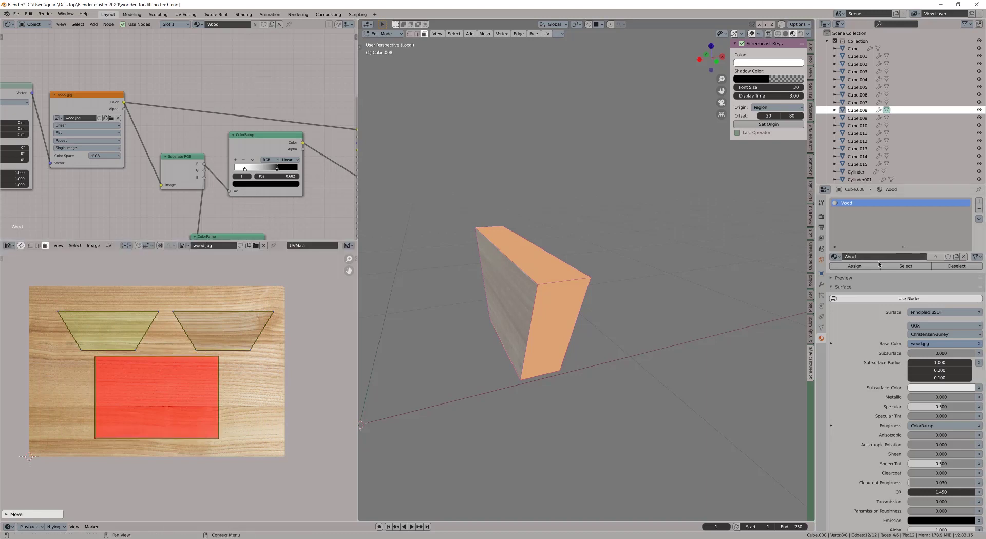
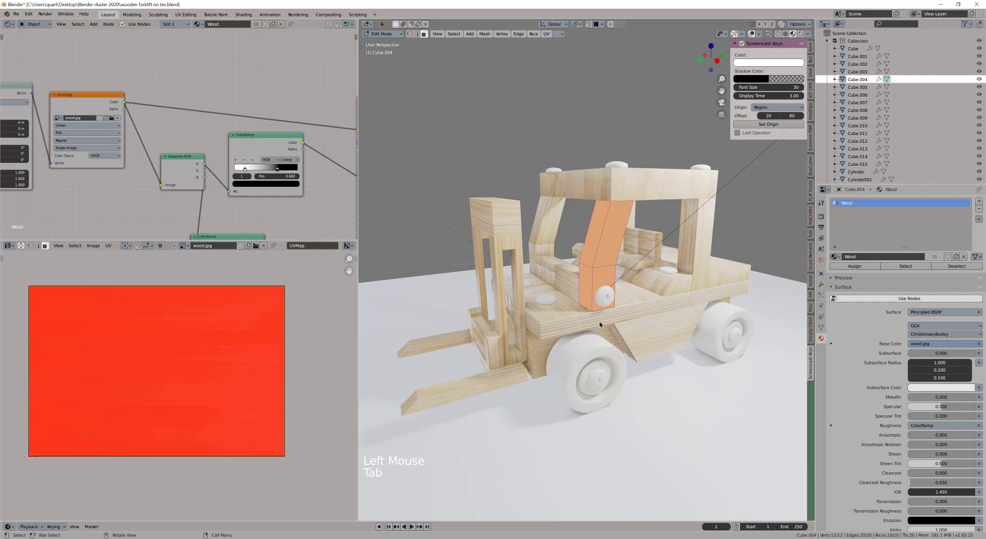
Rotate and scale all of Cube.004's UV islands so the grain runs along the pillar.
key(a)
key(u)
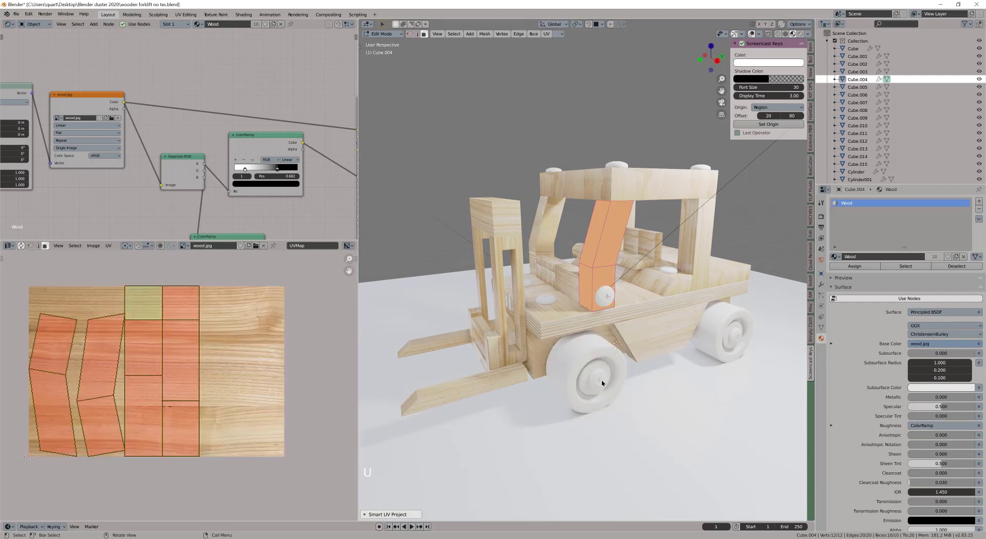
key(r)
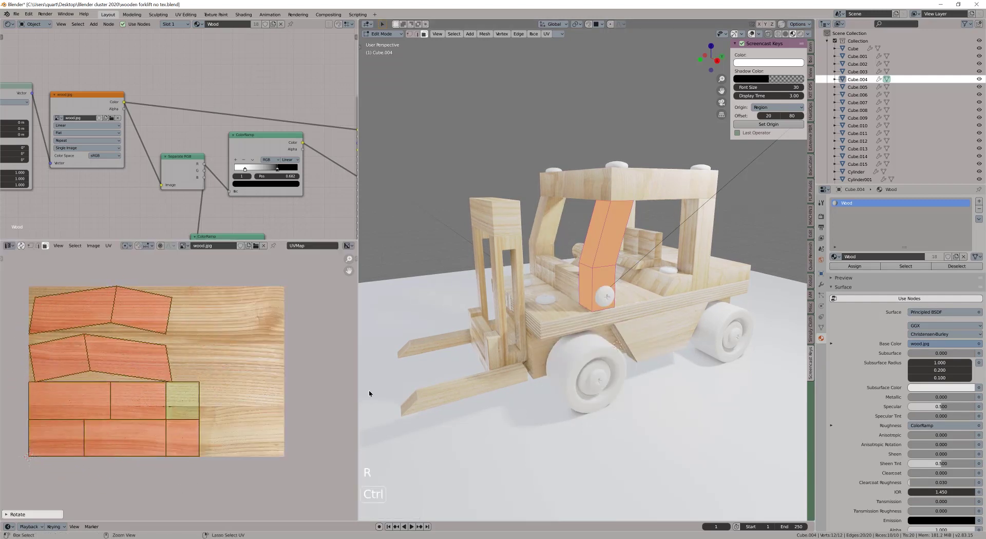
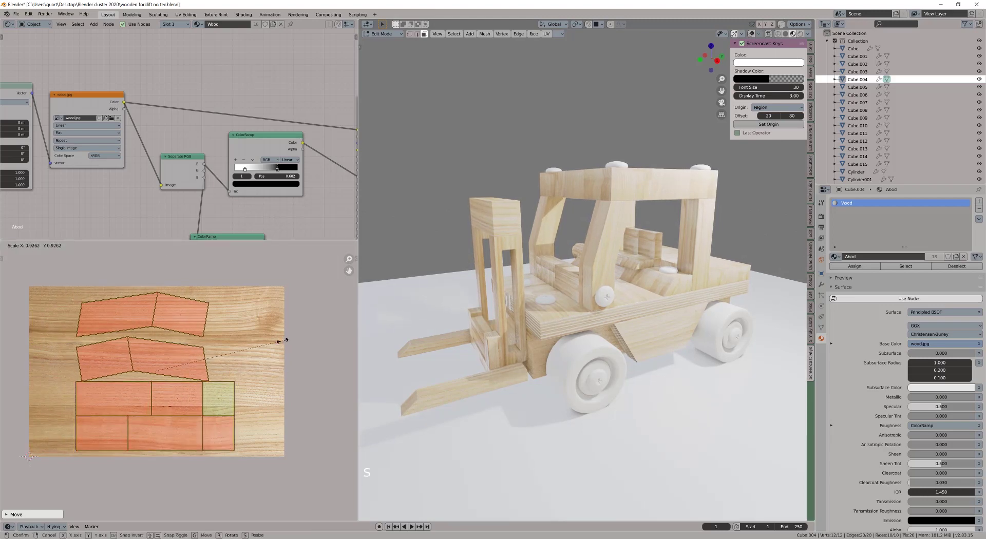
middle_click(615, 324)
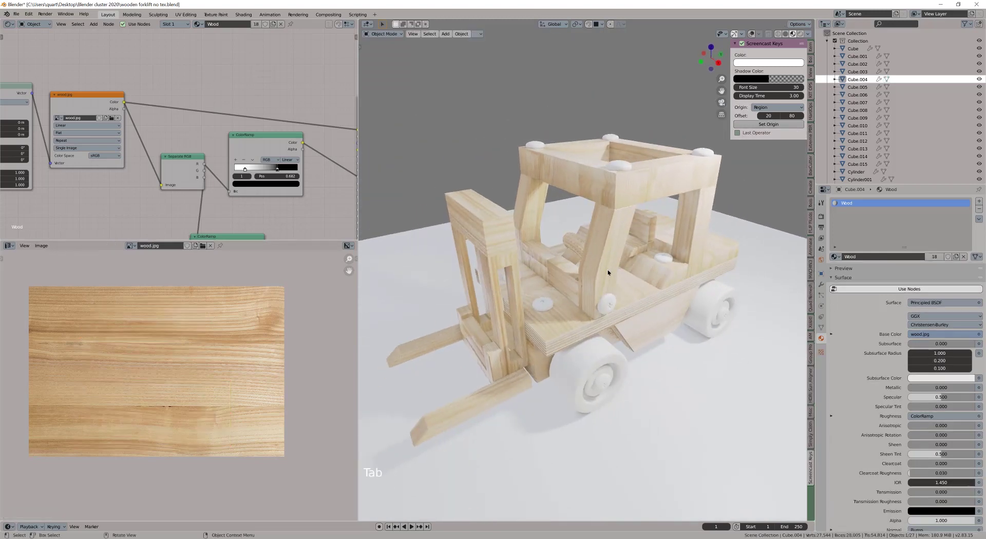
click(605, 257)
Select the small block Cube.007 behind the mast and unwrap its faces onto the wood image.
middle_click(604, 272)
click(574, 291)
key(Tab)
click(751, 39)
key(u)
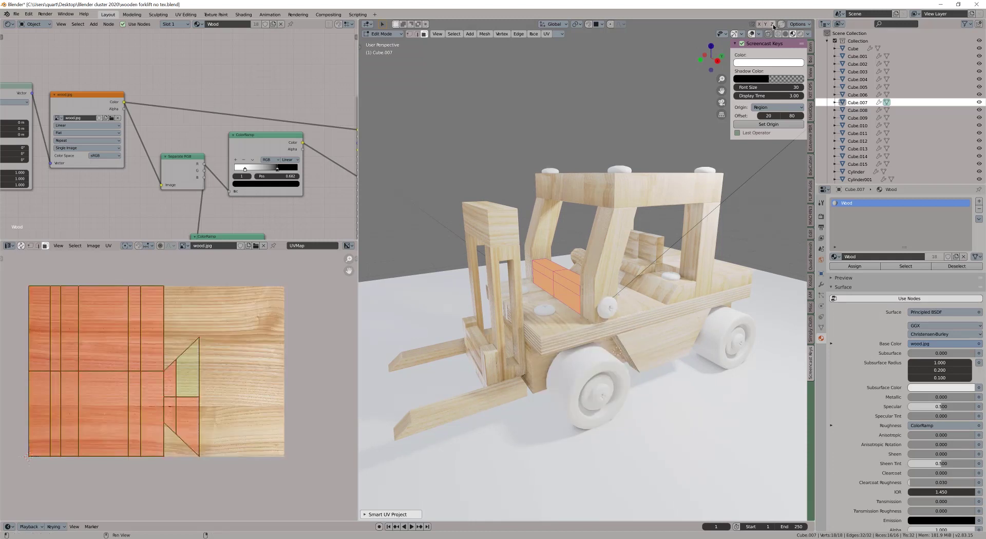
Shrink and shift Cube.007's UV islands along Y over the wood image.
key(r)
key(s)
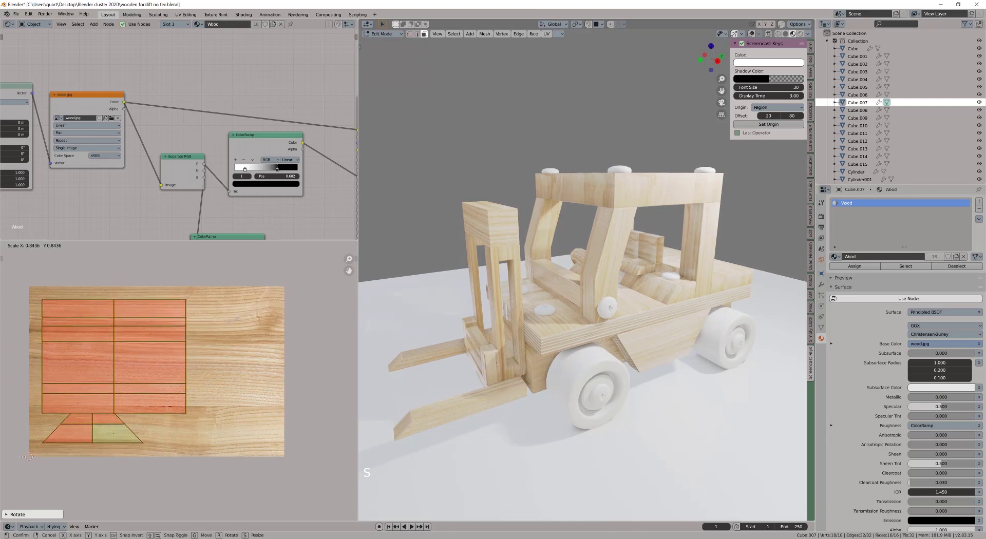
key(g)
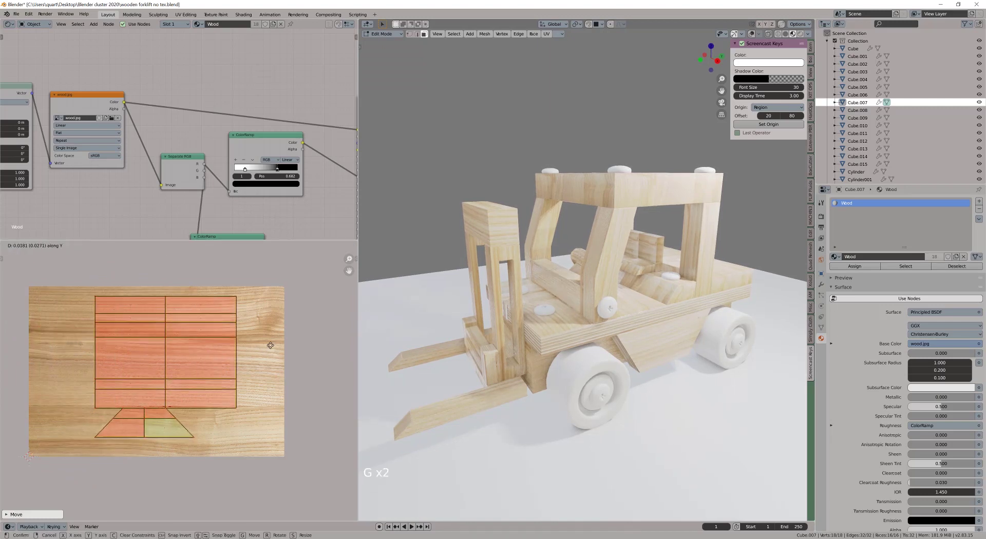
scroll(up, 3)
middle_click(561, 347)
scroll(down, 3)
middle_click(596, 311)
middle_click(607, 316)
Select the cab roof frame and enter mesh editing on it.
click(637, 204)
key(Tab)
double_click(687, 188)
middle_click(635, 244)
middle_click(638, 260)
key(Tab)
middle_click(599, 253)
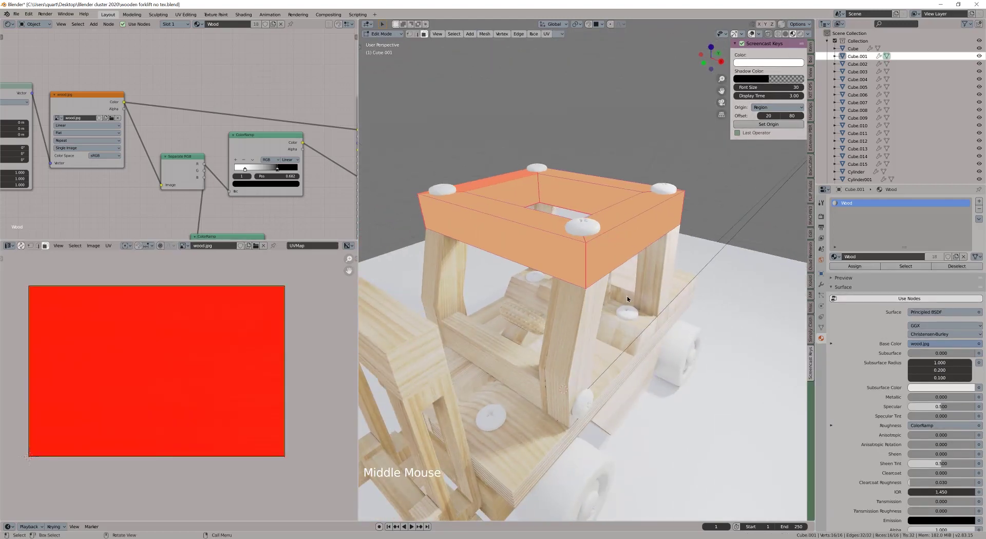
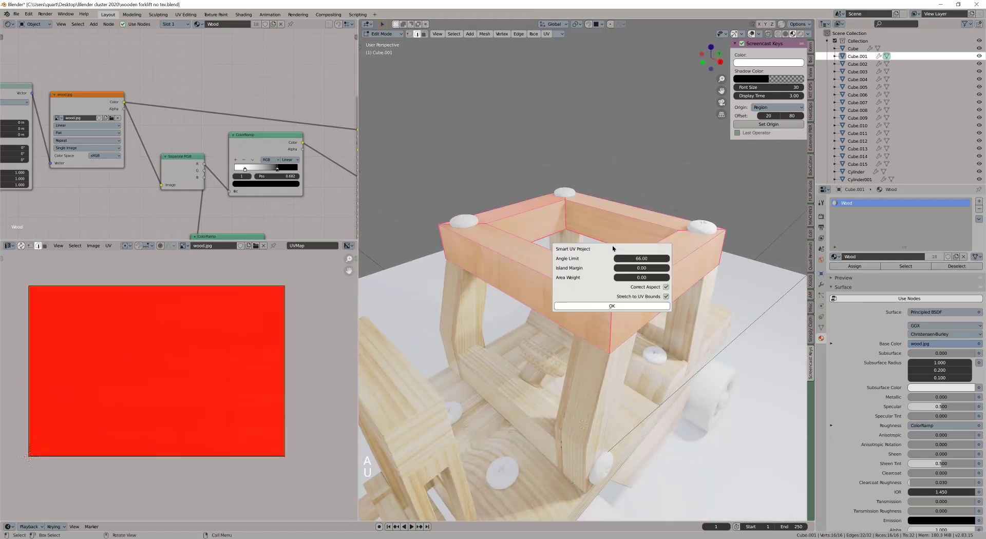
Smart UV Project the cab's top frame and select its linked faces and islands.
key(u)
middle_click(250, 411)
click(264, 404)
key(l)
key(Tab)
key(l)
key(l)
key(r)
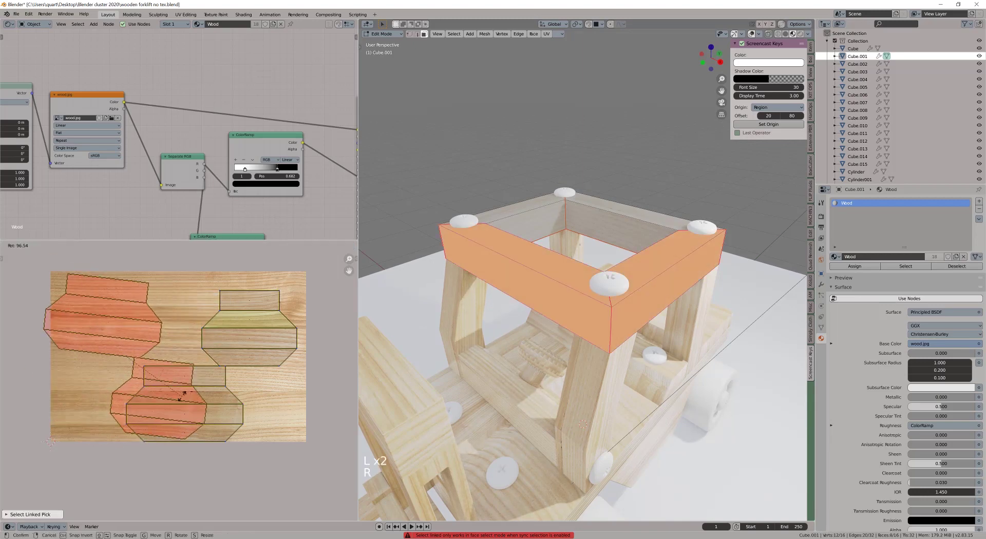
Move and resize the top frame's UV islands across the wood image.
key(g)
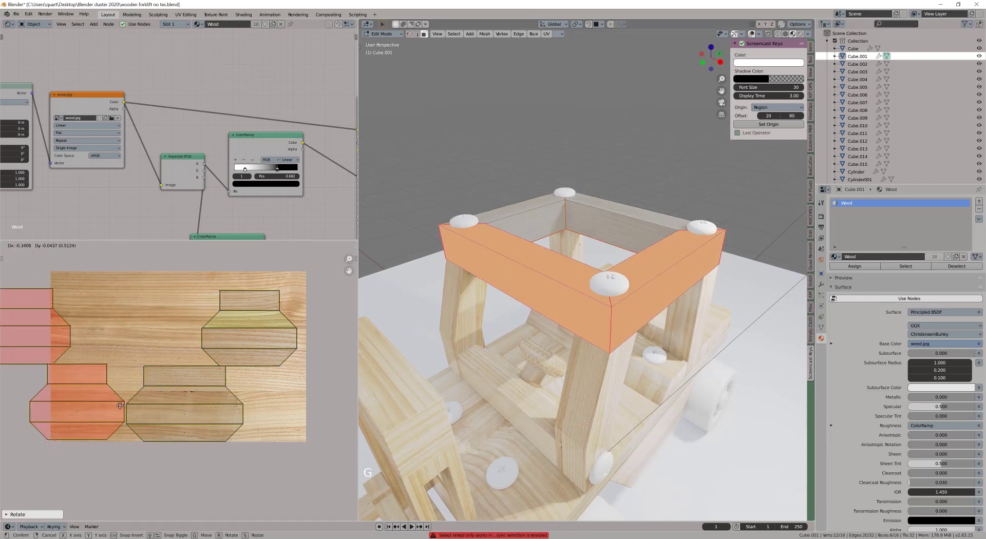
click(109, 326)
key(l)
key(;)
key(g)
key(a)
key(s)
key(g)
key(g)
key(Tab)
Inspect the textured roof frame and pick the next cab part.
middle_click(581, 300)
scroll(down, 3)
middle_click(622, 284)
middle_click(649, 310)
middle_click(594, 303)
click(611, 284)
middle_click(588, 279)
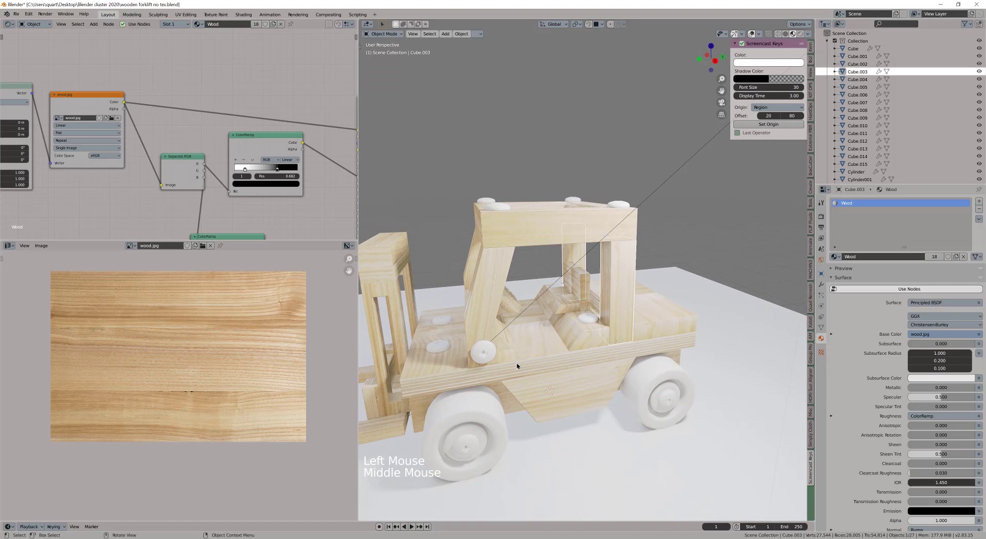
Check the plywood base board from a top viewpoint in mesh editing.
middle_click(537, 352)
click(535, 357)
key(Tab)
middle_click(608, 359)
middle_click(564, 378)
key(ctrl+l)
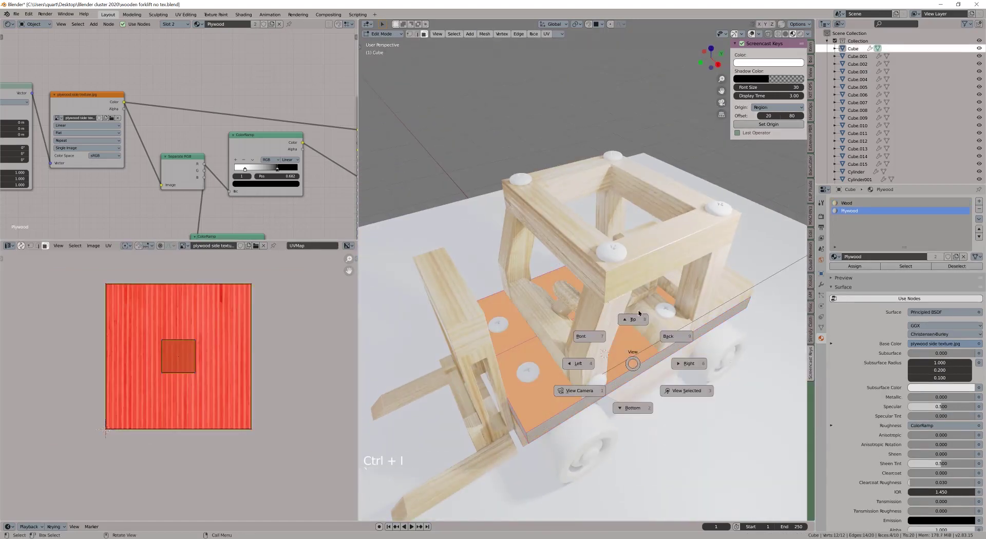
key(u)
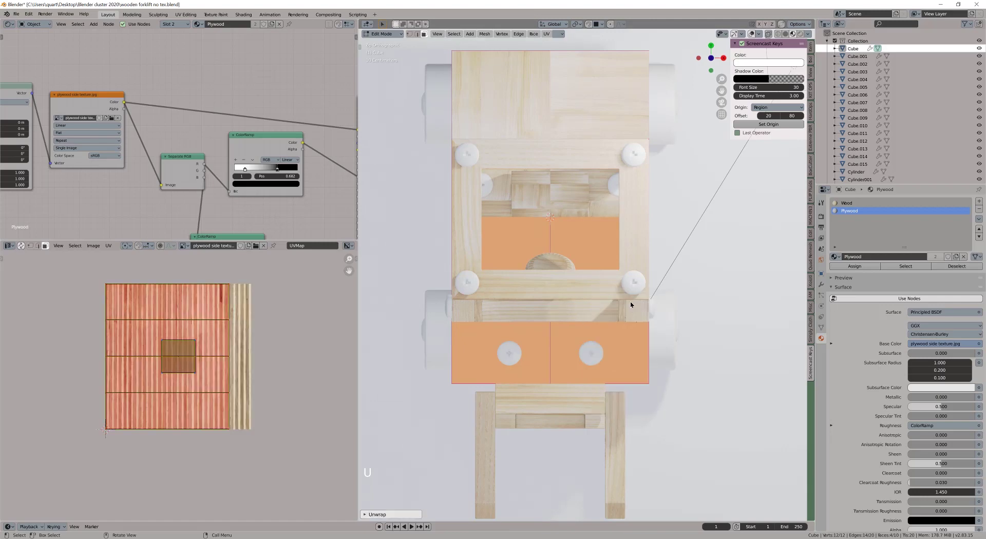
Leave and re-enter mesh editing on the chassis plate to adjust its Plywood edge UVs.
key(Tab)
middle_click(600, 309)
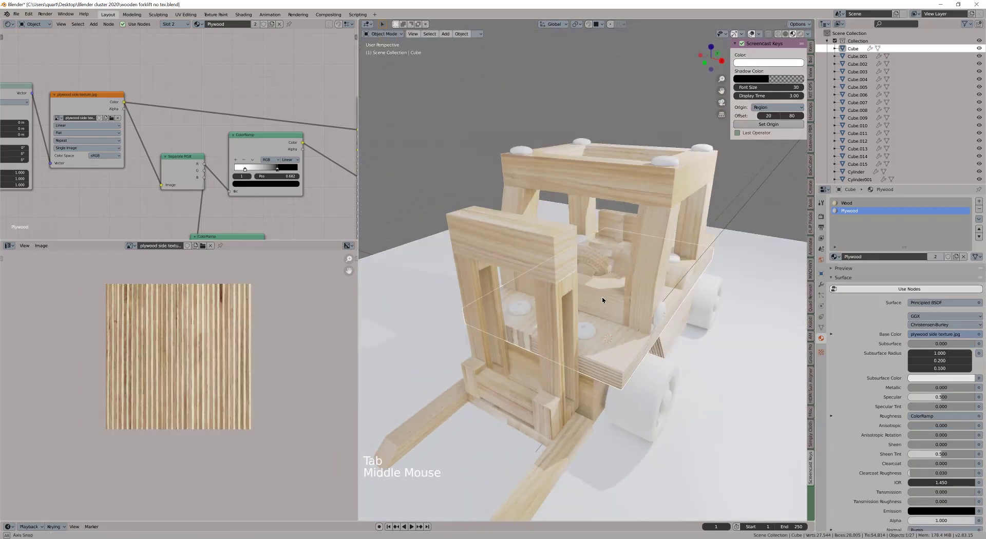
key(Tab)
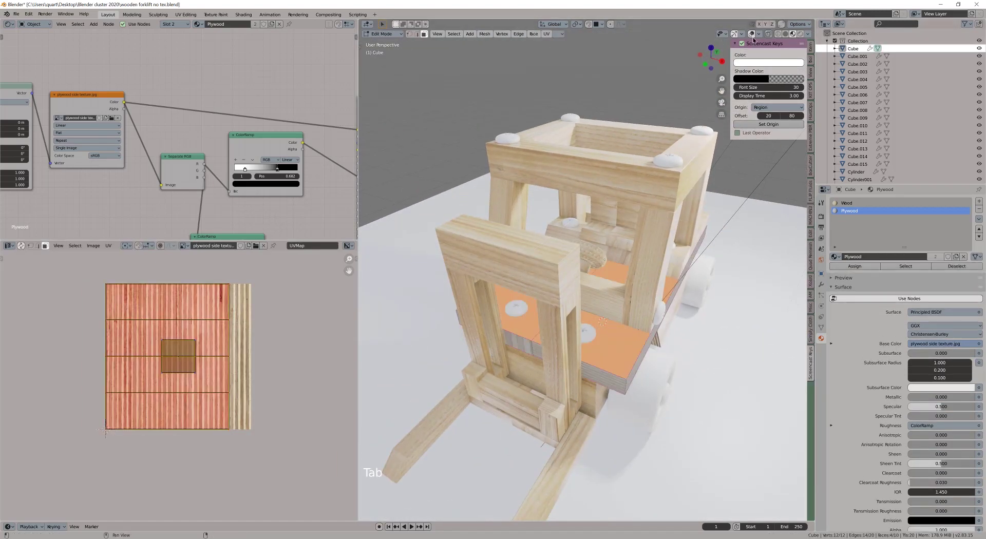
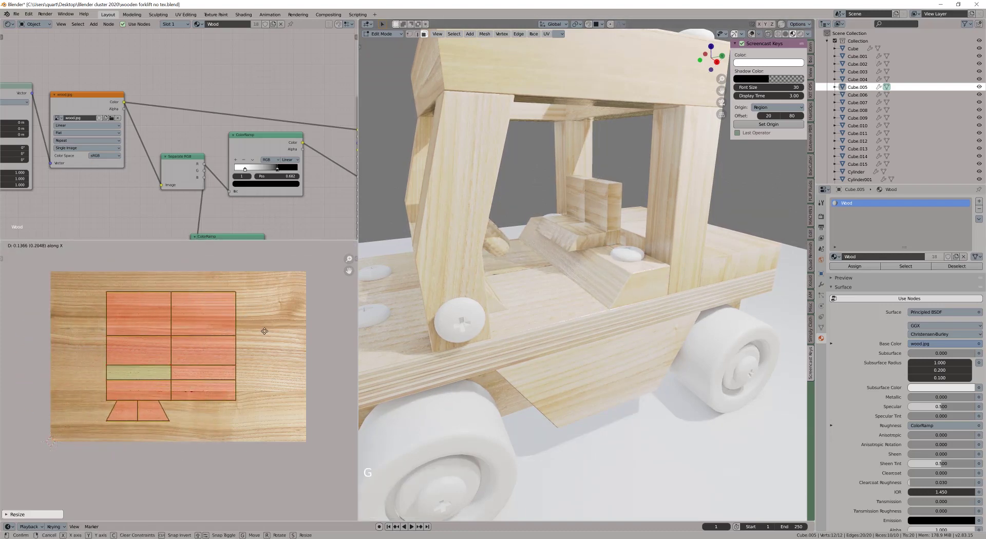
Scale the post's UVs lengthwise, then unwrap the front block's faces onto the wood grain.
key(s)
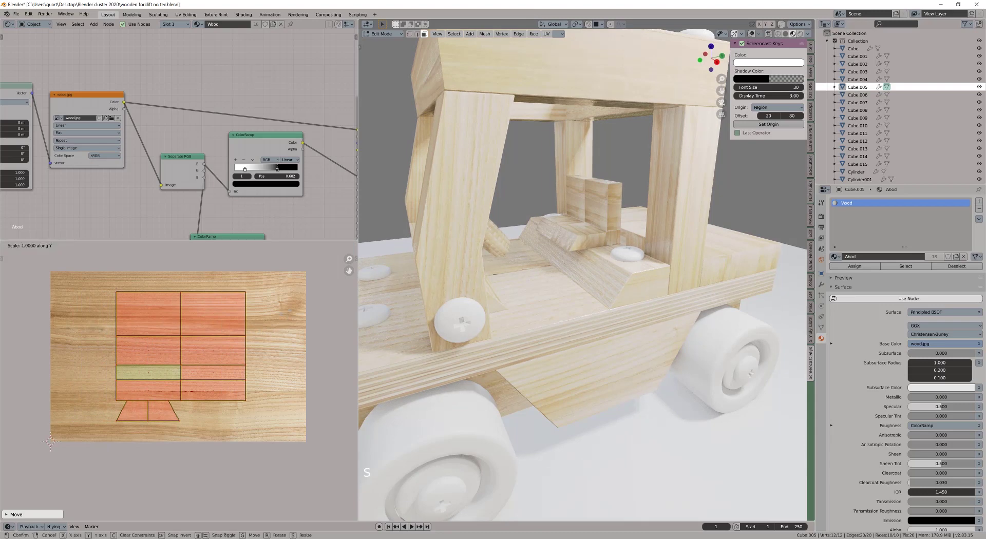
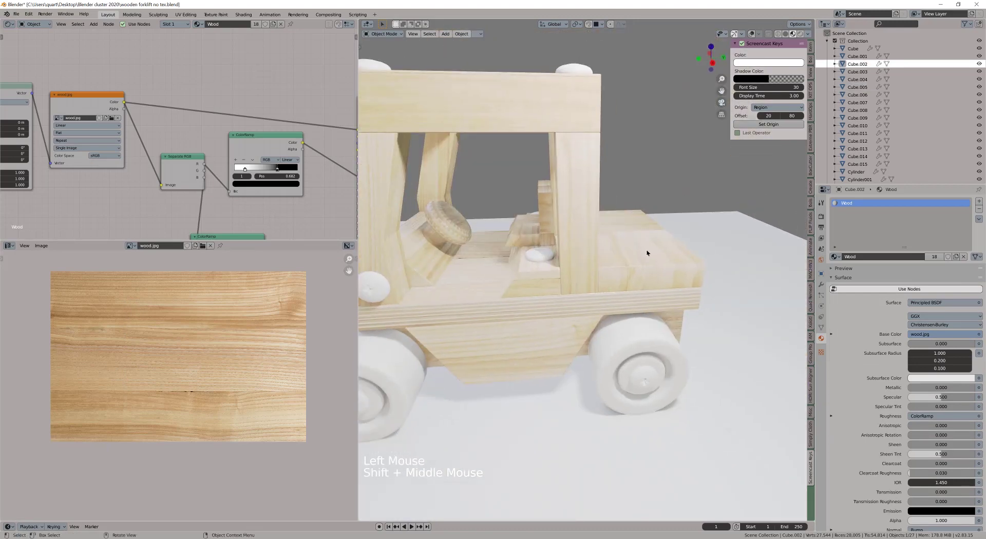
click(761, 32)
key(Tab)
key(u)
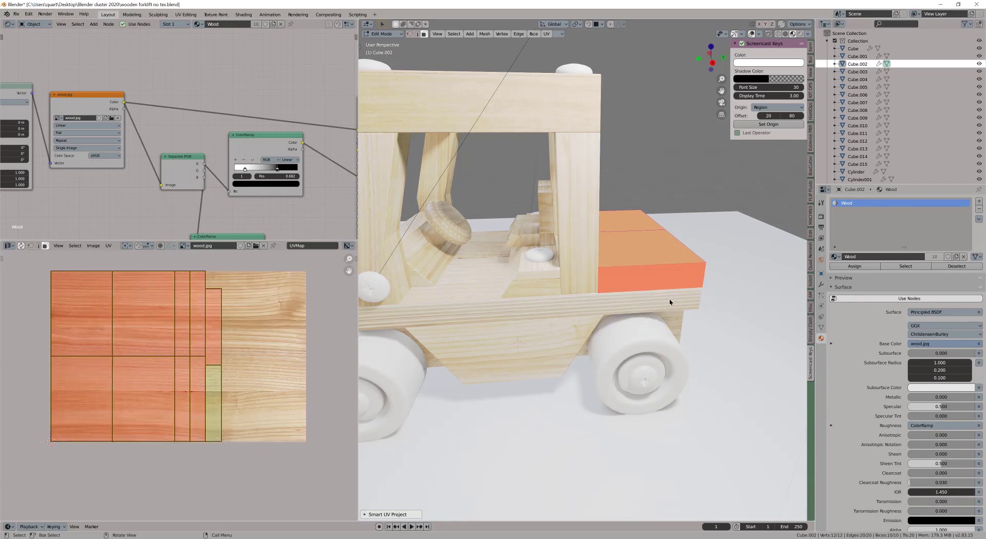
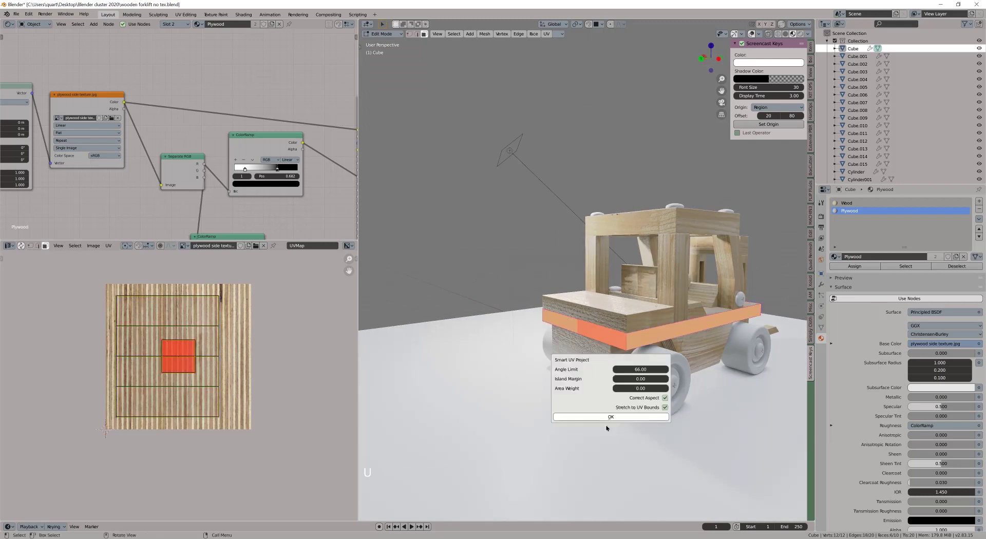
Shrink the base board's edge UV islands to about 0.62 and zoom into the cab toward the seat piece.
key(s)
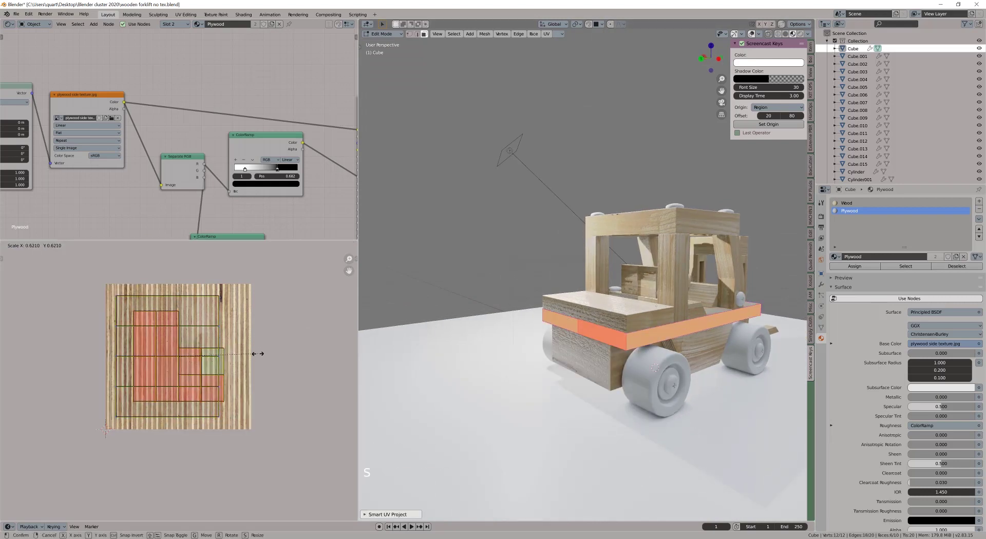
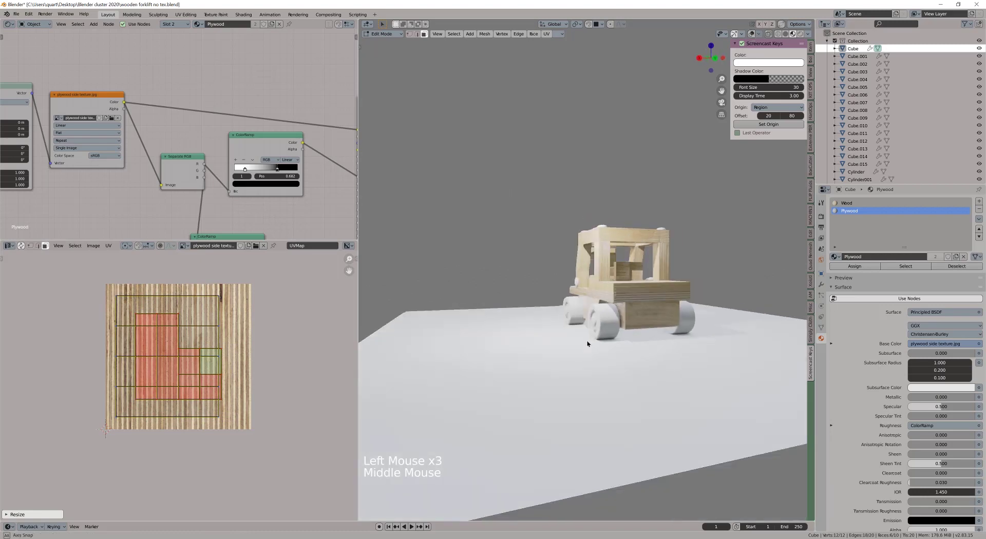
middle_click(565, 265)
key(Tab)
scroll(up, 3)
scroll(down, 3)
scroll(down, 3)
middle_click(560, 312)
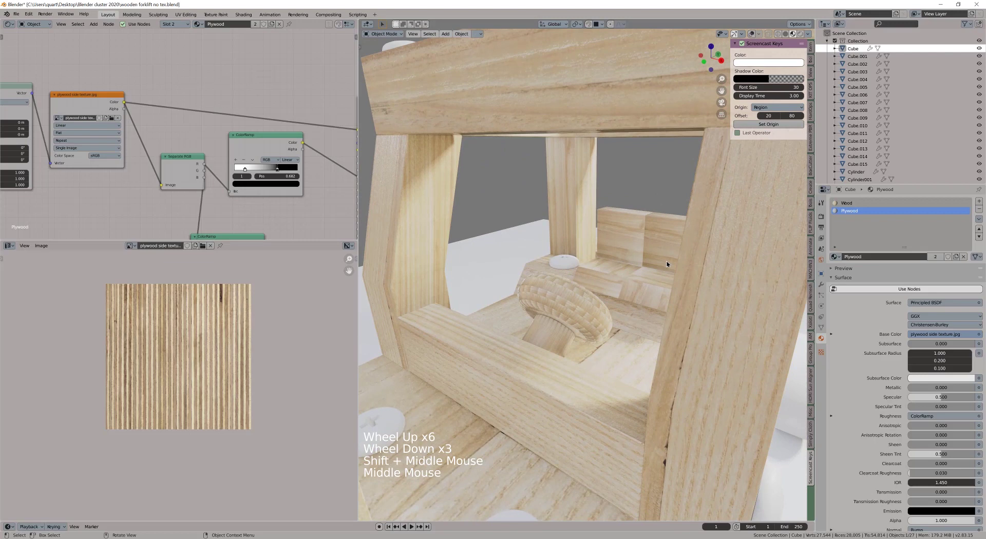
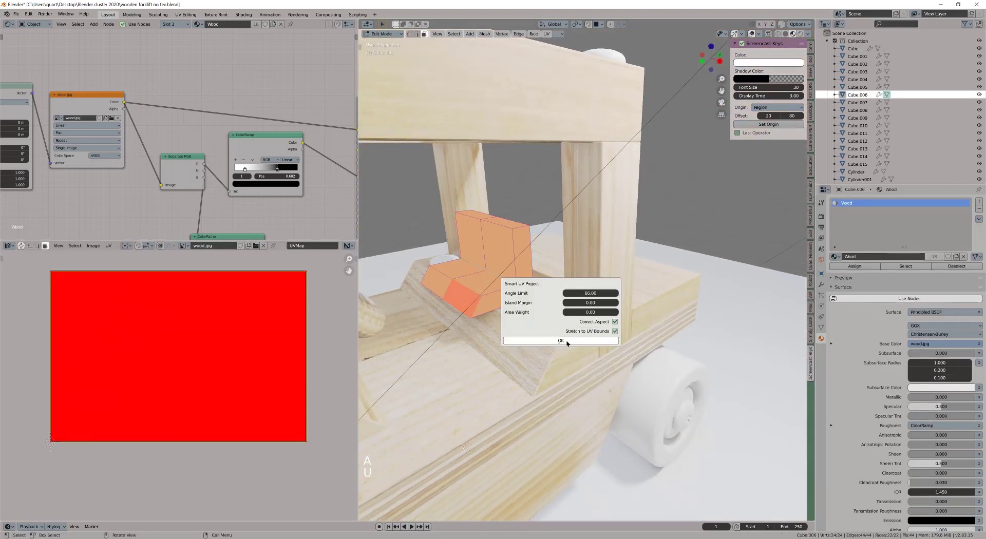
Confirm Smart UV Project on the seat piece and rotate/move its L-shaped island onto the grain.
middle_click(570, 324)
click(755, 34)
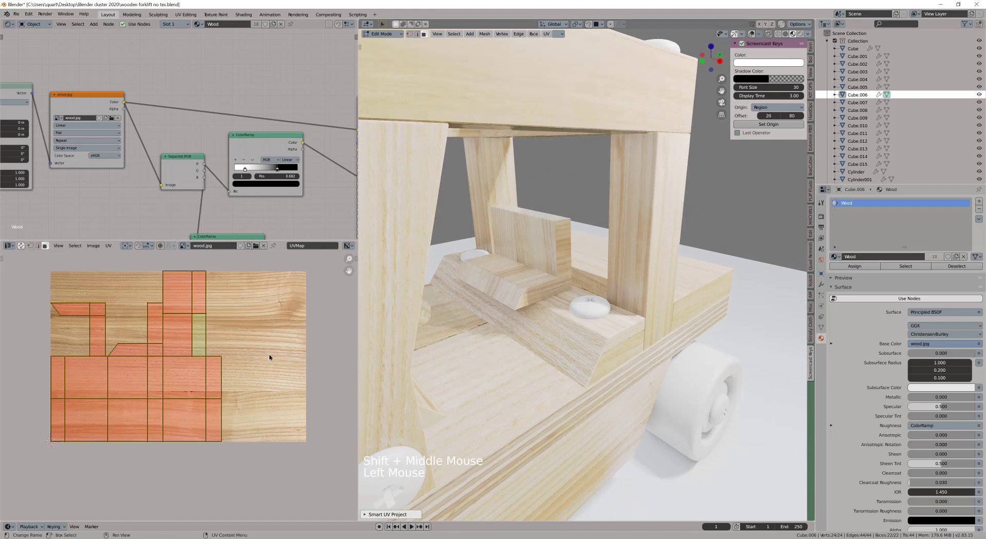
key(a)
key(r)
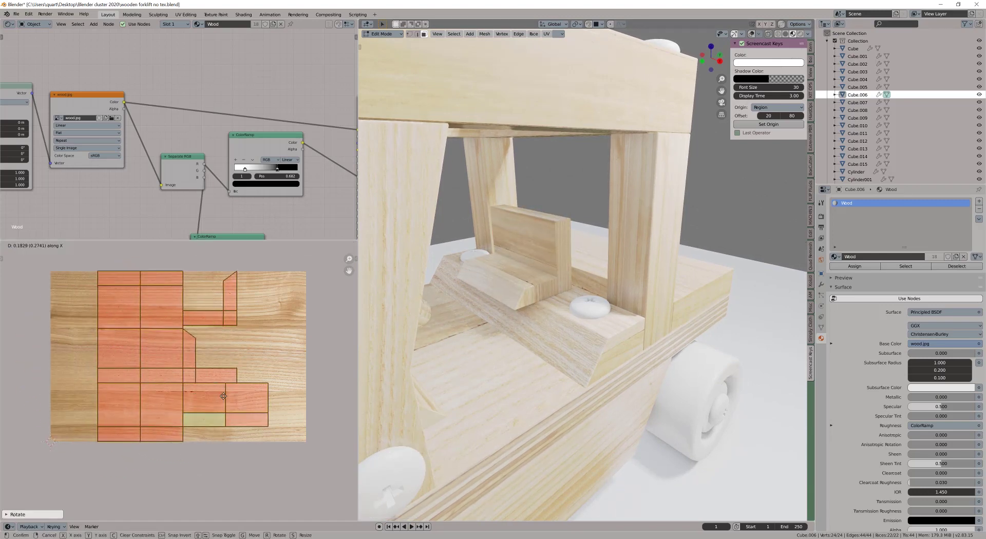
key(l)
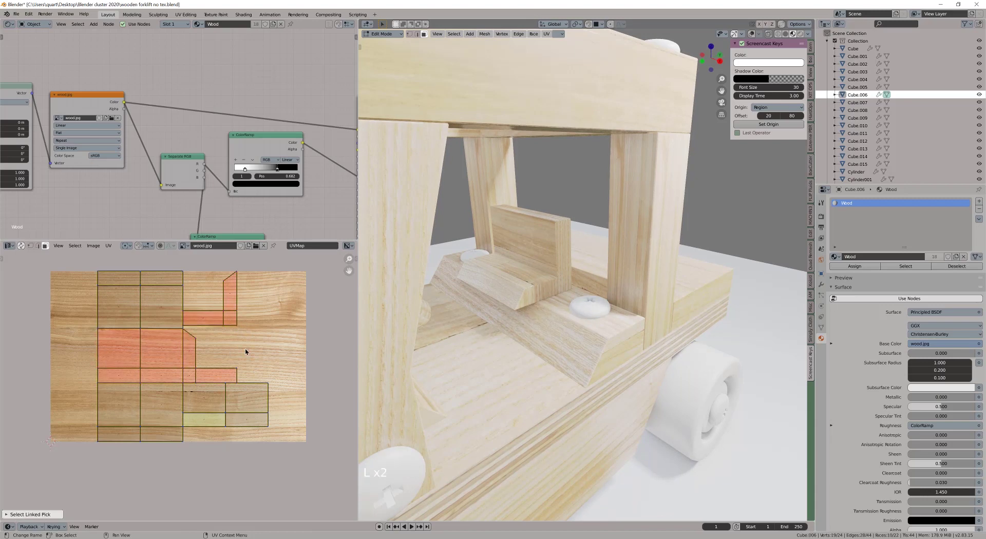
key(l)
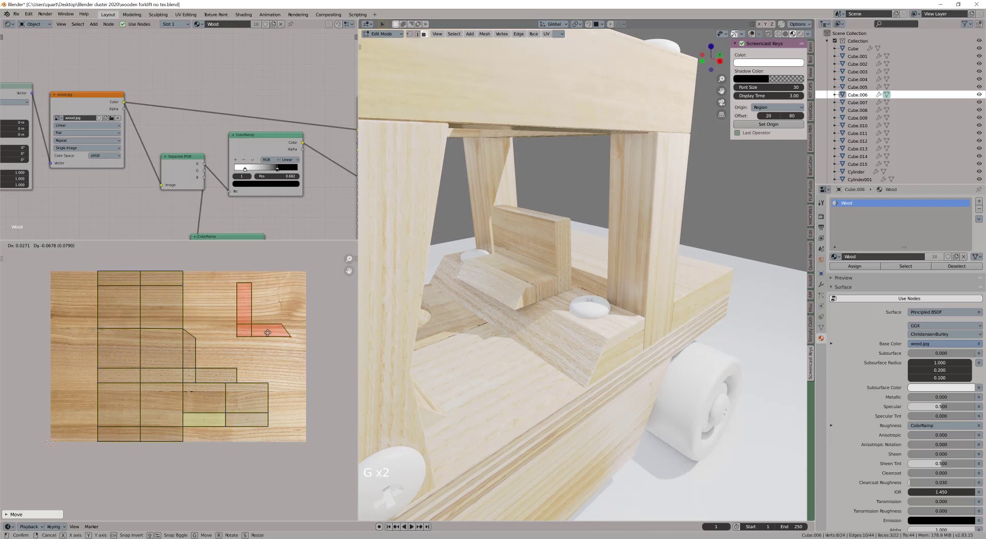
key(Tab)
Move another seat island beside the L shape, leave editing and orbit toward the wheel cylinders.
double_click(228, 379)
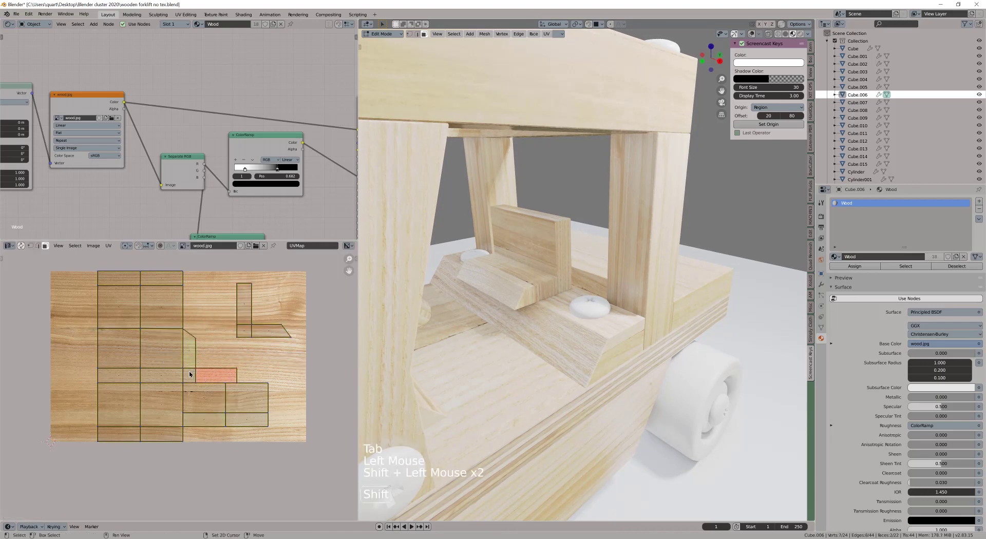
key(g)
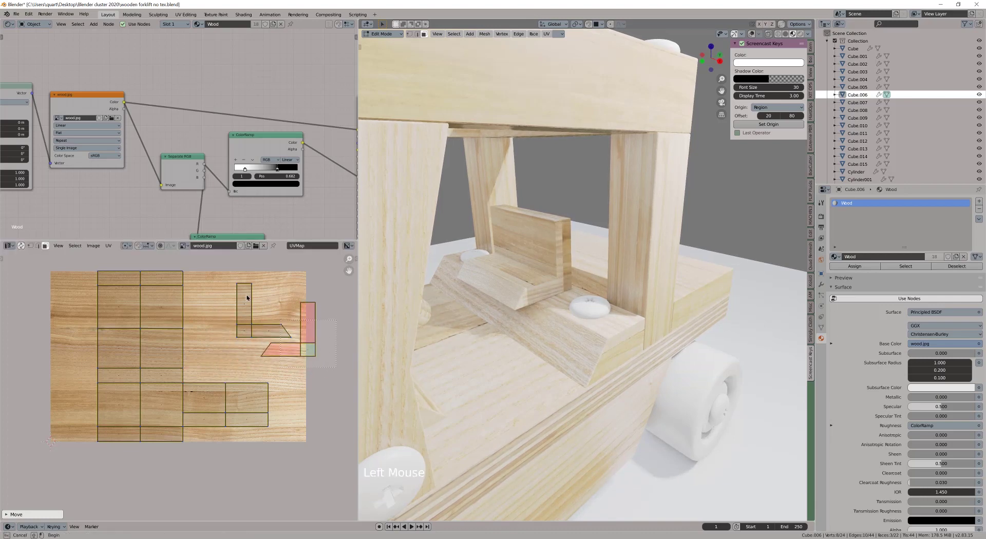
key(g)
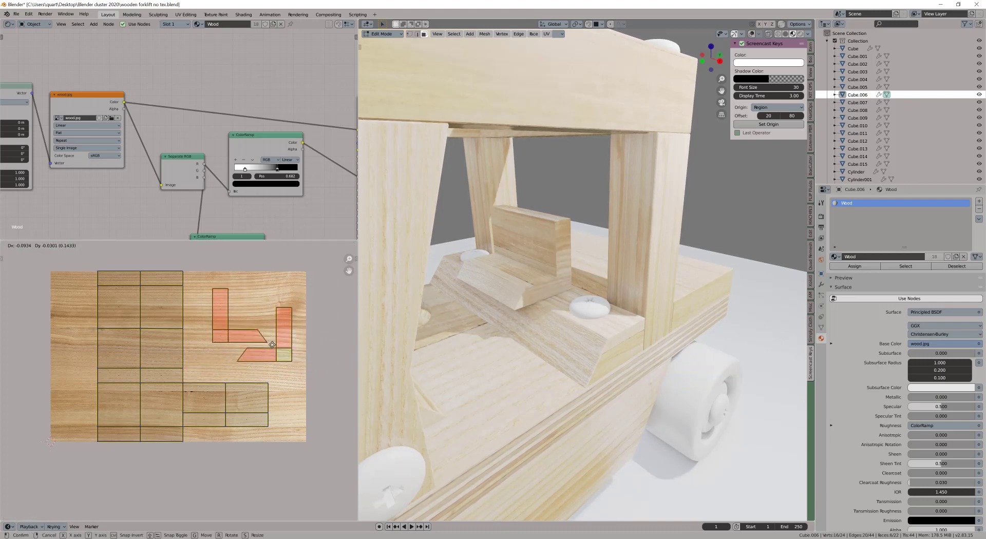
key(Tab)
scroll(down, 3)
middle_click(596, 346)
middle_click(561, 342)
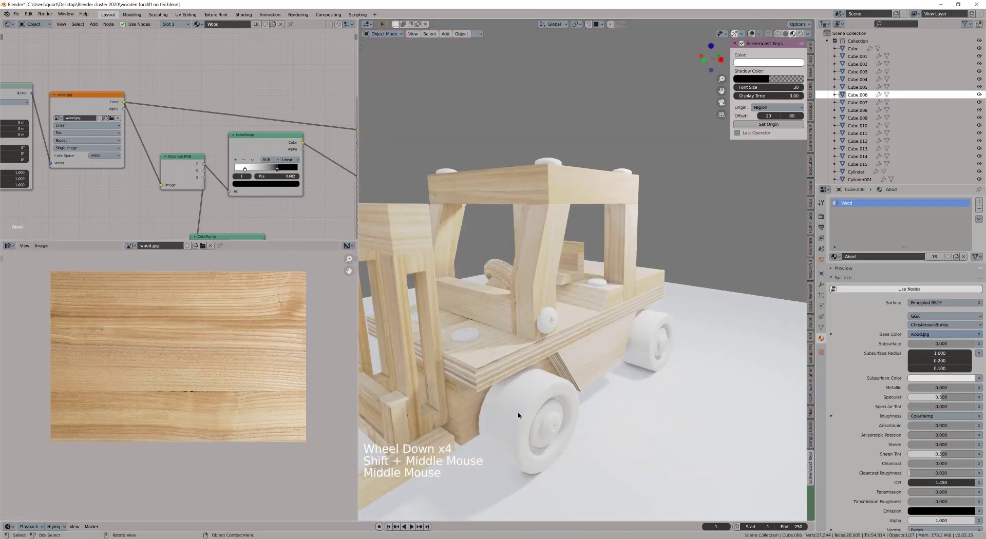
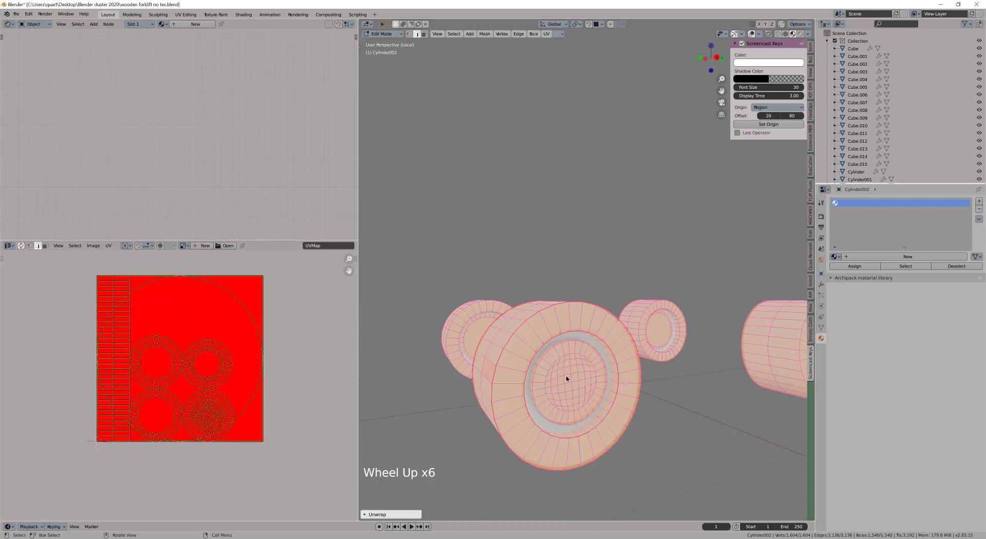
Leave the wheel cylinders' edit mode and select the right-hand wooden wheel.
scroll(down, 3)
middle_click(598, 368)
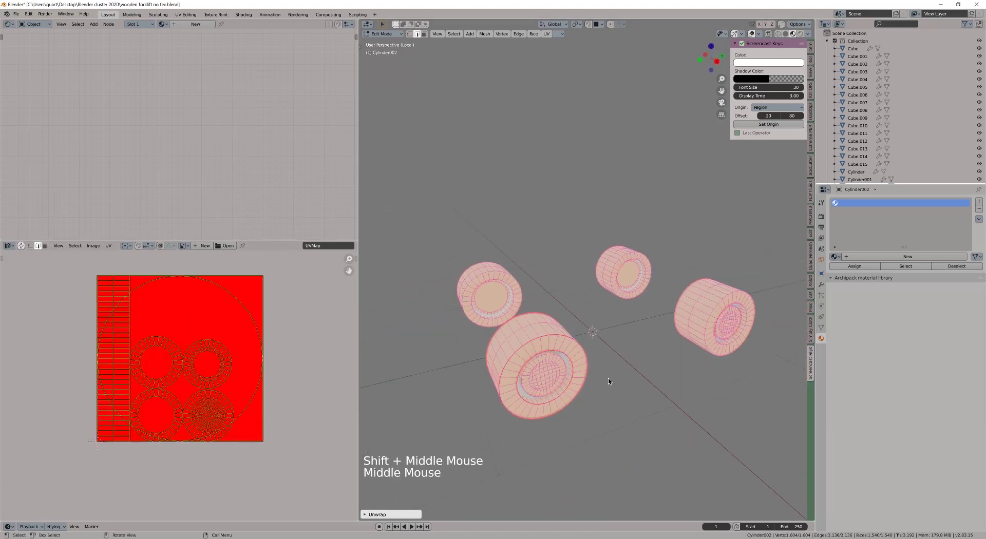
key(Tab)
middle_click(597, 331)
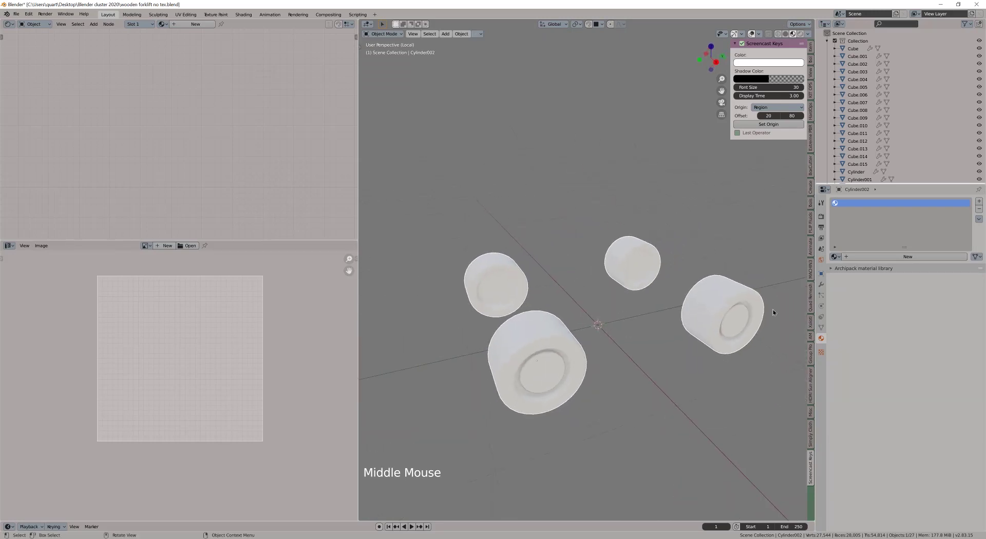
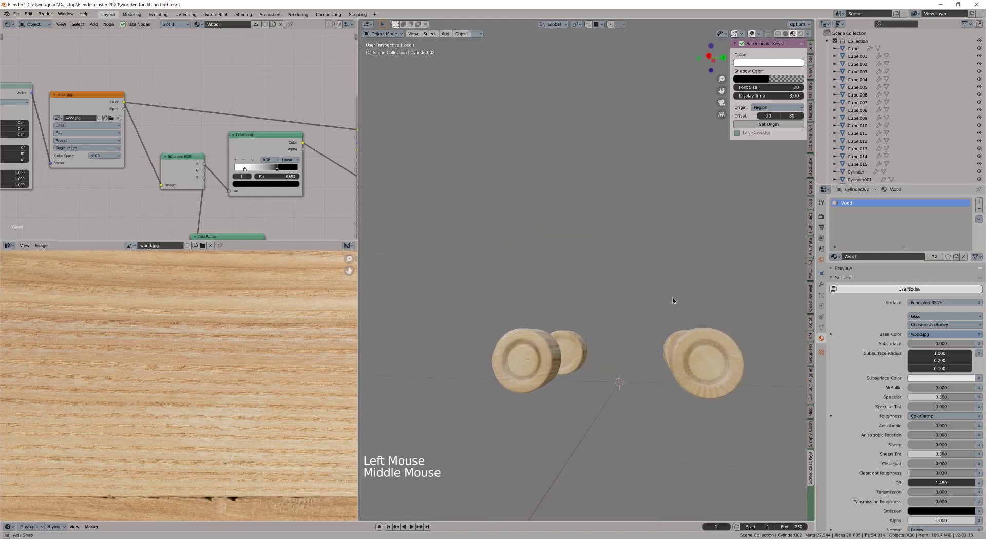
click(695, 334)
Dismiss the pivot pie, grab the wheel and enter mesh editing to show its UVs over the wood image.
key(r)
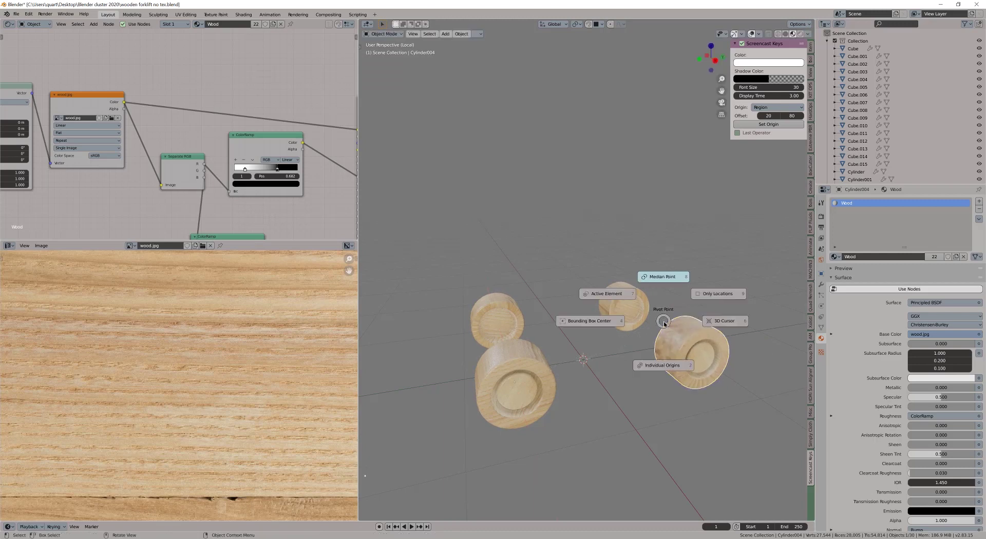
right_click(715, 355)
key(r)
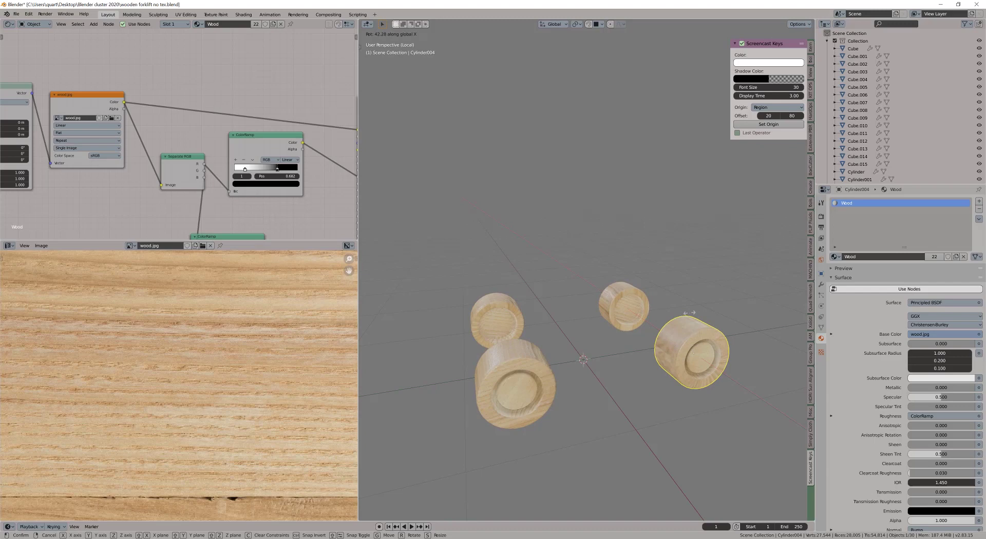
middle_click(625, 327)
key(Tab)
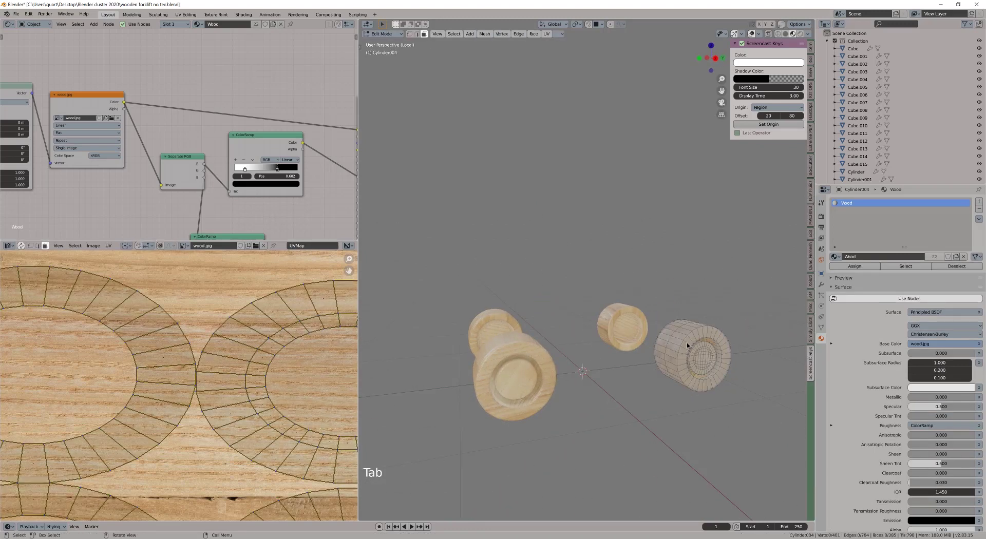
Select the wheel's side faces and unwrap them for continuous wood grain.
scroll(up, 3)
middle_click(684, 346)
key(Tab)
click(676, 330)
click(630, 331)
scroll(down, 3)
key(u)
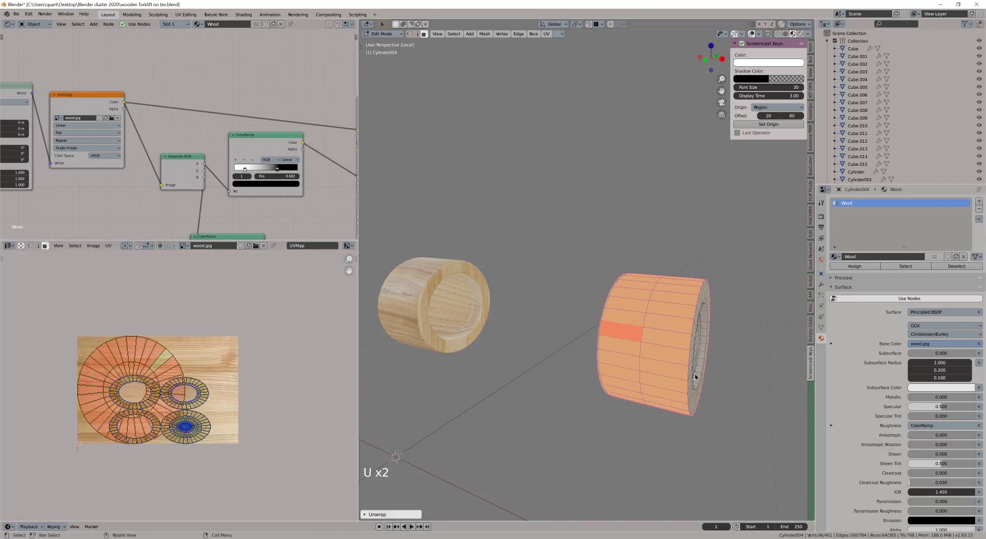
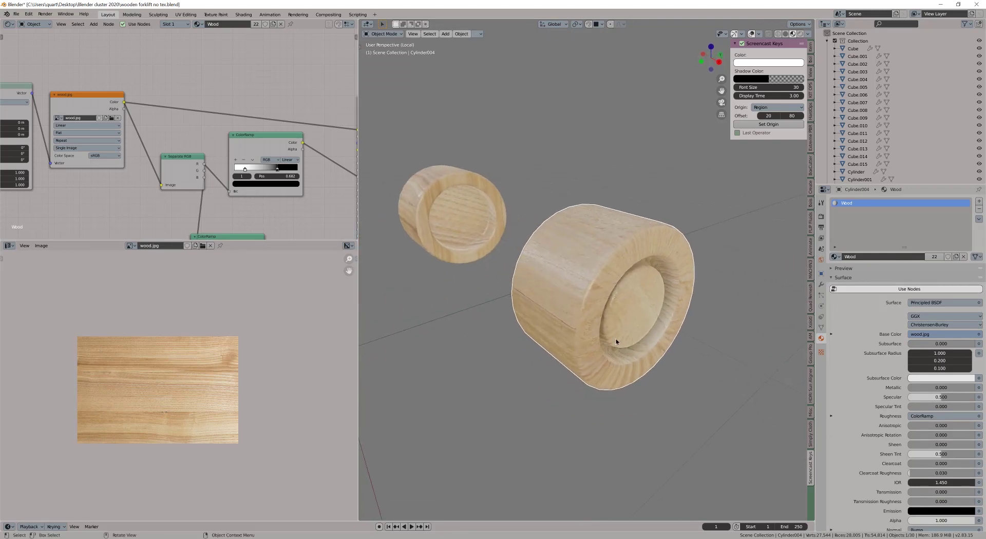
Return to Object Mode and orbit into the cab toward the steering parts.
scroll(down, 3)
middle_click(578, 351)
middle_click(559, 362)
click(681, 364)
key(alt+q)
scroll(down, 3)
middle_click(573, 351)
scroll(down, 3)
middle_click(585, 339)
middle_click(588, 346)
scroll(up, 3)
Select the Cylinder steering part, edit its mesh and select all faces for unwrapping.
click(580, 279)
key(Tab)
middle_click(581, 310)
key(u)
key(Tab)
Smart UV Project the steering column and rescale its UV islands to look like natural grain.
key(u)
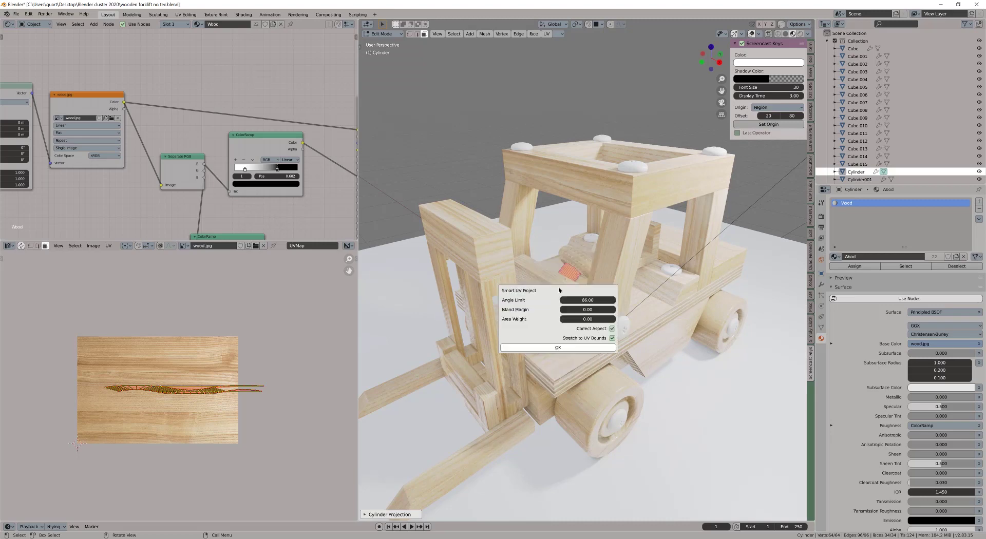
key(Tab)
scroll(up, 3)
key(Tab)
click(175, 359)
key(Tab)
key(l)
key(r)
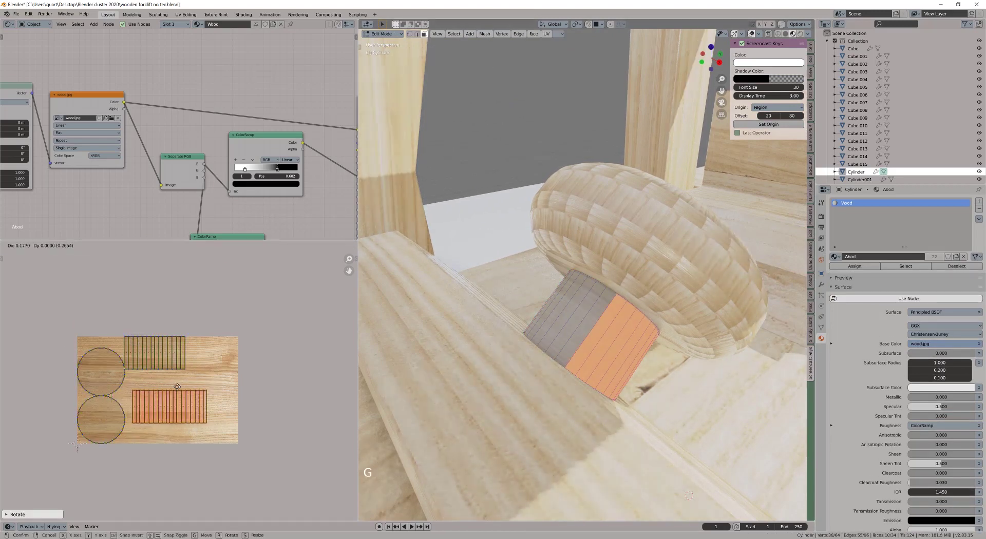
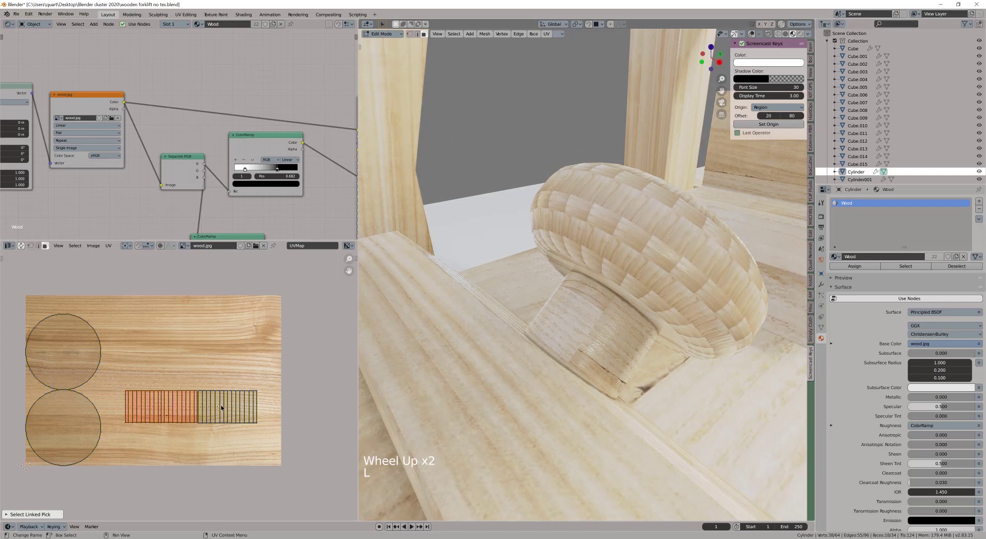
key(l)
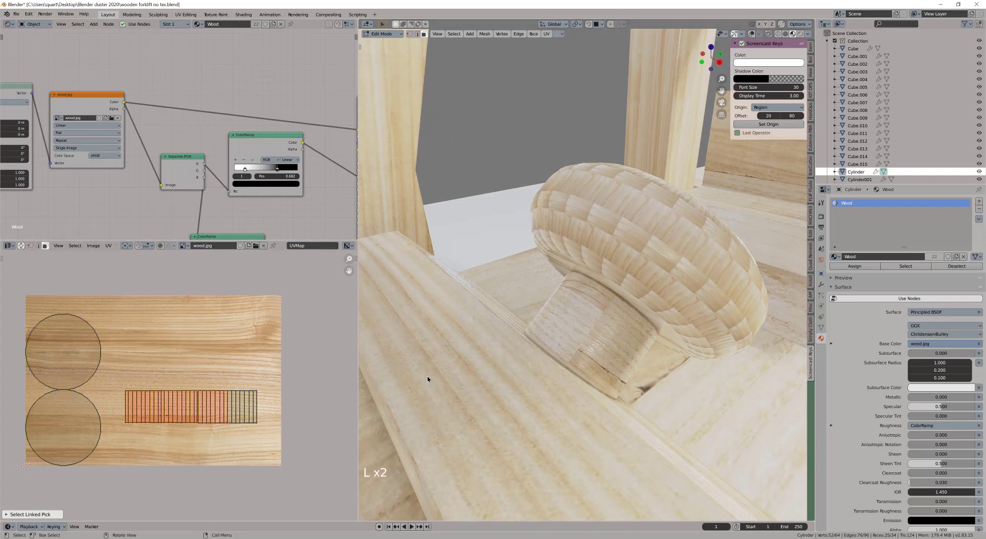
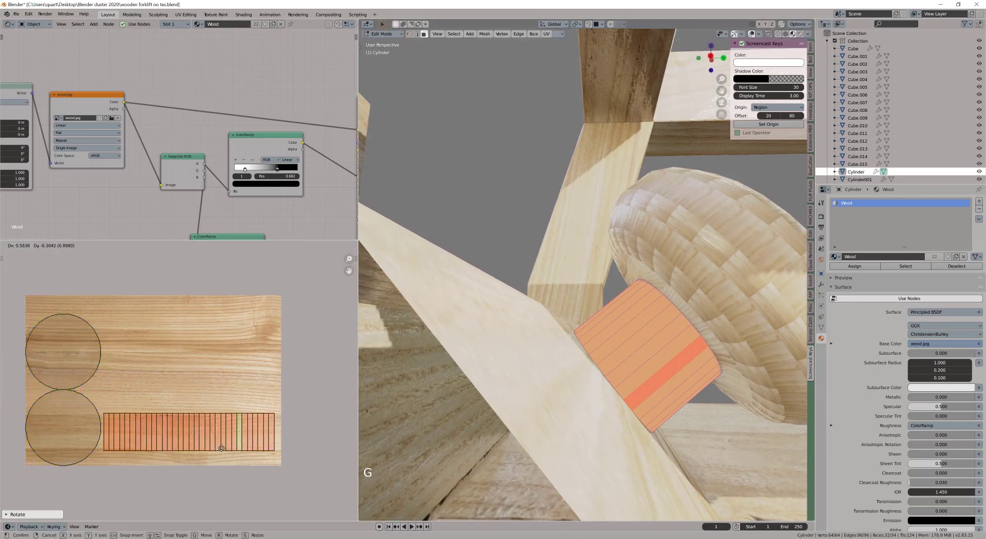
Select the Cylinder001 steering wheel ring, enter edit mode and select all its edges.
key(Tab)
middle_click(668, 344)
scroll(down, 3)
click(704, 296)
middle_click(618, 308)
middle_click(567, 310)
key(KP_Decimal)
middle_click(554, 320)
key(Tab)
middle_click(663, 290)
Bring up the edge menu on the ring to clear its seams.
right_click(556, 287)
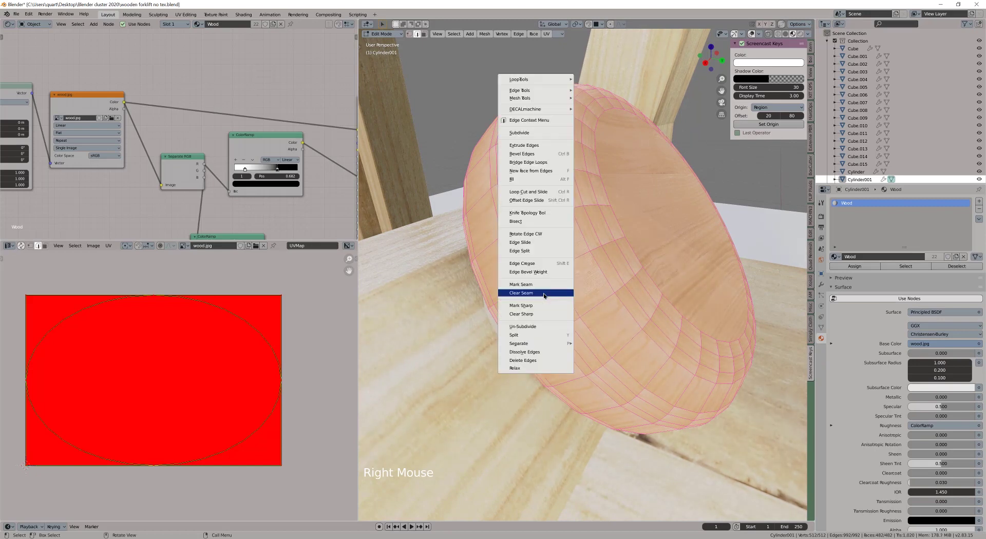
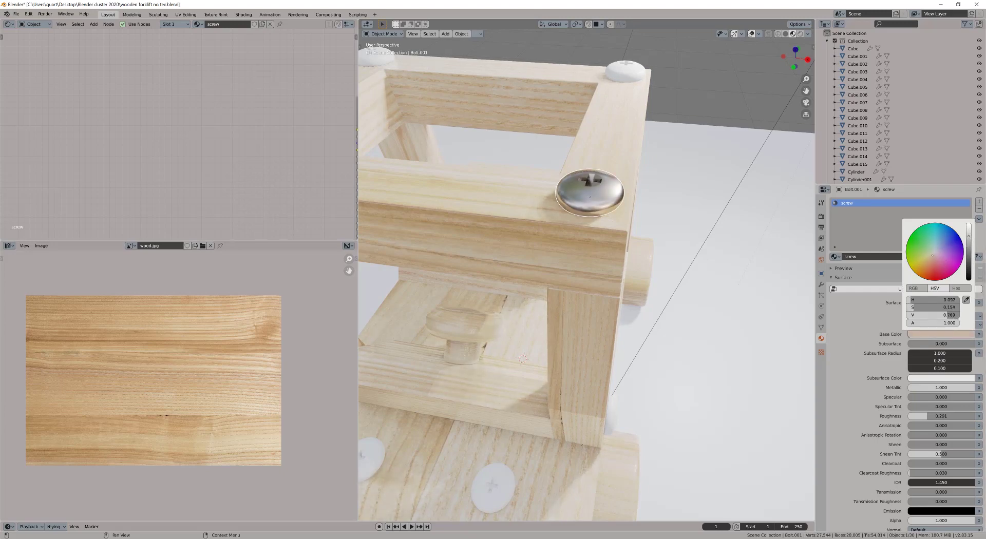
Shift-select the remaining screw heads and link the metallic screw material from Bolt.001.
middle_click(582, 234)
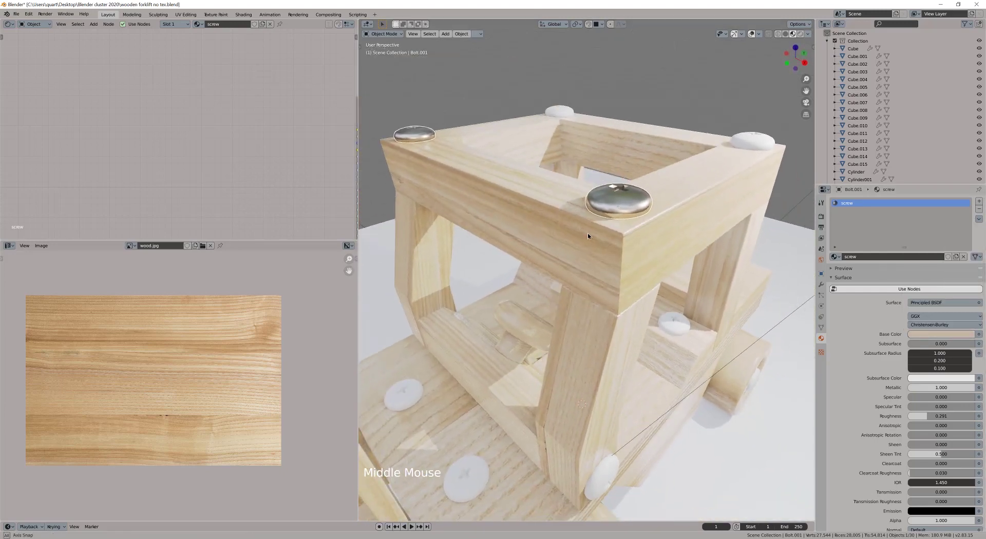
scroll(down, 3)
middle_click(583, 284)
middle_click(574, 286)
click(694, 167)
click(644, 295)
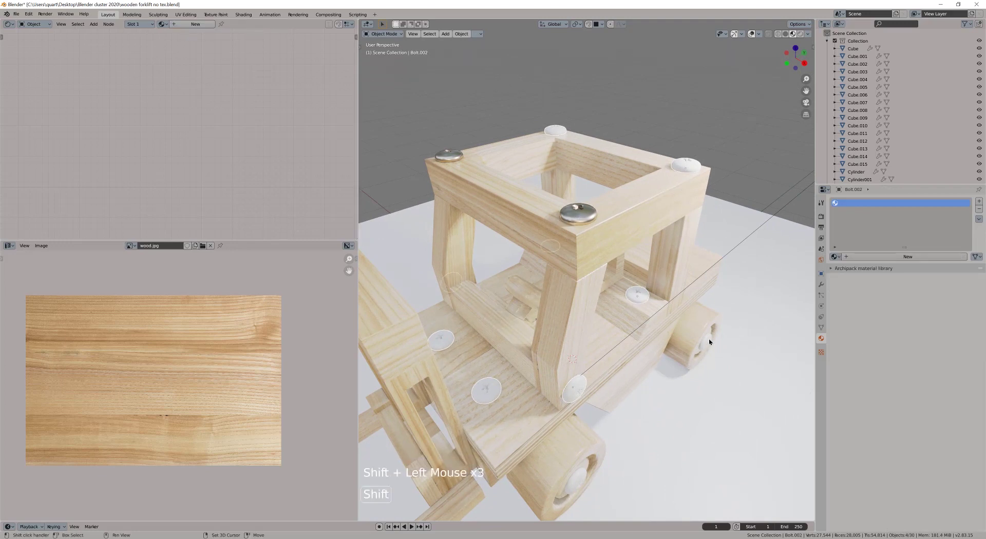
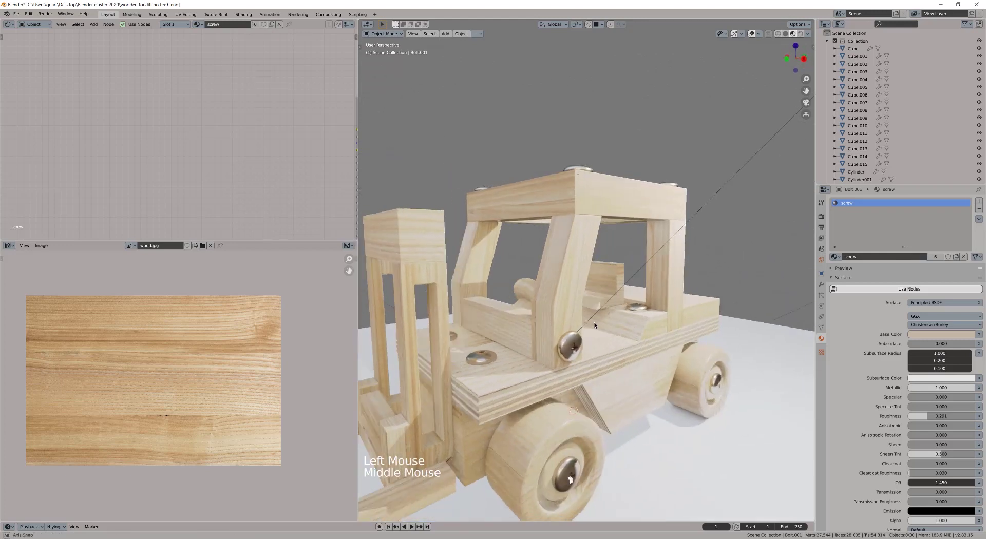
Inspect the forklift from several angles and maximize the 3D Viewport to frame it.
middle_click(594, 326)
middle_click(576, 359)
middle_click(580, 368)
middle_click(596, 353)
middle_click(617, 337)
middle_click(603, 337)
middle_click(683, 386)
middle_click(663, 374)
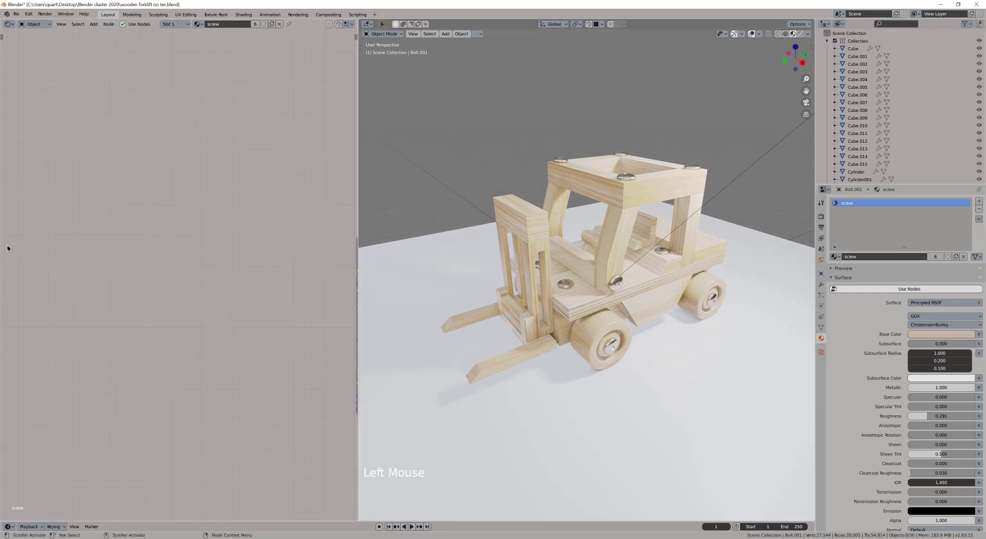
double_click(420, 139)
middle_click(482, 218)
middle_click(469, 255)
Create a Smart View Cam camera from the current view framing the forklift at 50 mm.
key(Page_Down)
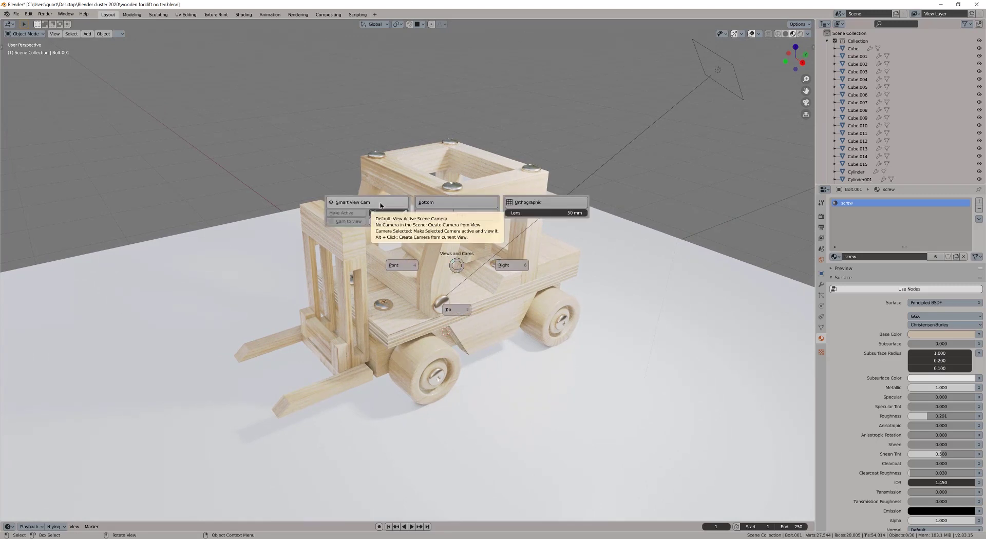
middle_click(455, 221)
key(Page_Down)
middle_click(412, 275)
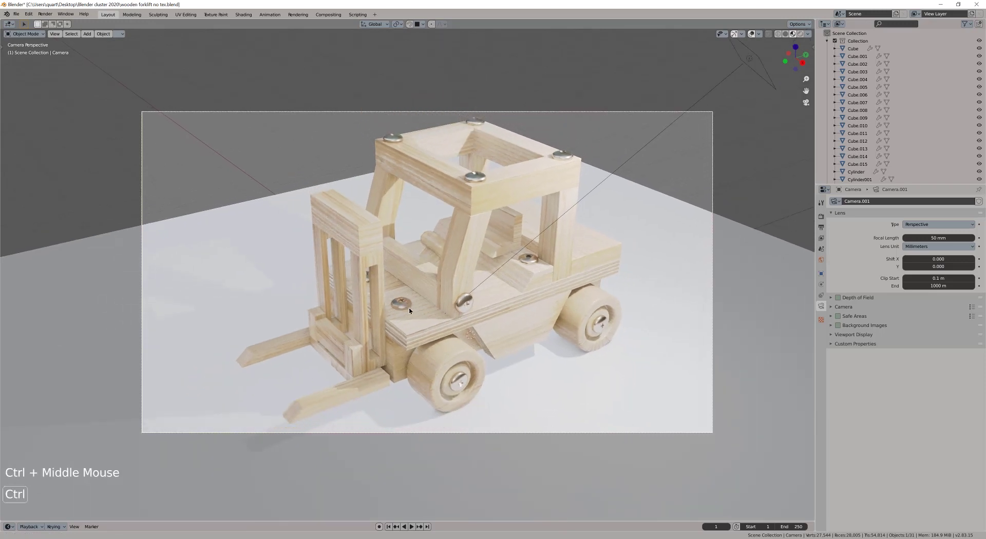
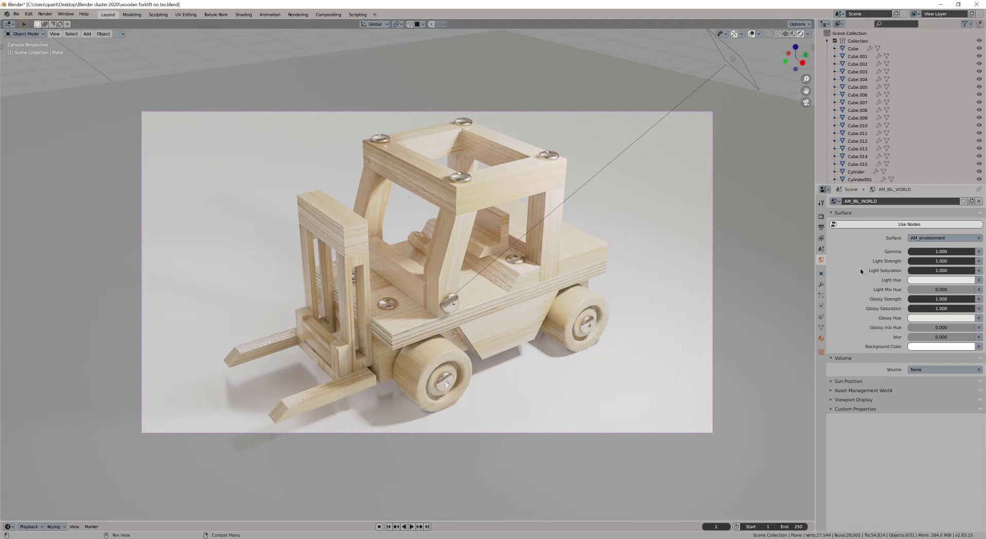
Set render color management to Filmic Medium Contrast and add an irradiance volume light probe.
click(823, 216)
click(842, 256)
click(842, 255)
double_click(842, 255)
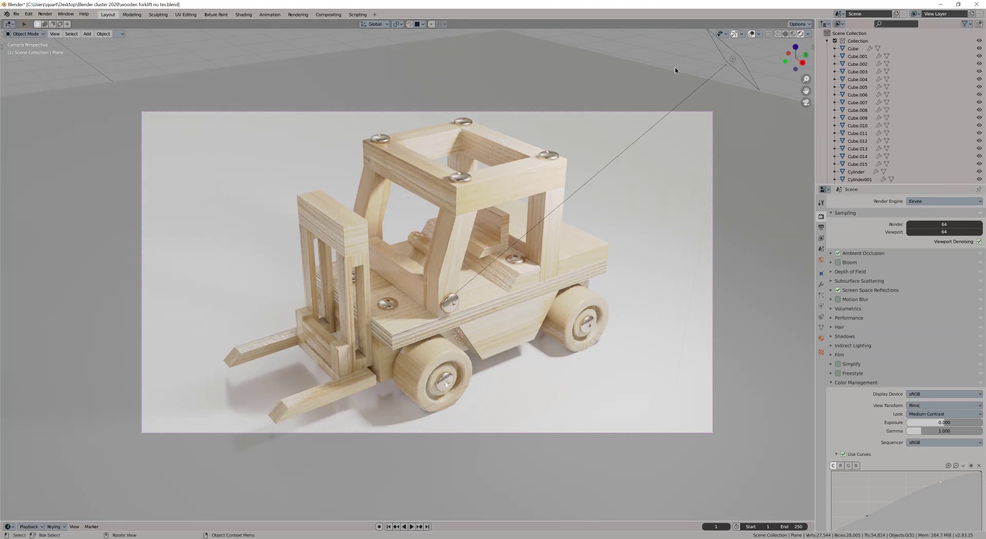
key(shift+a)
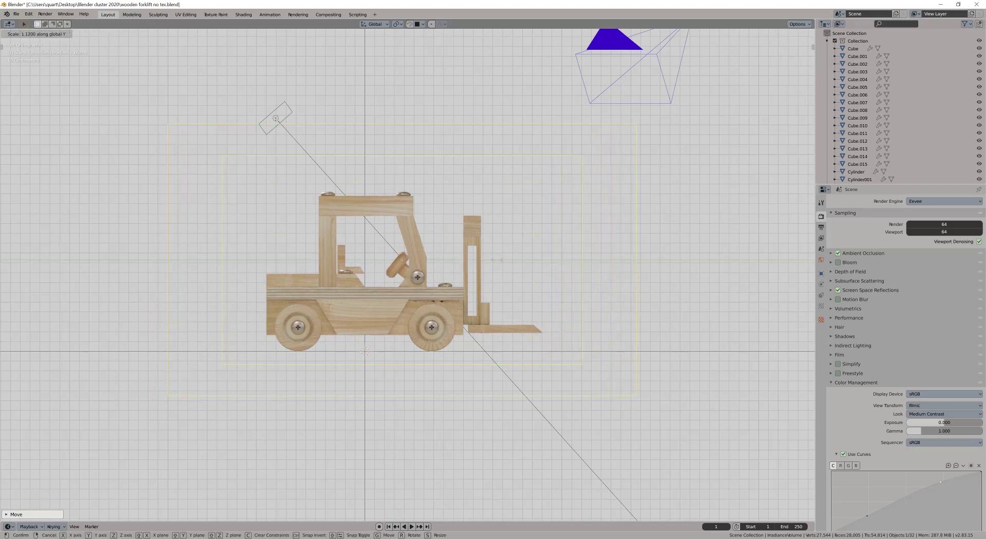
Confirm the irradiance volume size, bake indirect lighting and return to the camera view of the forklift.
click(827, 309)
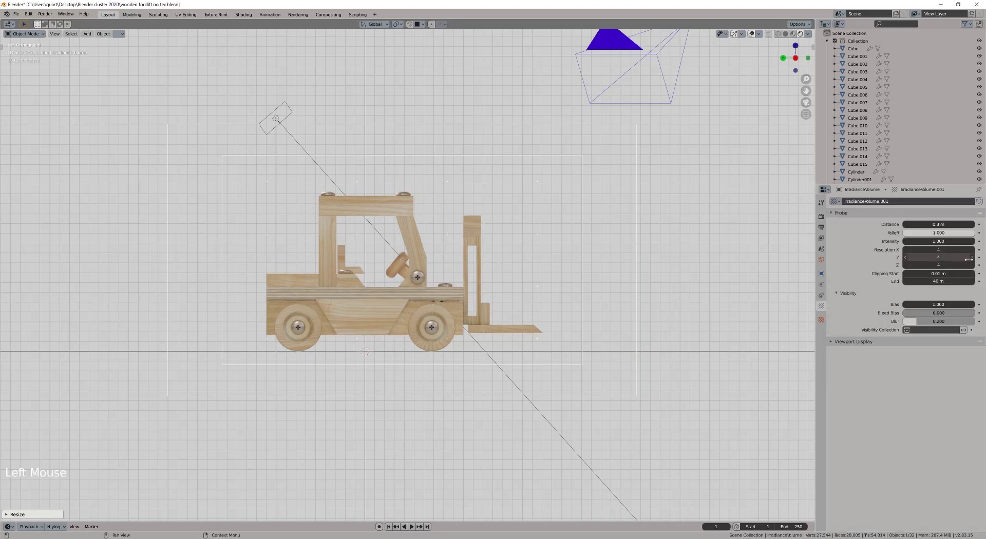
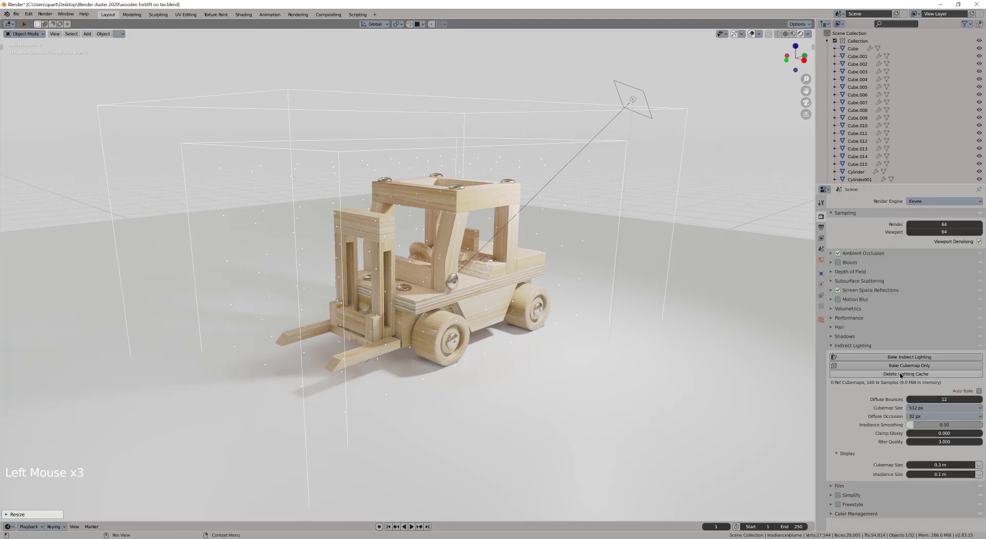
middle_click(456, 294)
middle_click(399, 287)
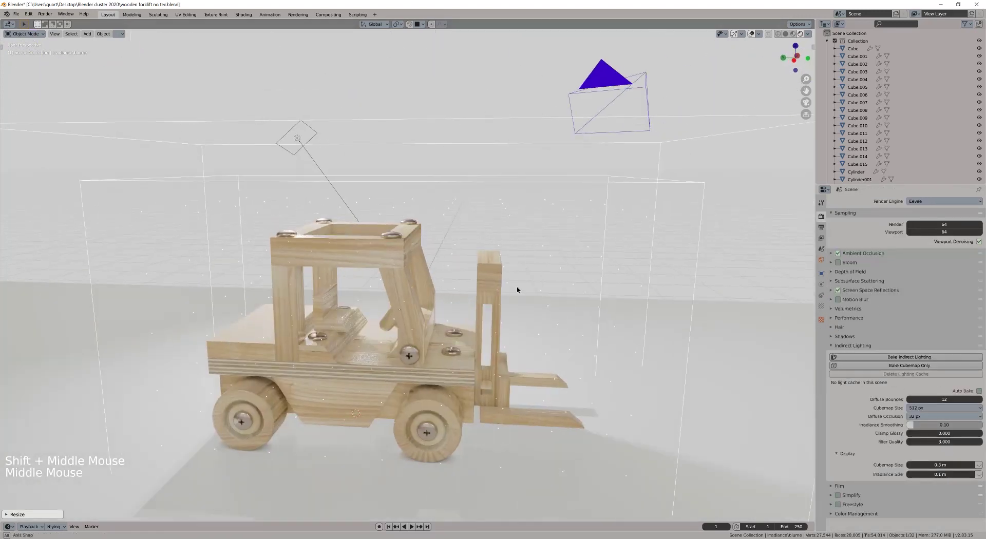
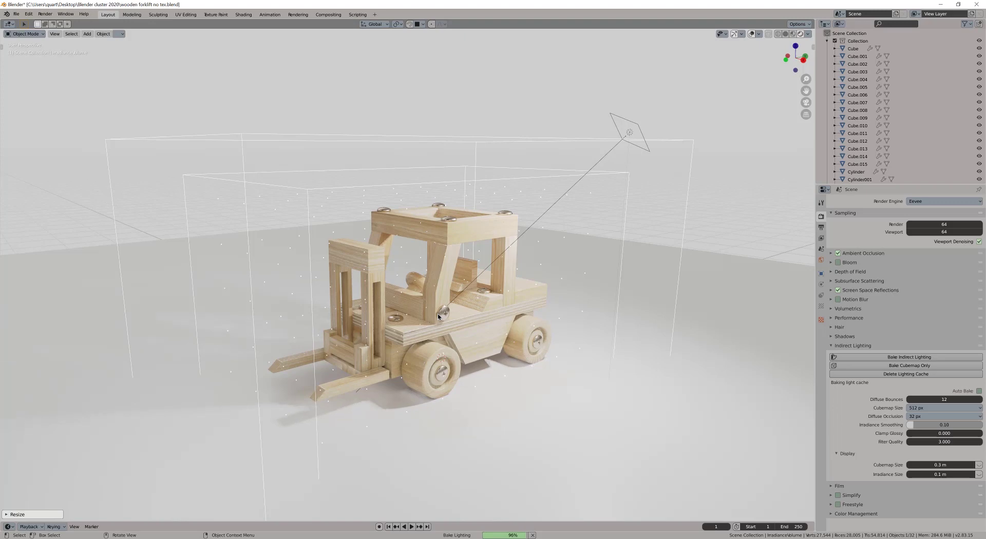
middle_click(468, 358)
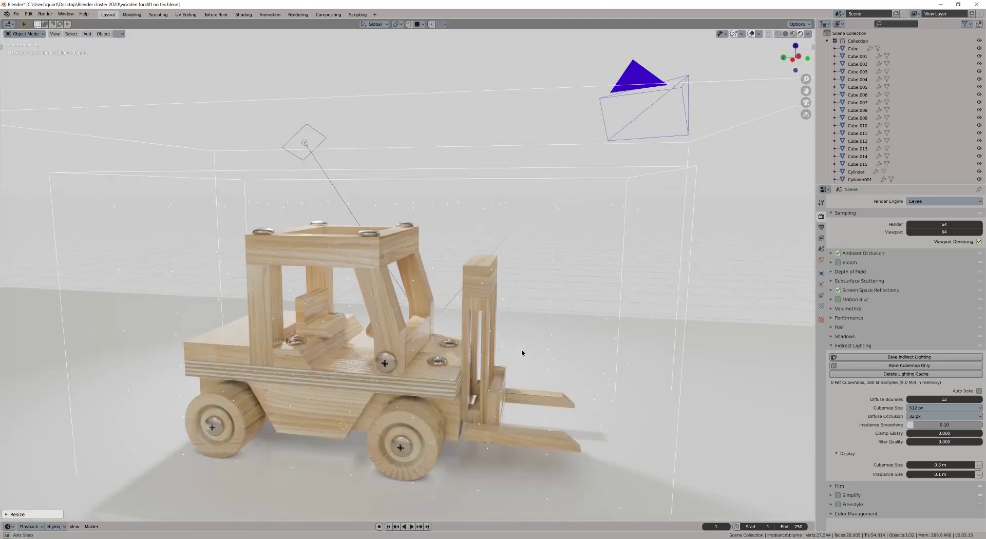
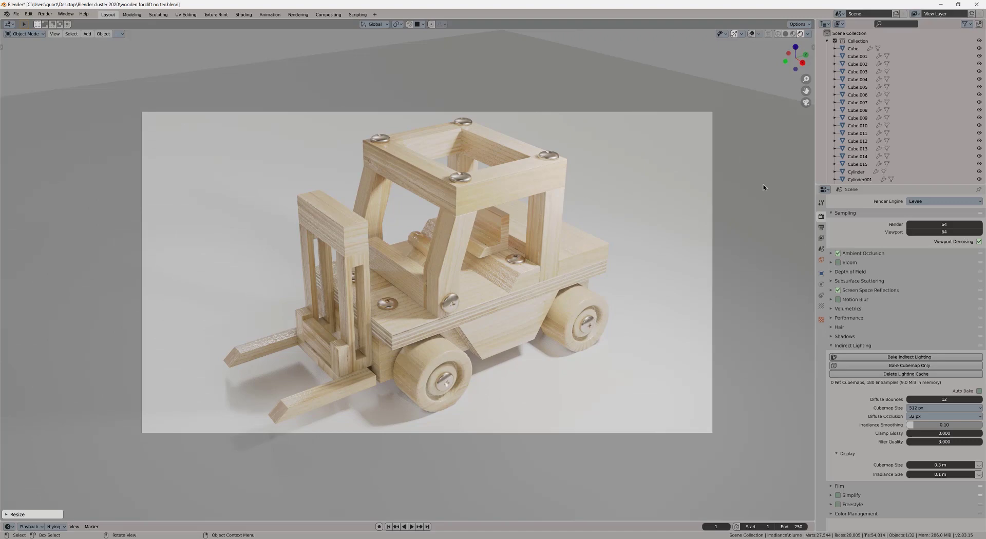
scroll(down, 3)
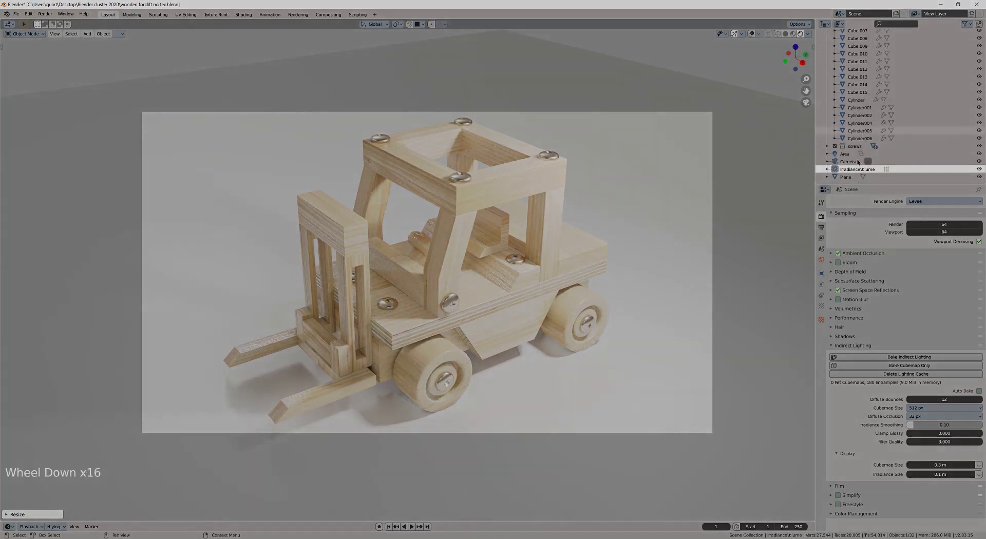